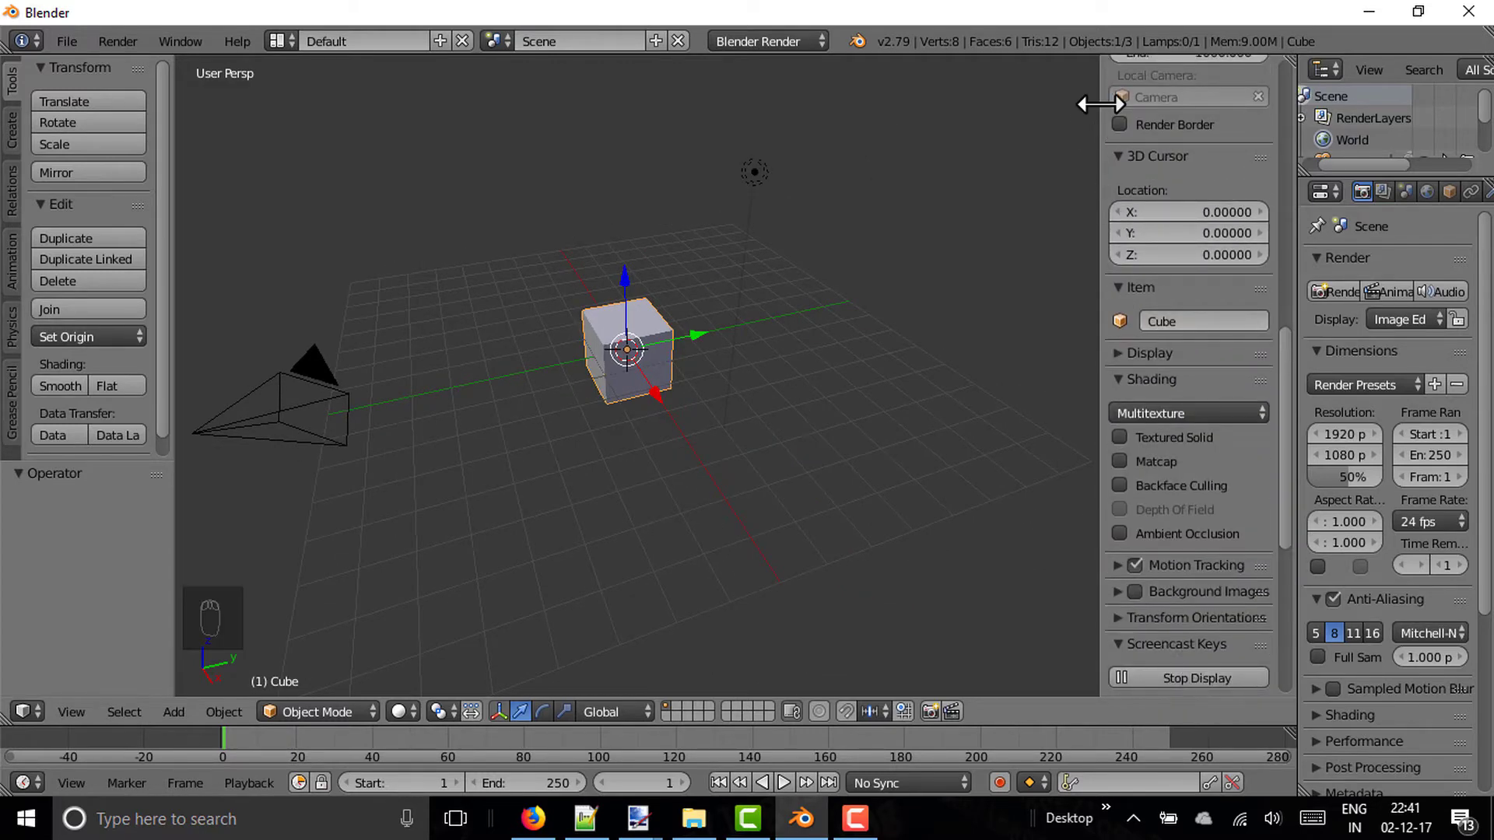
Step: Add a UV sphere and place it to the left of the cube
left_click_drag(1126, 105, 599, 427)
key("shift+a")
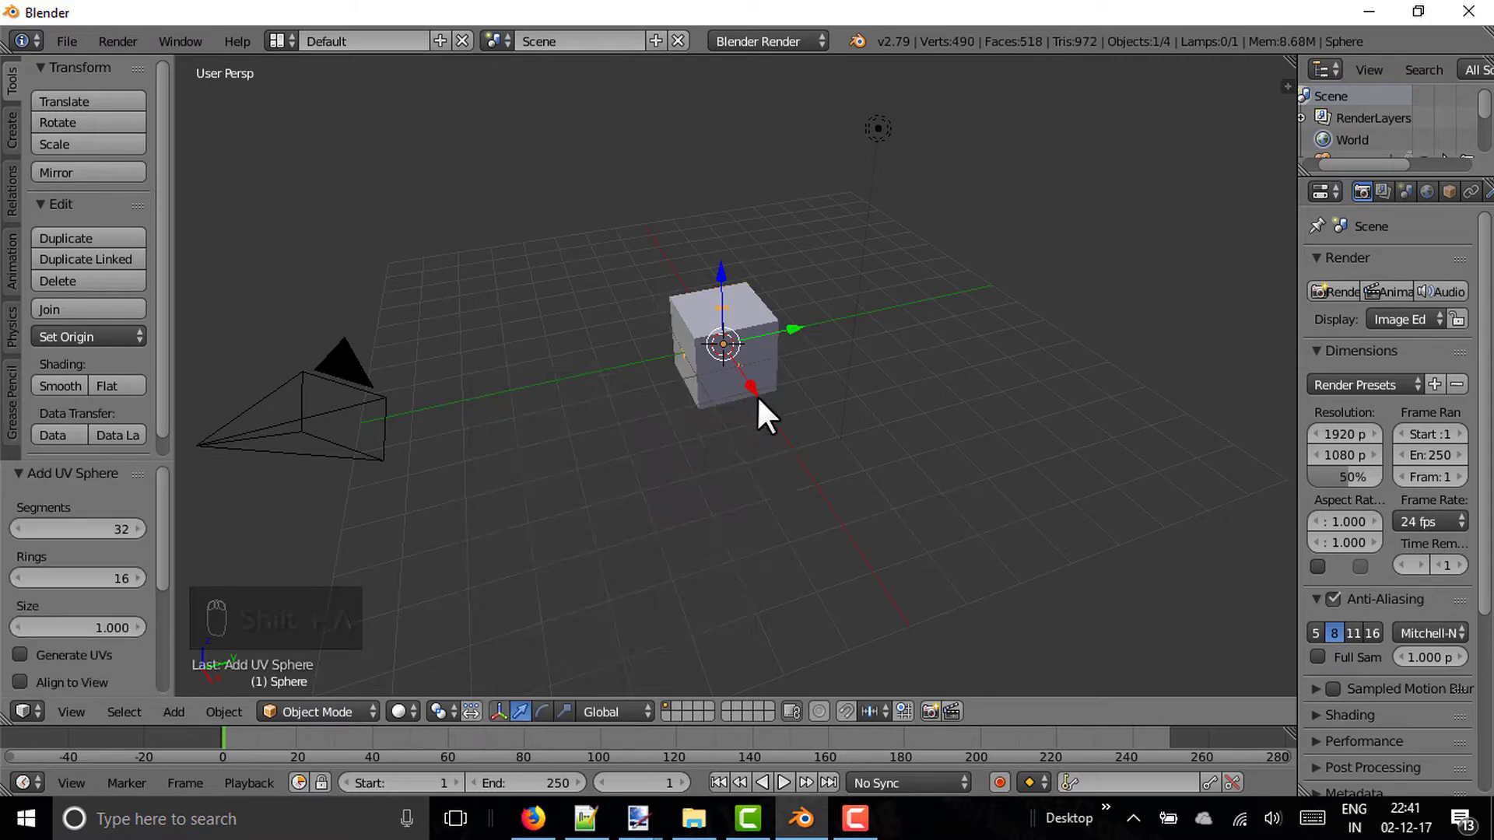
left_click_drag(784, 348, 766, 417)
Step: Add a cylinder and place it to the right of the cube, framing all three objects
key("shift+a")
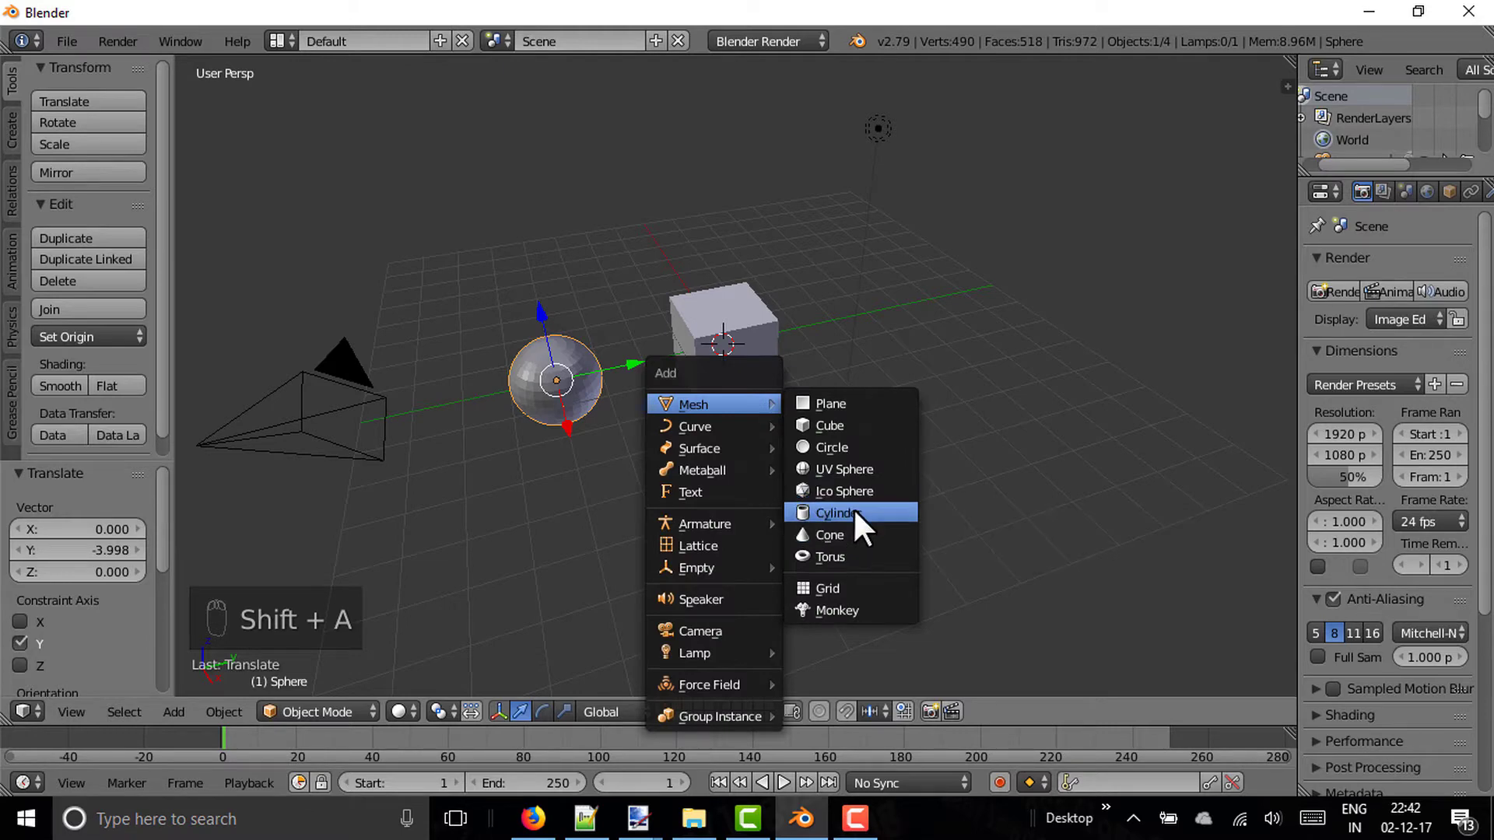
left_click_drag(822, 340, 803, 411)
left_click_drag(802, 412, 806, 442)
left_click_drag(806, 442, 594, 353)
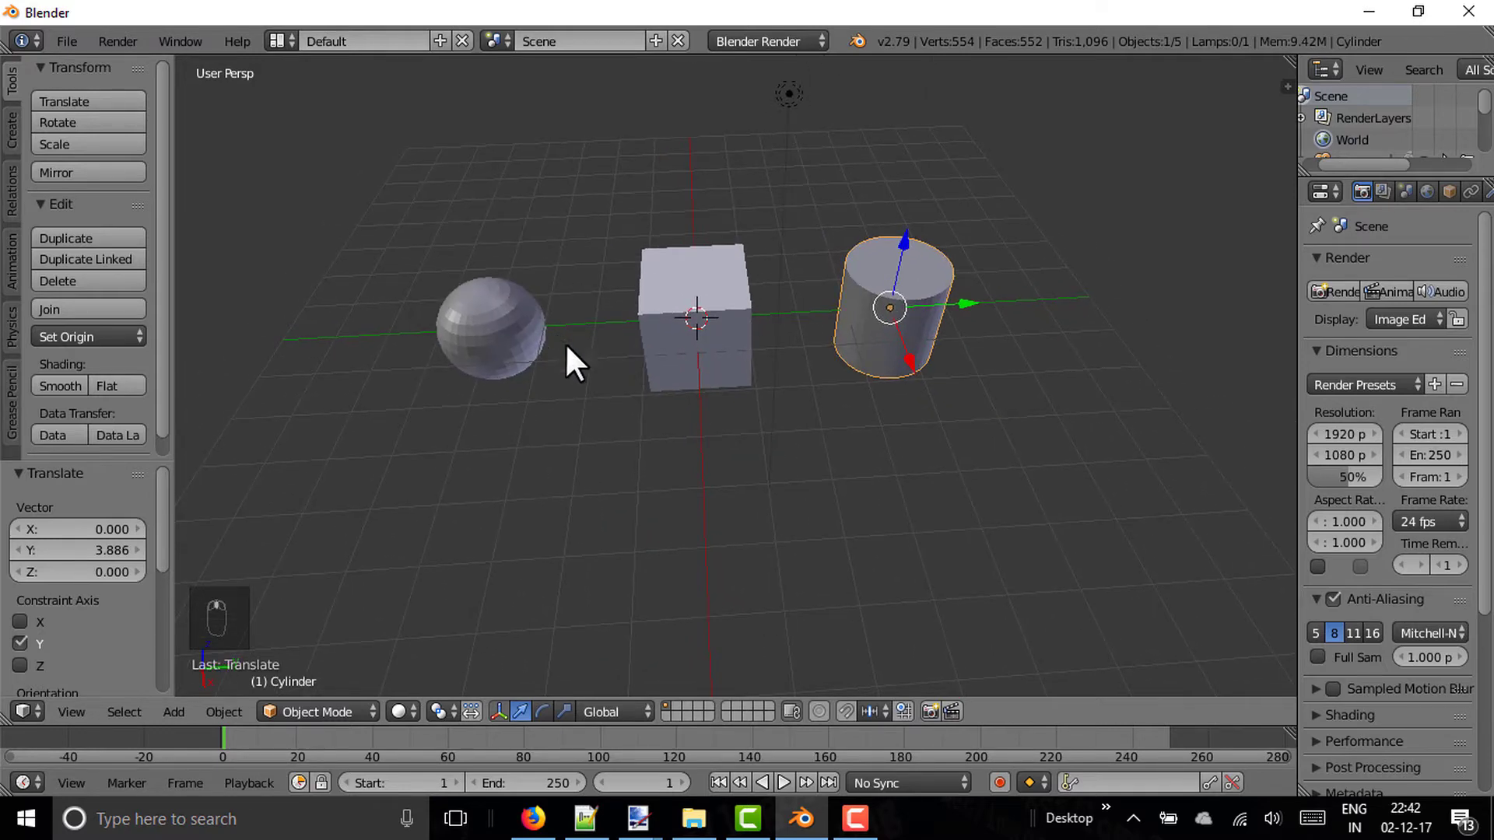
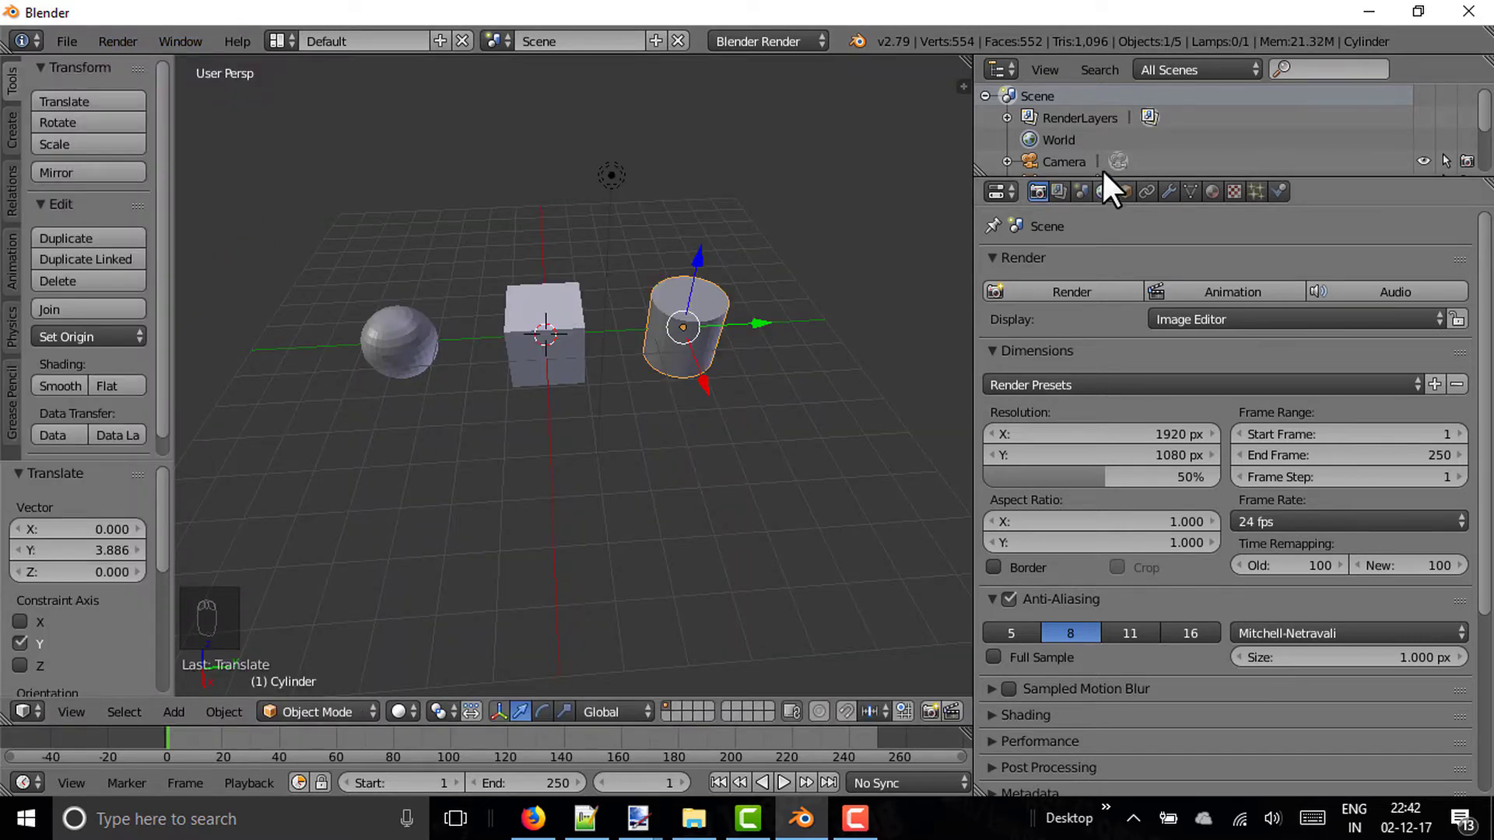
Step: Enlarge the Outliner so Camera, Cube, Cylinder, Lamp and Sphere are all listed
left_click_drag(1182, 160, 1004, 81)
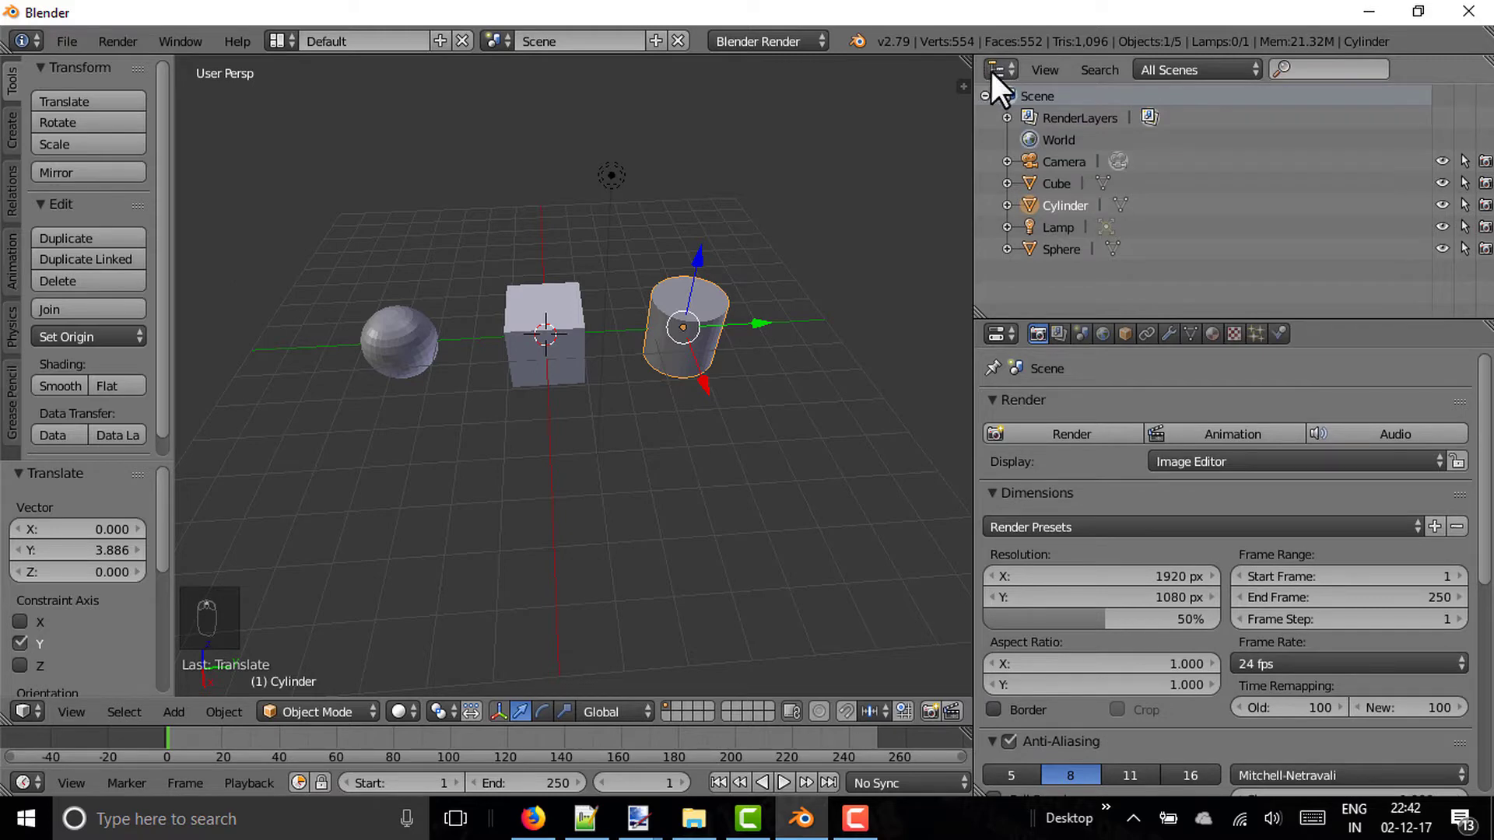
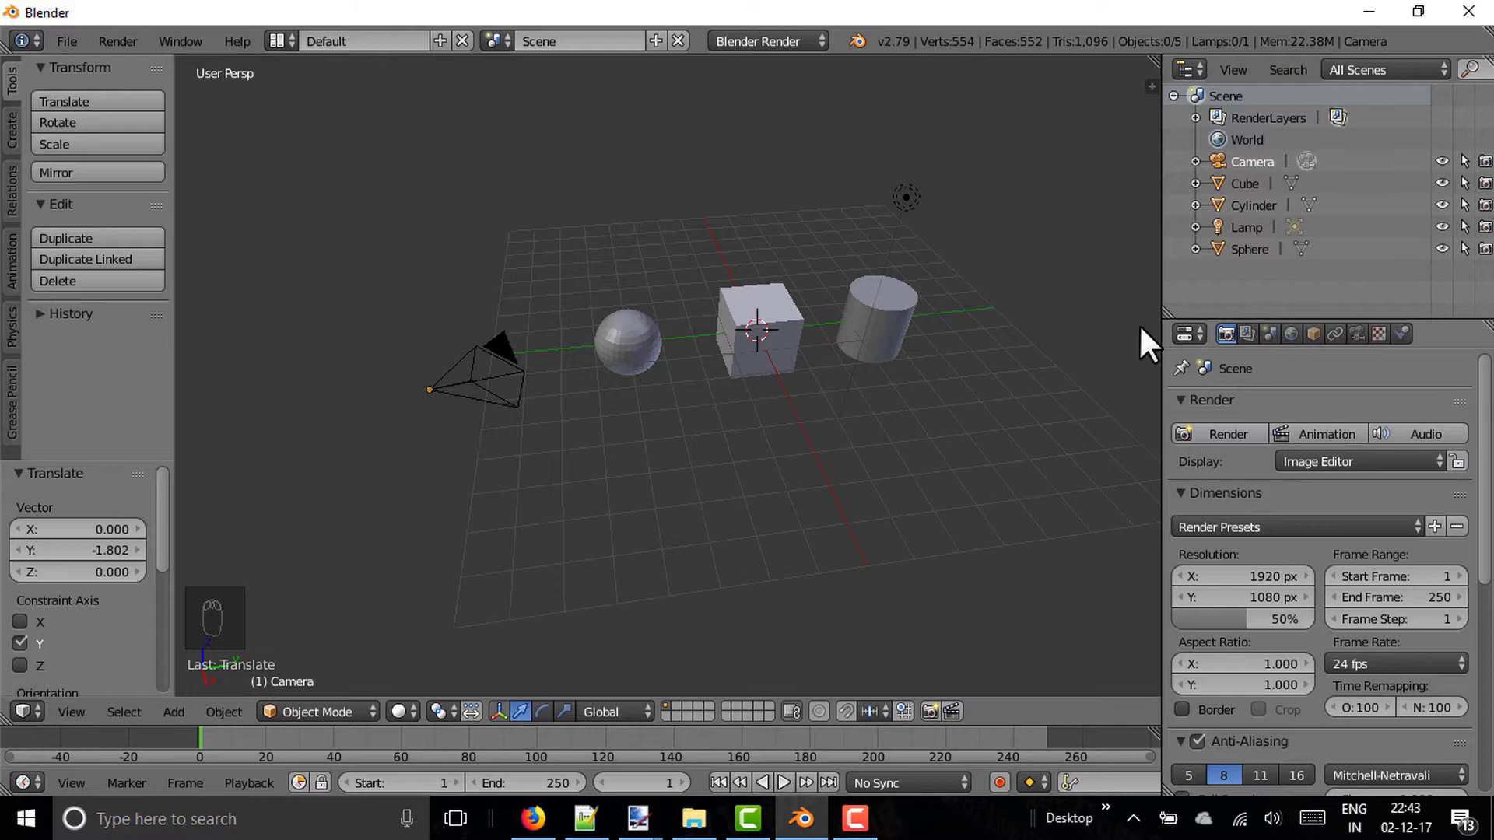
Step: Select the sphere and create a new material for it in the Material properties
left_click_drag(622, 362, 1152, 344)
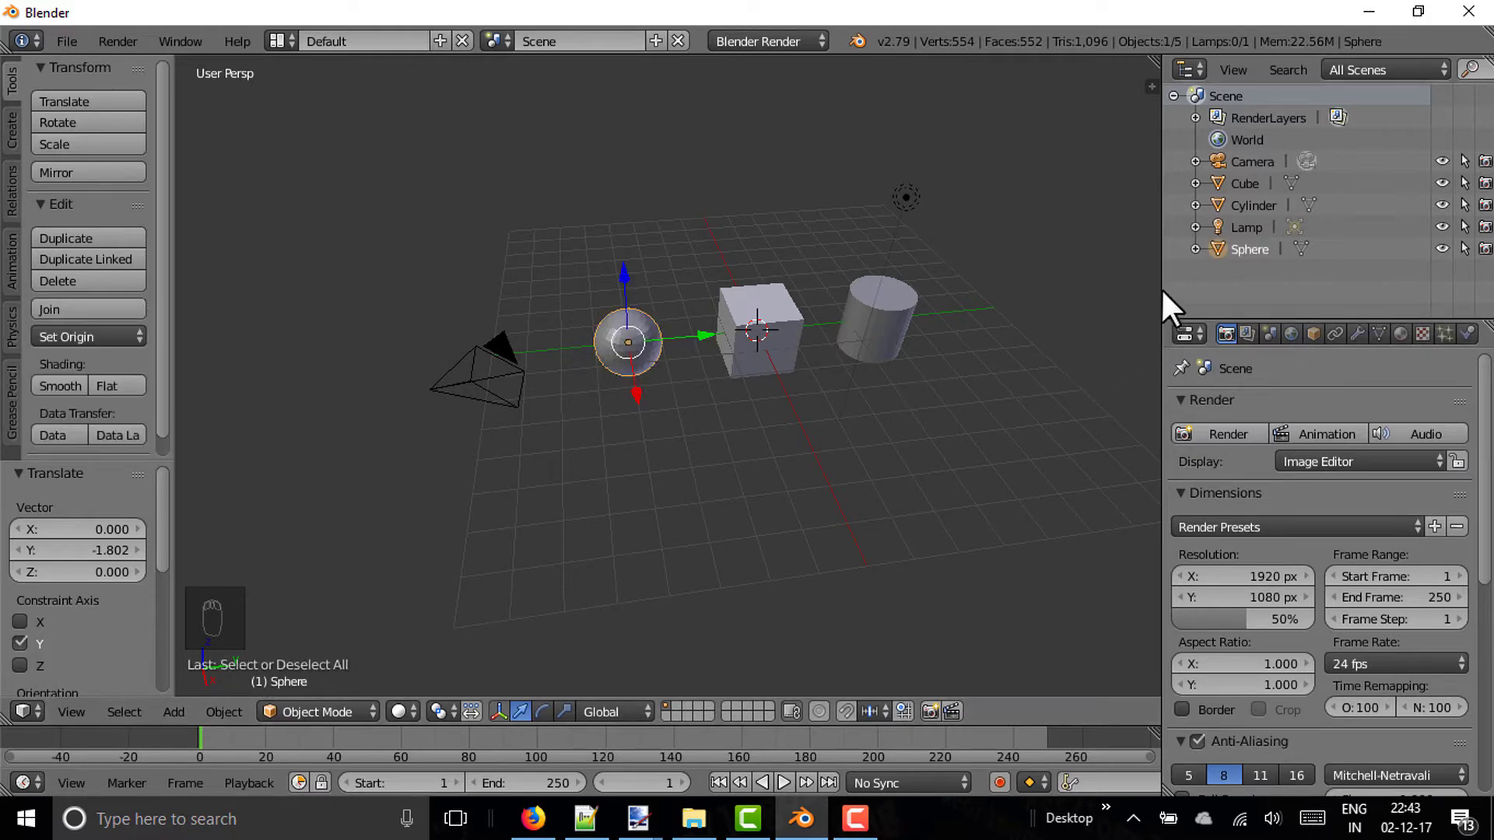
left_click_drag(1139, 280, 1243, 351)
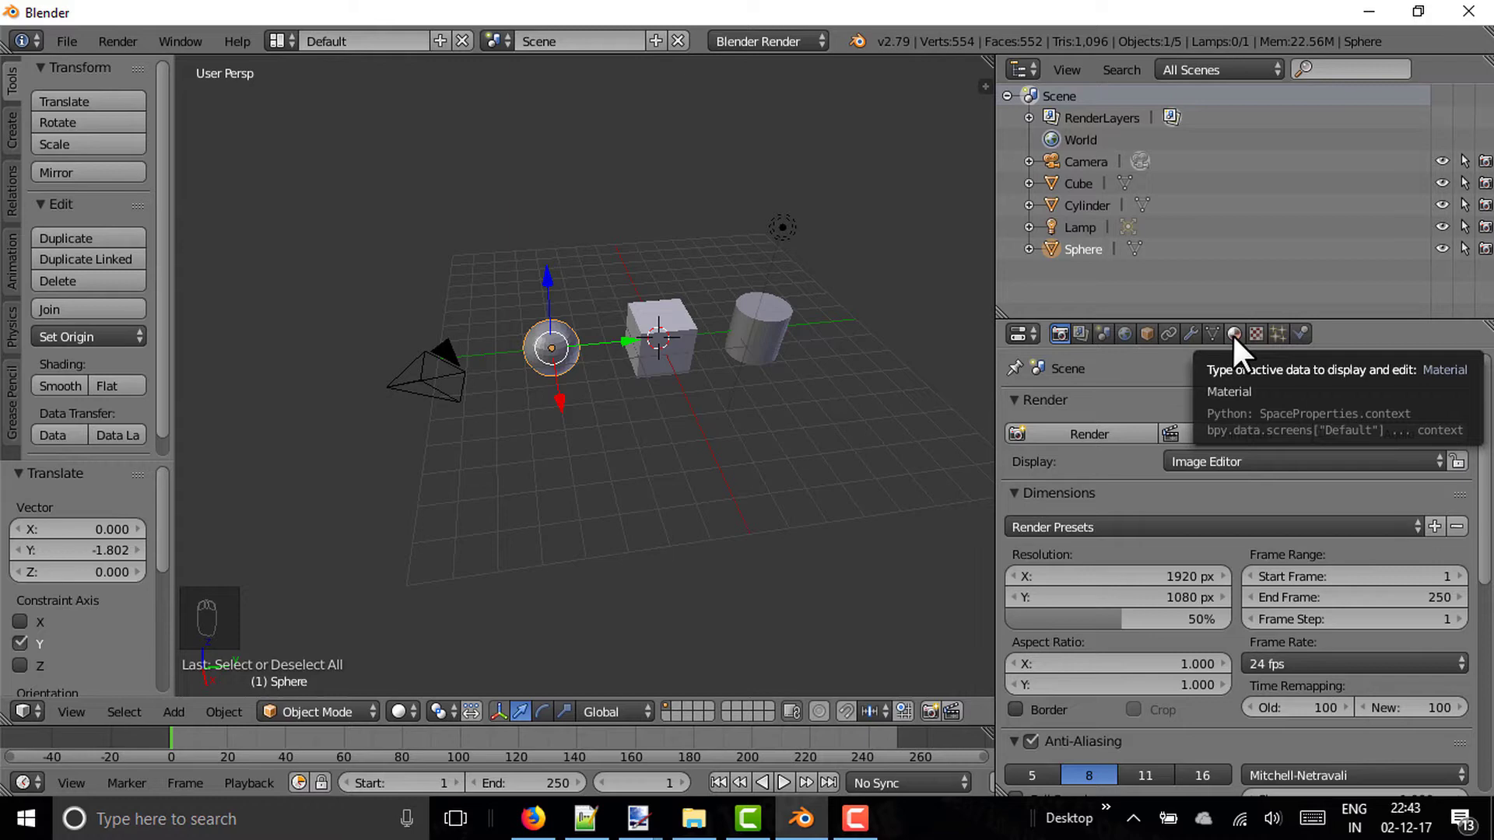
left_click_drag(1243, 352, 544, 366)
left_click_drag(544, 366, 1145, 491)
Step: Name the sphere's material Red and set its diffuse colour to red
left_click_drag(1146, 491, 1102, 554)
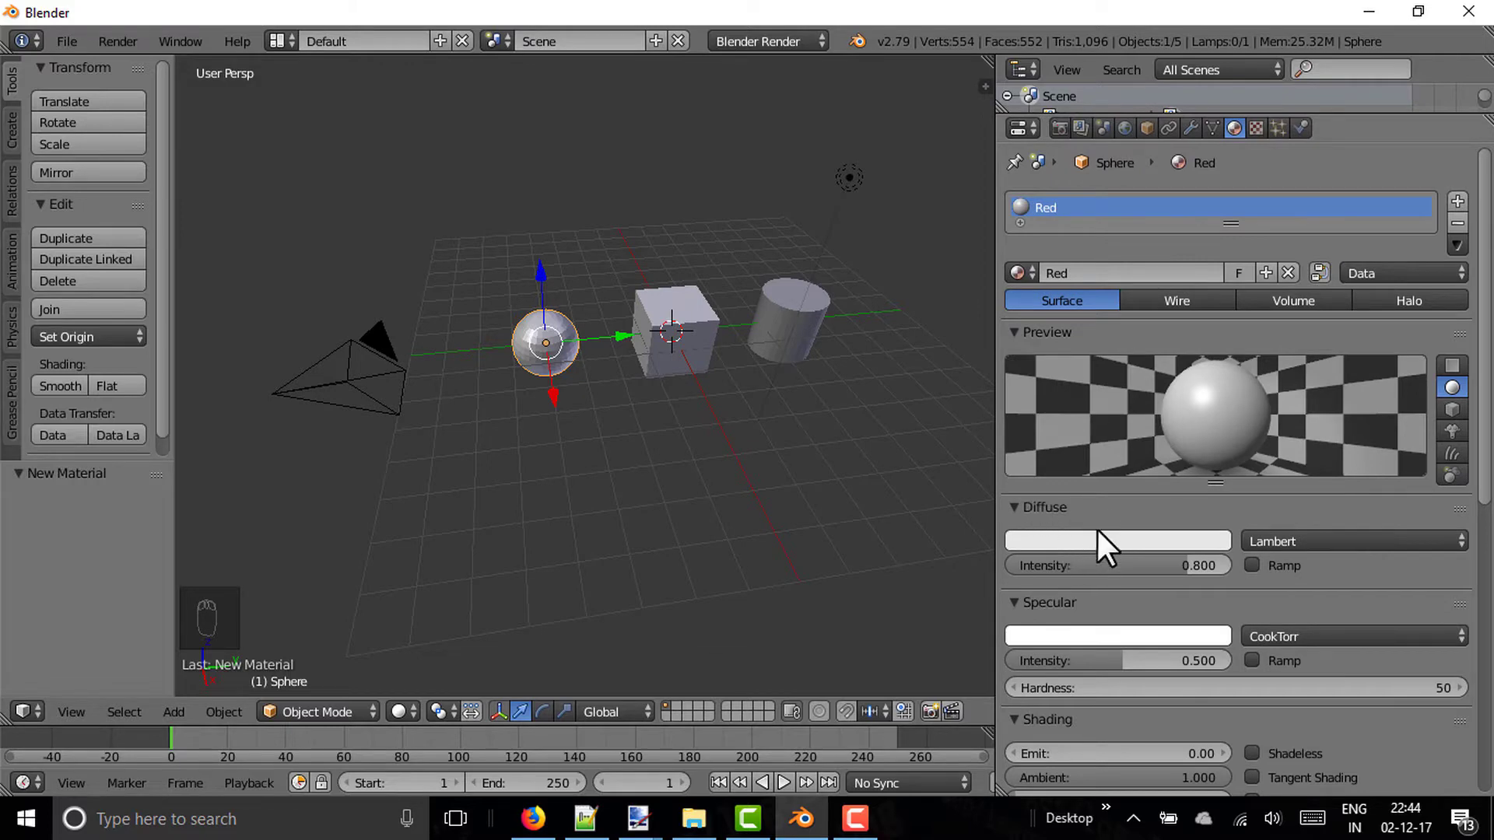
left_click_drag(1083, 558, 1108, 414)
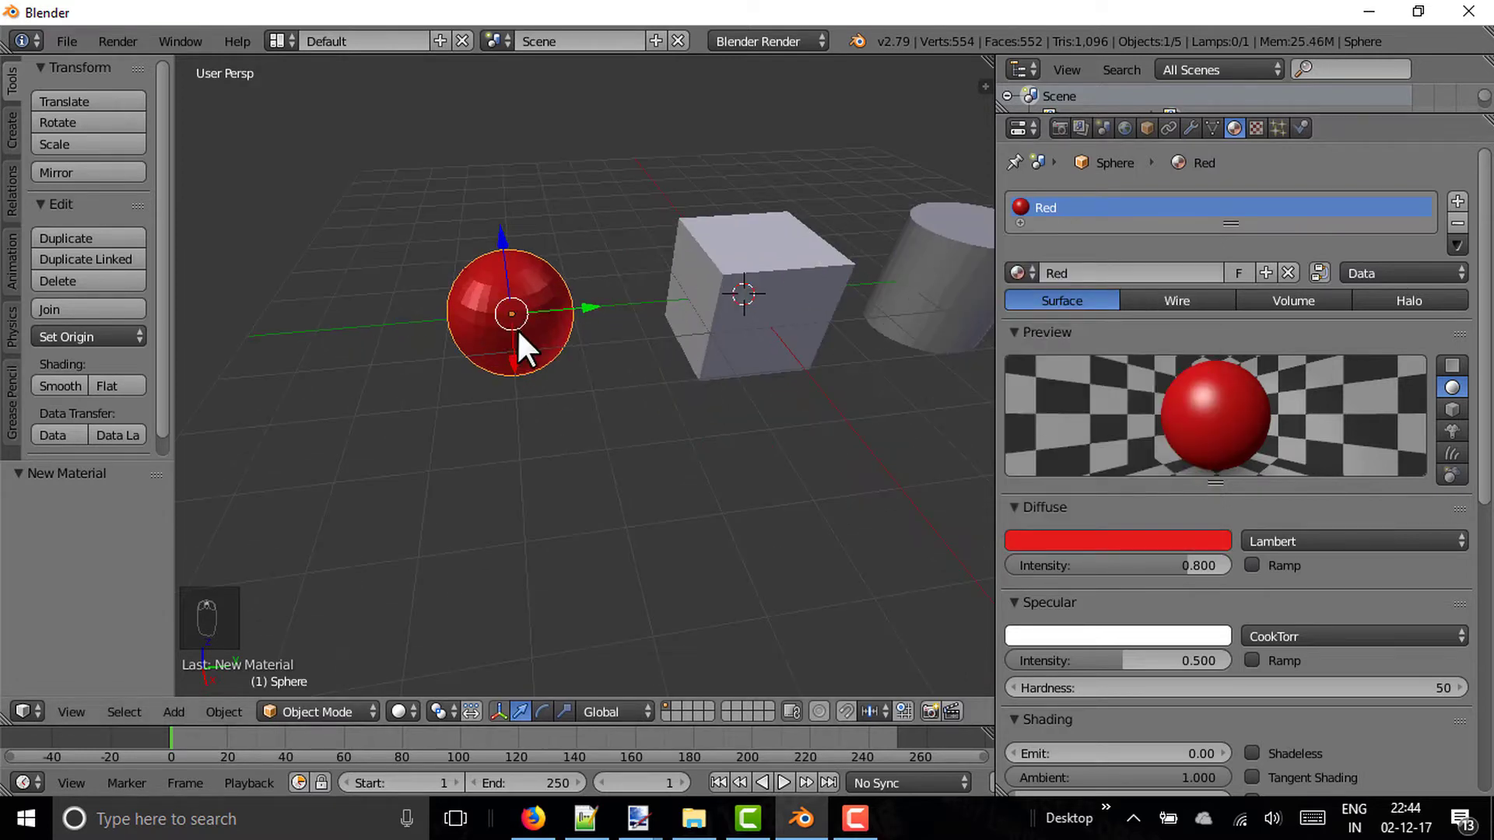
left_click_drag(551, 376, 1118, 500)
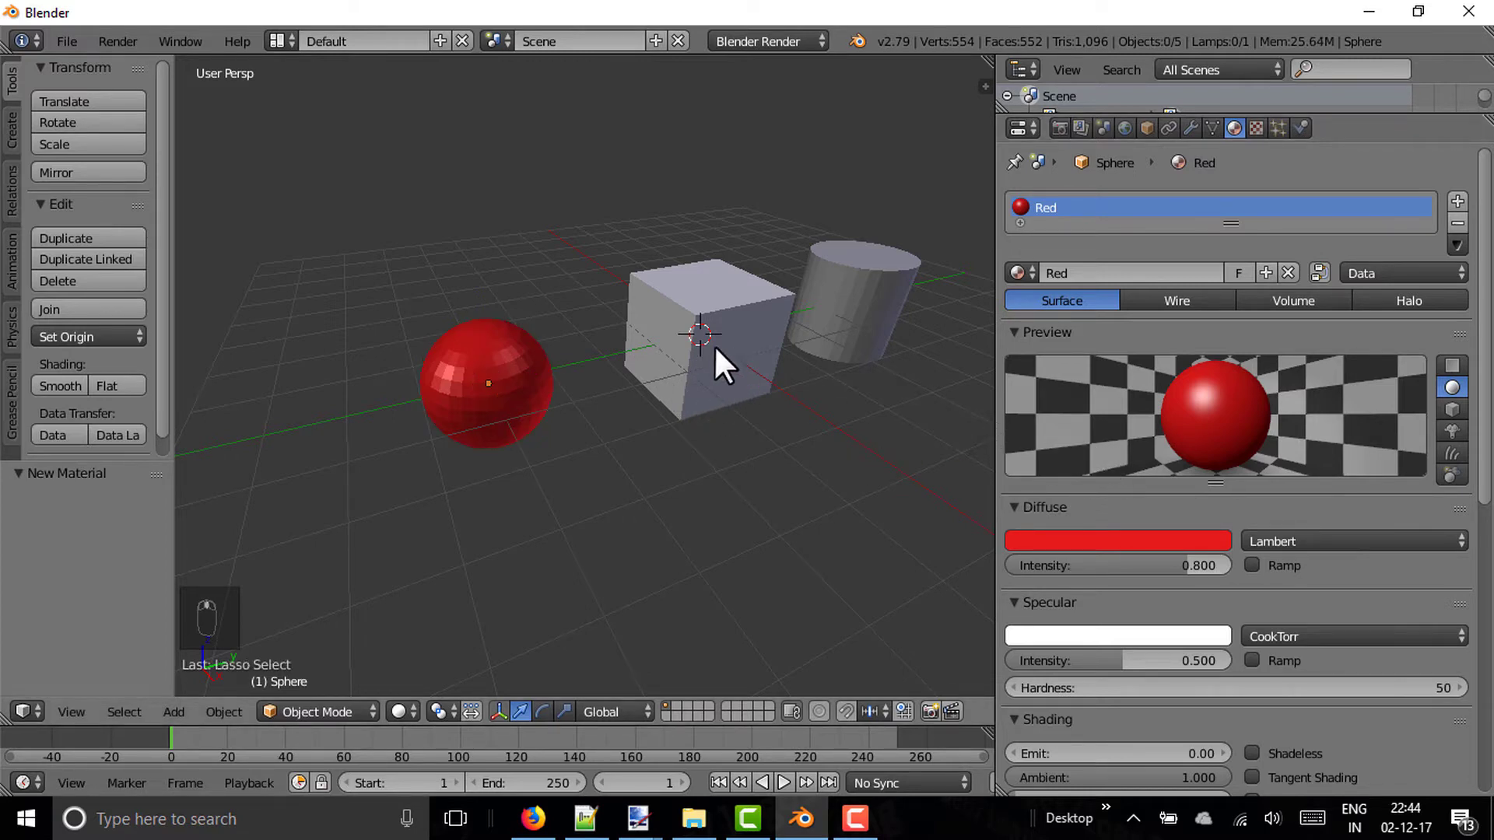
Step: Assign the Red material to the cube and make it a single-user copy
left_click_drag(743, 355, 1054, 308)
left_click_drag(1035, 286, 1036, 262)
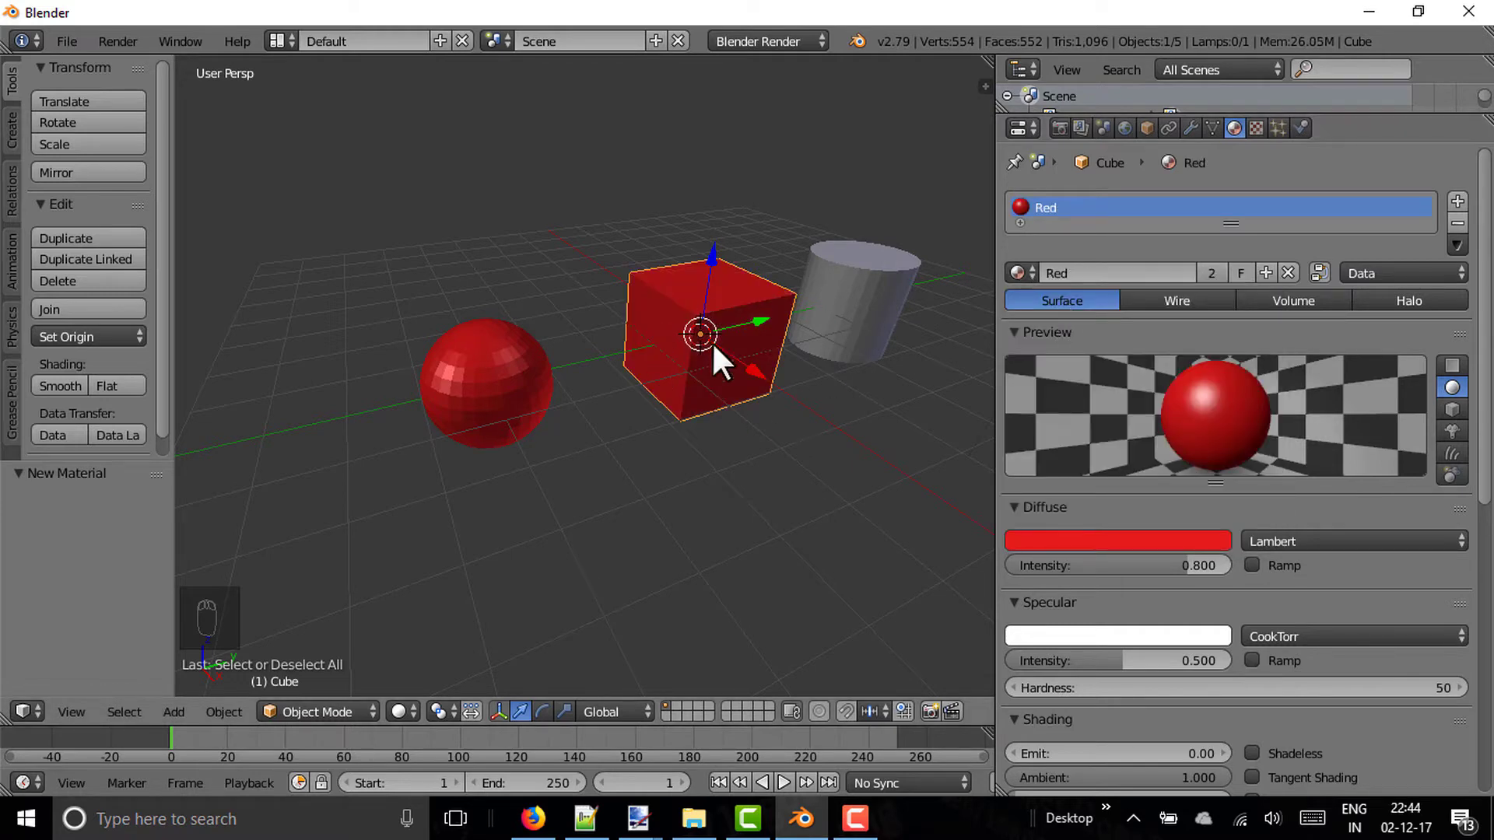
left_click_drag(1282, 291, 1129, 258)
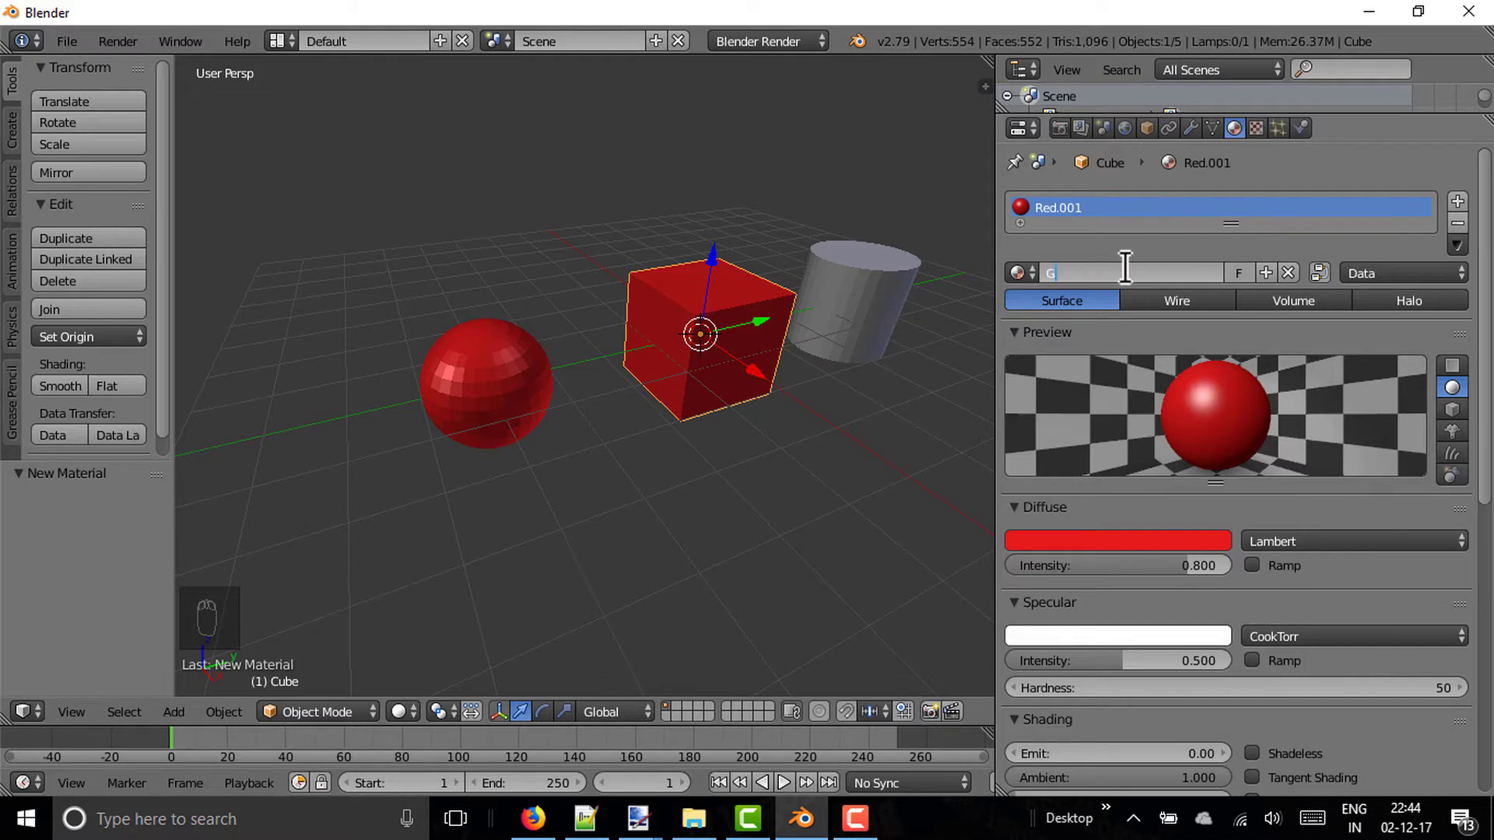
Step: Rename the cube's material Green and set its diffuse colour to green
key("a")
key("BackSpace")
key("e")
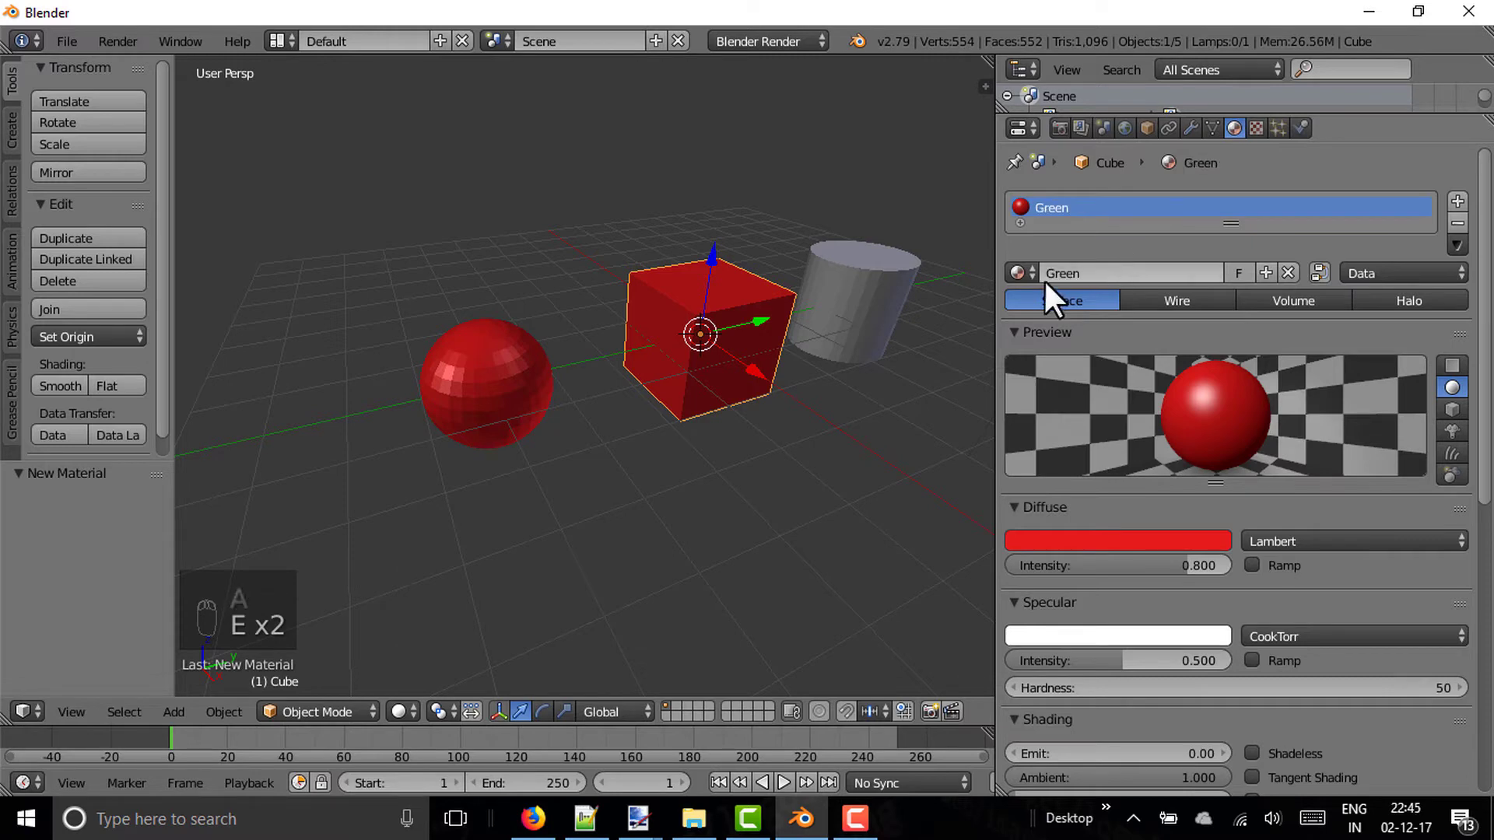
left_click_drag(1141, 559, 947, 29)
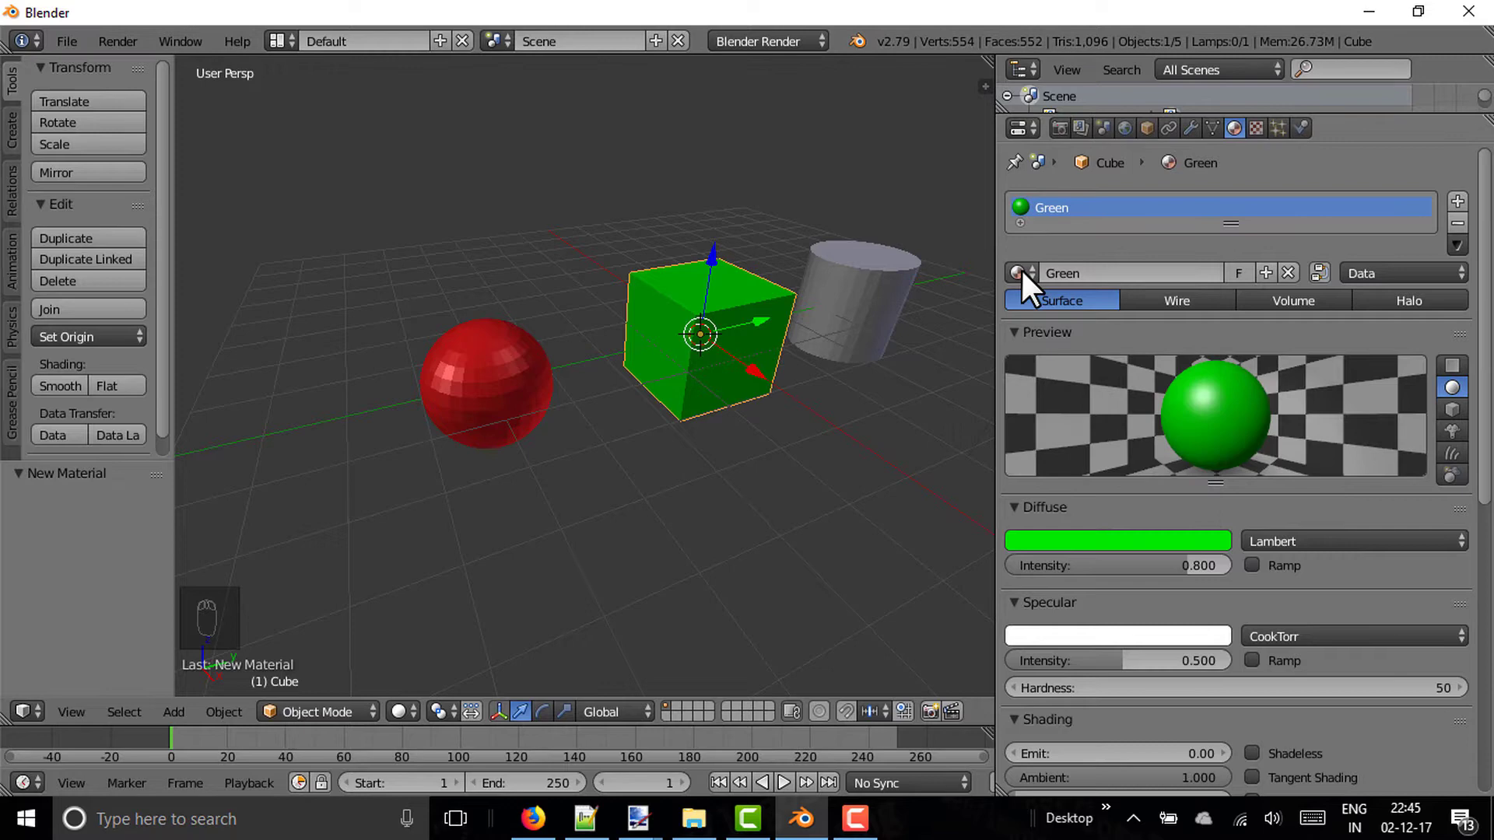
left_click_drag(1032, 286, 1061, 296)
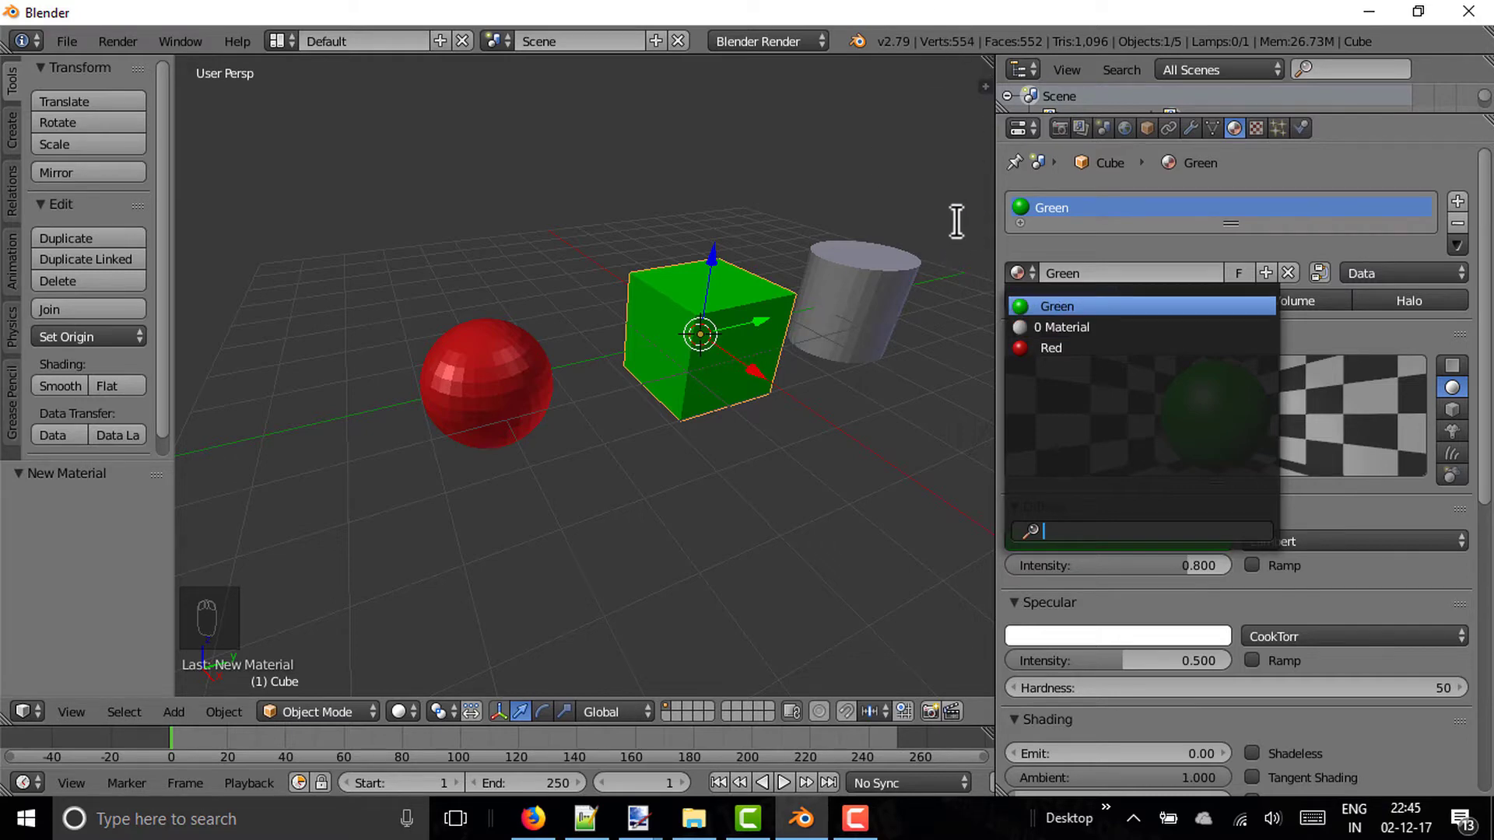
Step: Give the cylinder a new material Blue with a blue diffuse colour
left_click_drag(877, 308, 940, 328)
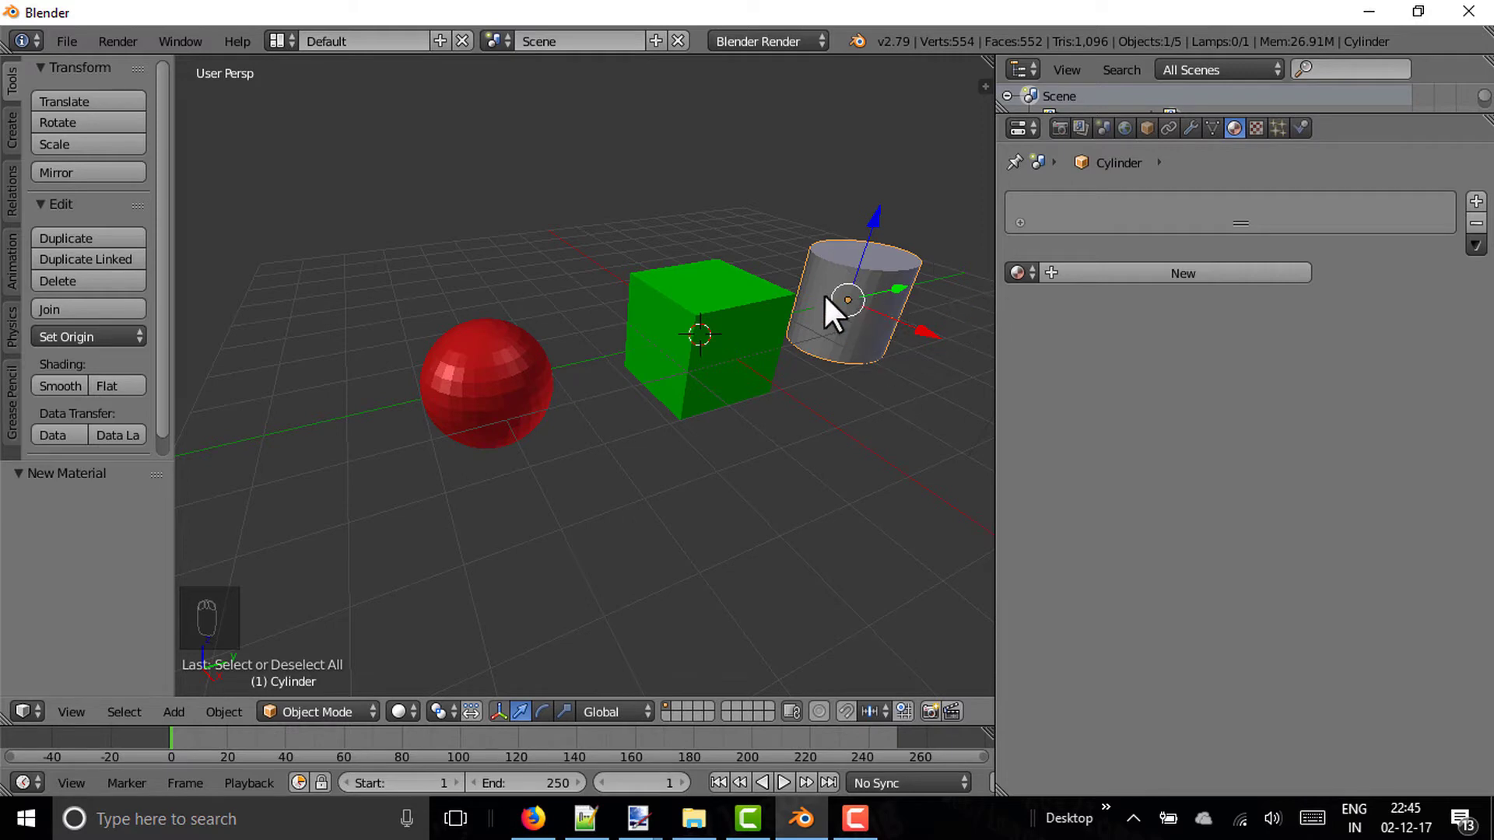
left_click_drag(1029, 264, 1058, 320)
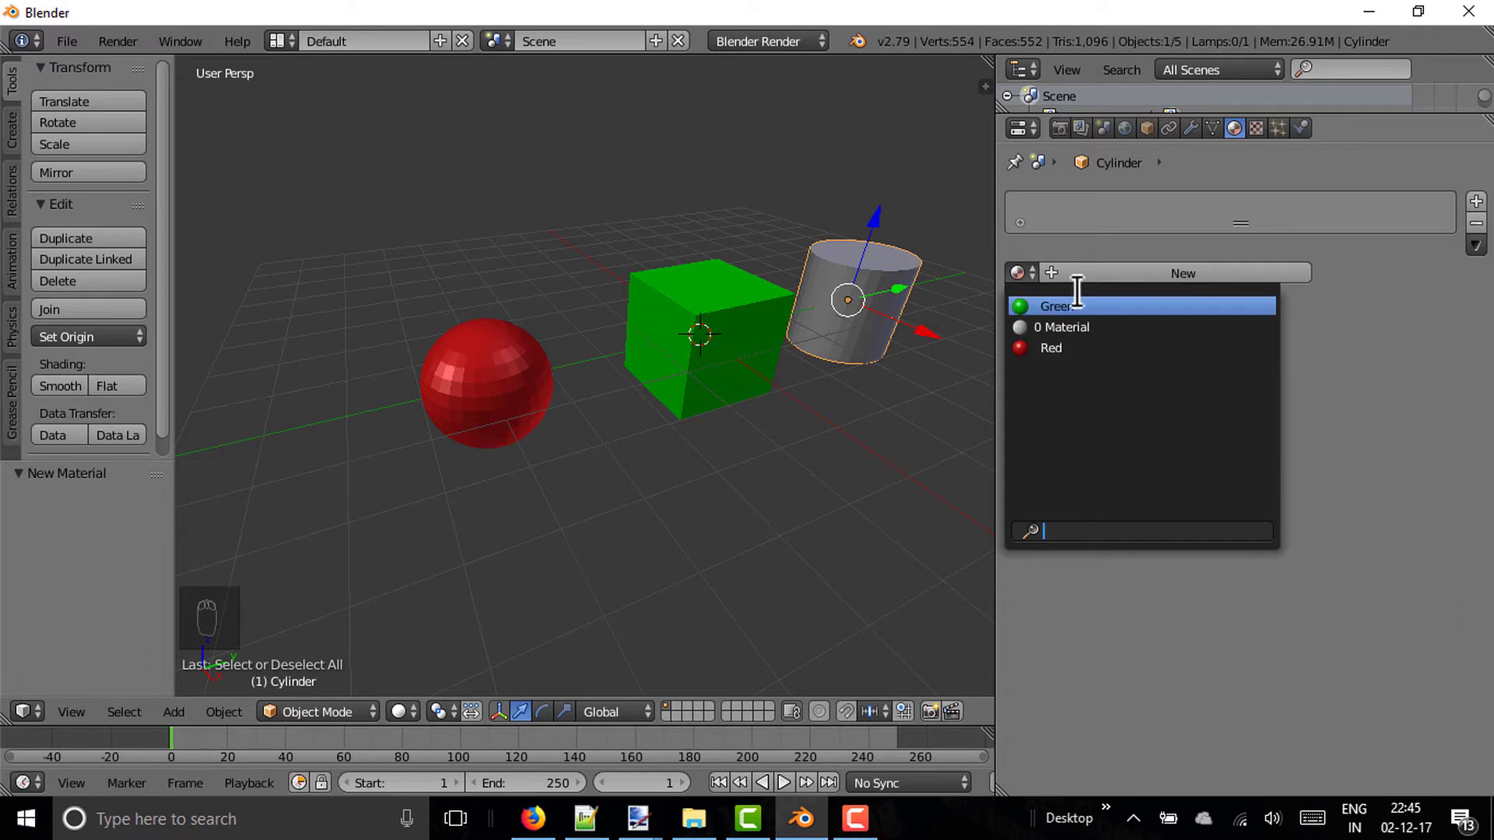
left_click_drag(1183, 285, 1131, 262)
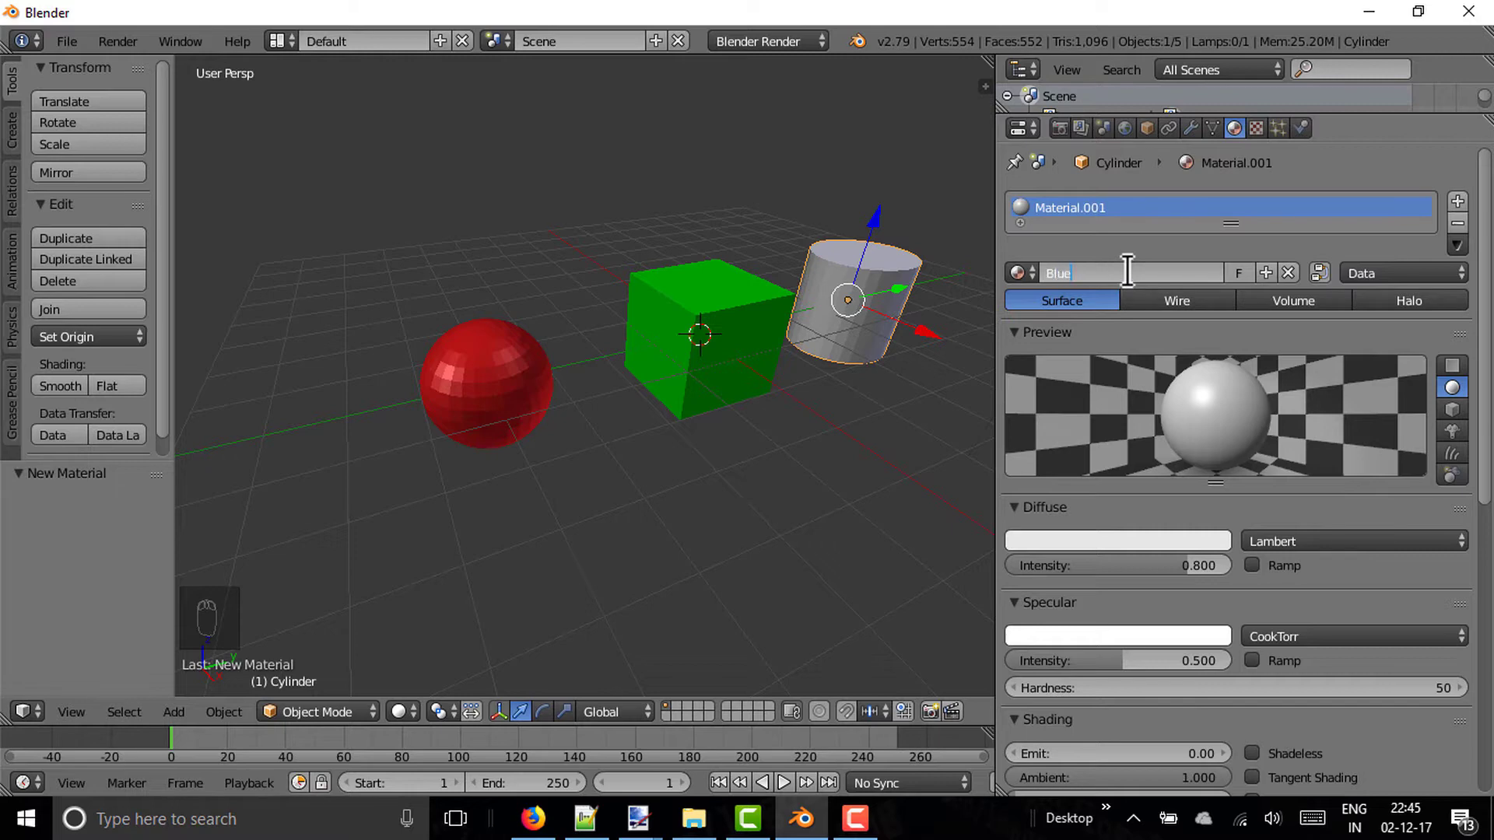
left_click_drag(1155, 560, 1076, 309)
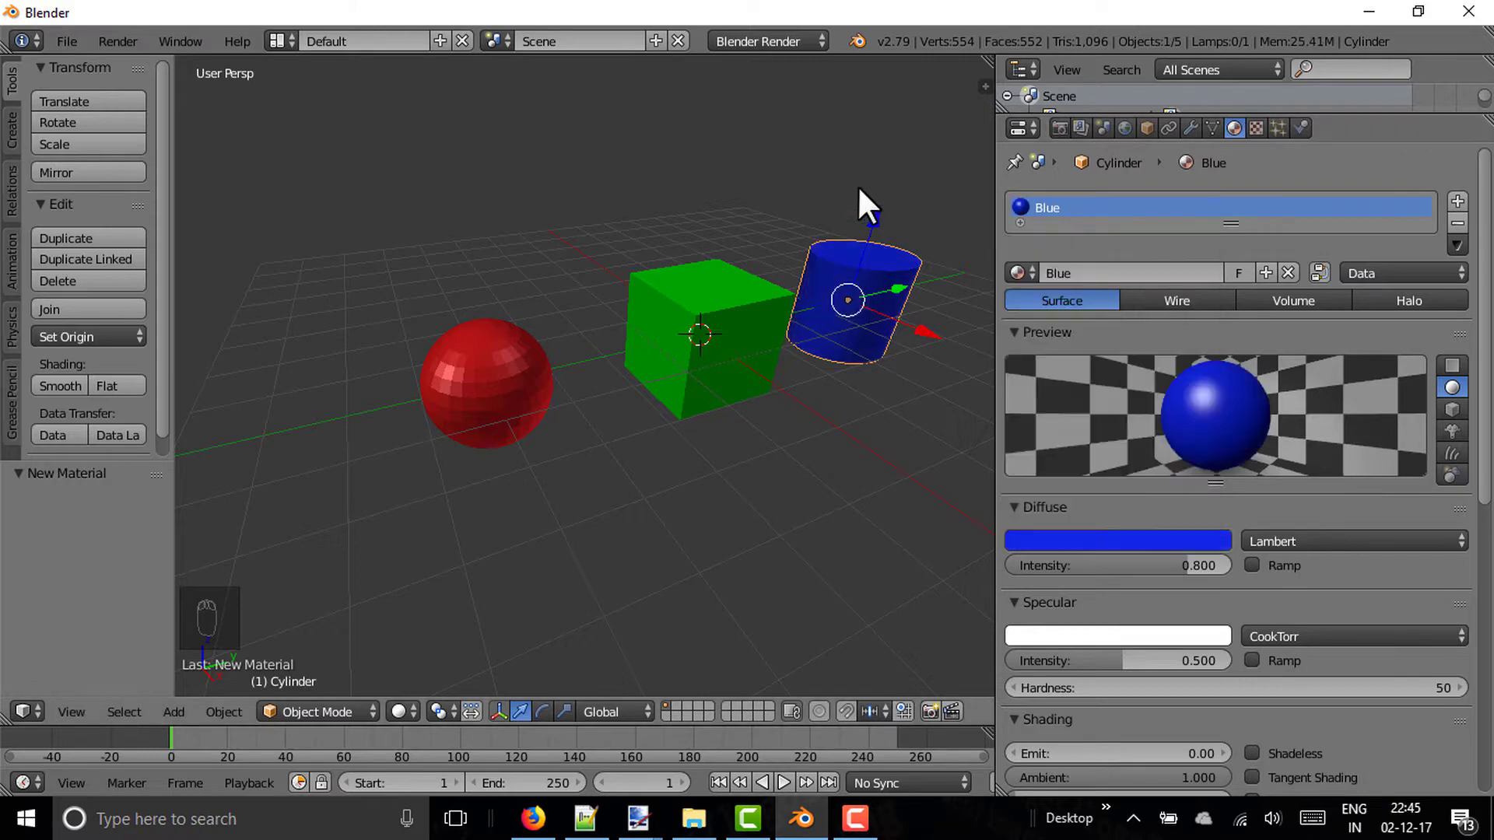
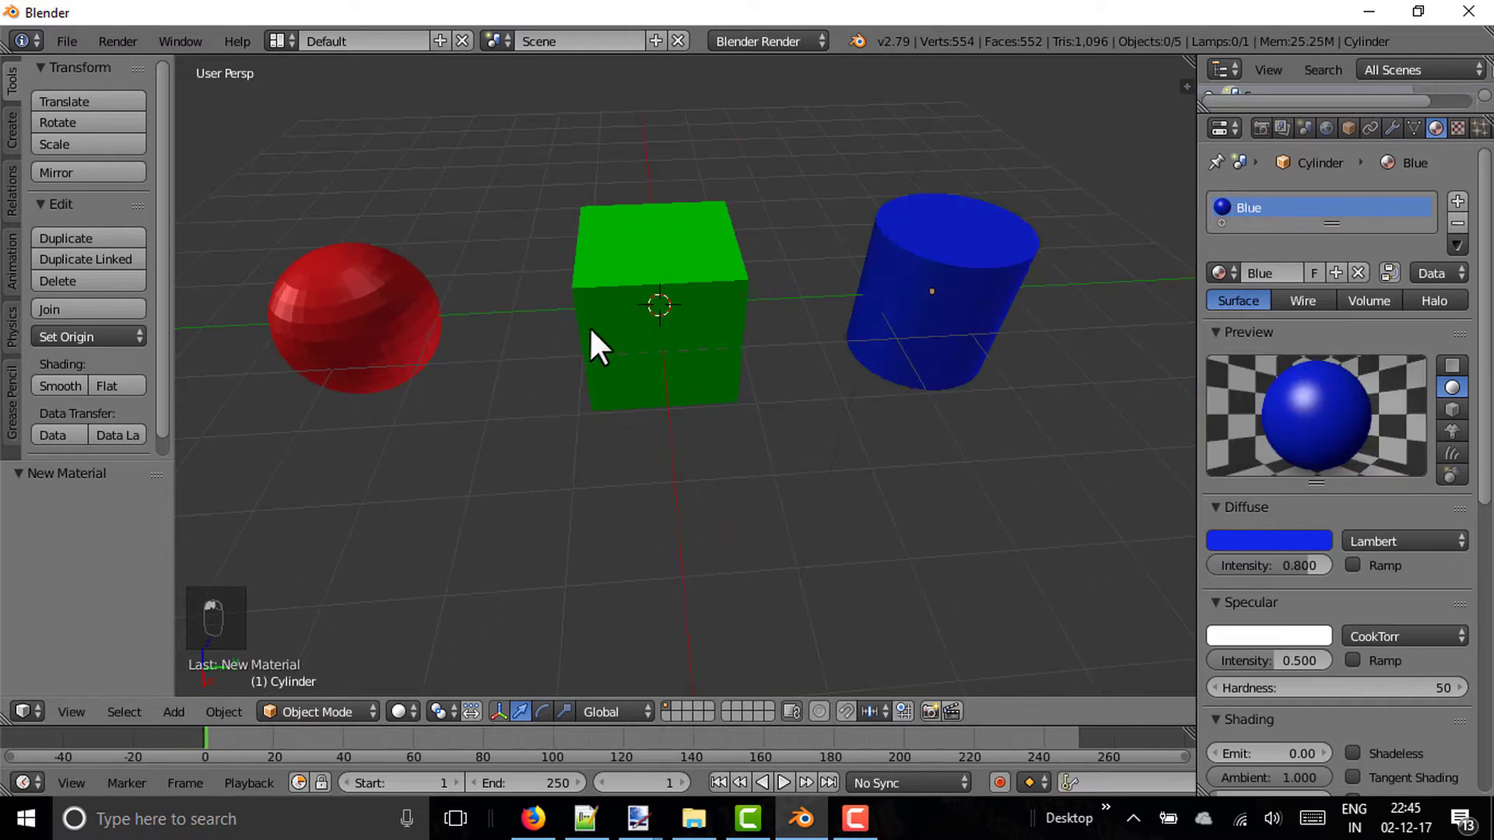
left_click(1221, 370)
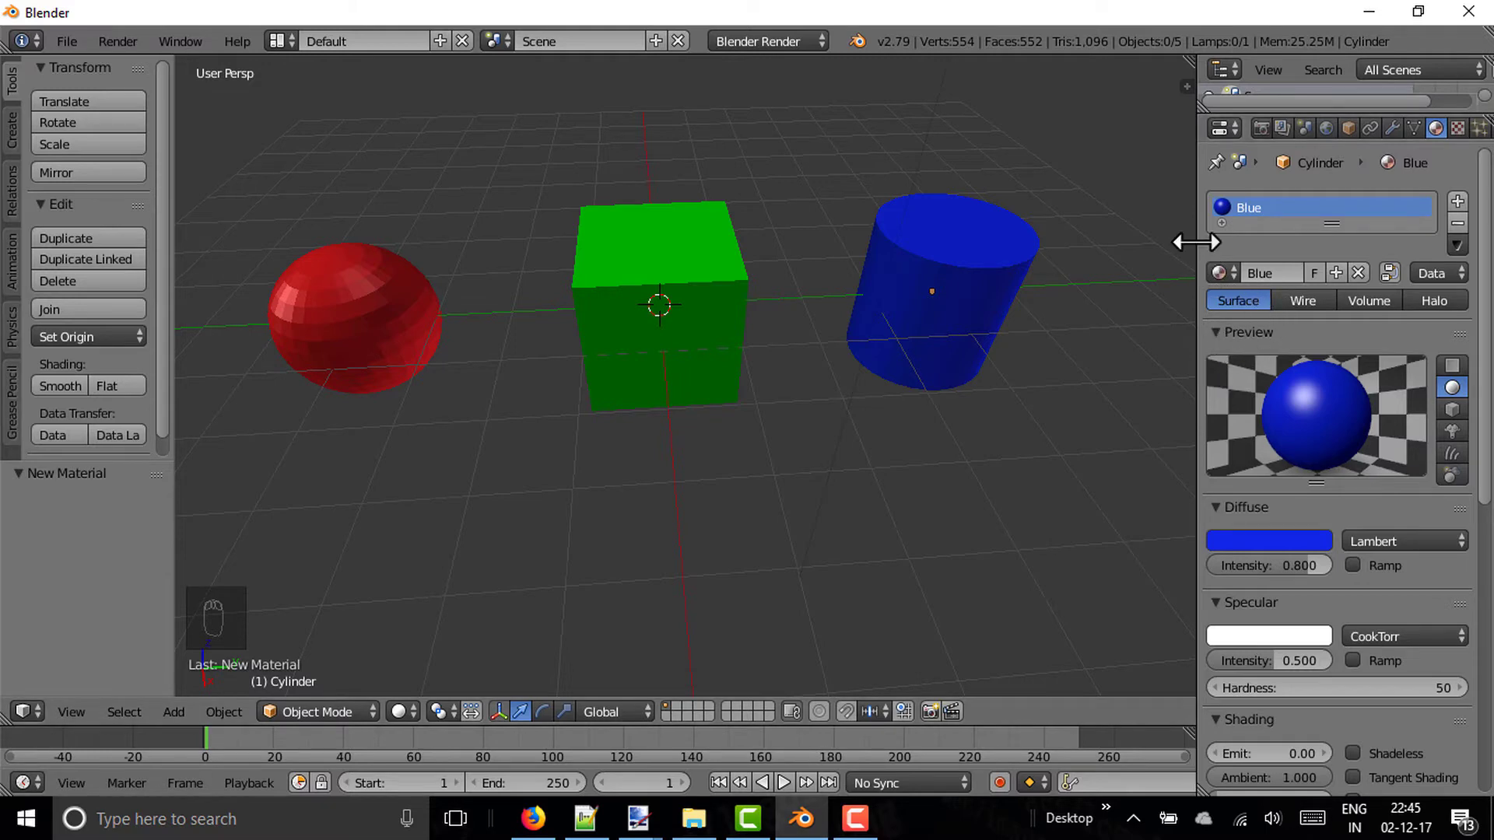
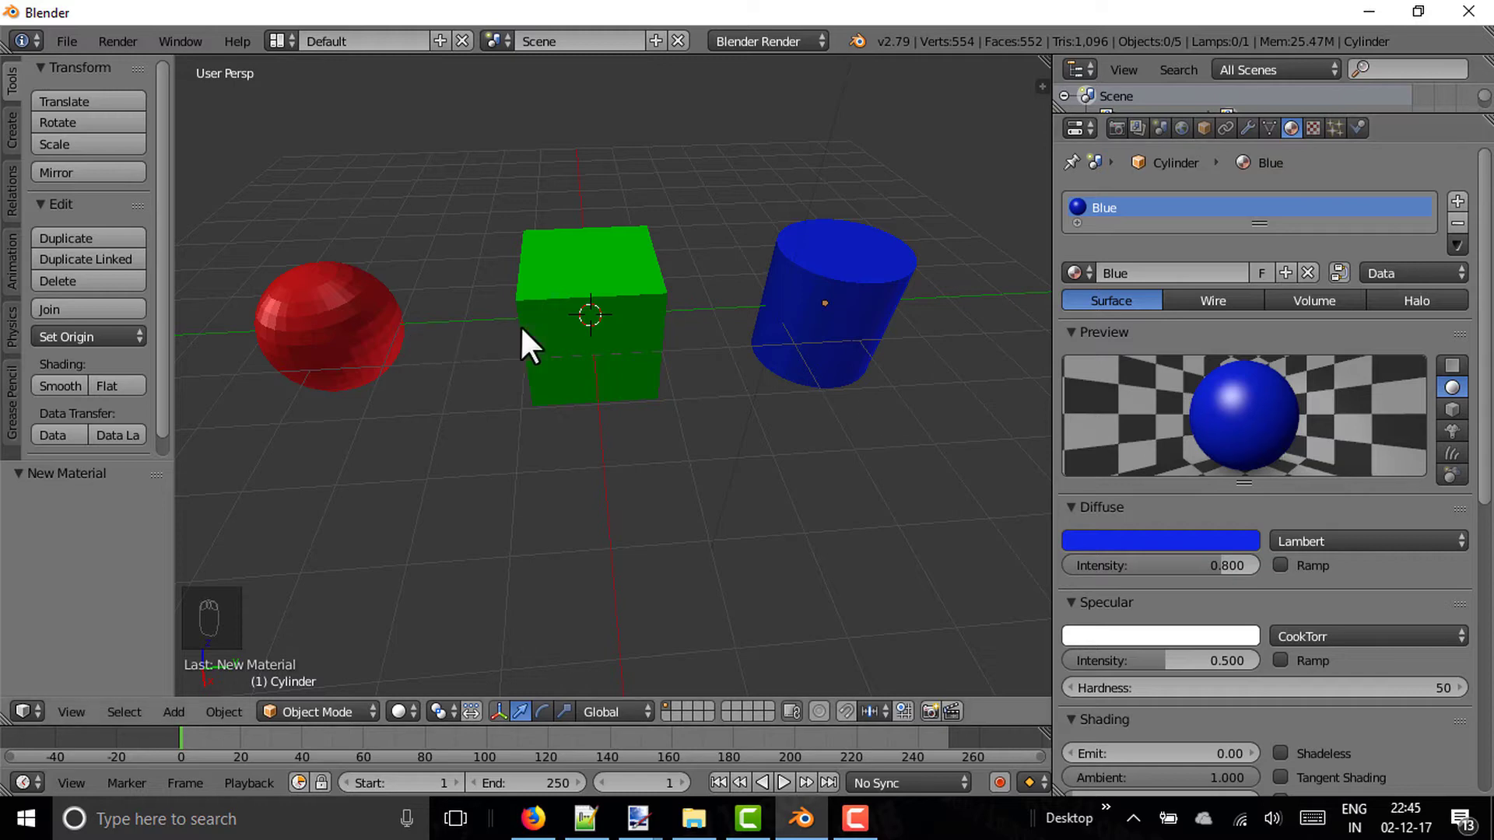
Step: Select the red sphere and enter Edit Mode on its mesh
left_click_drag(372, 357, 381, 387)
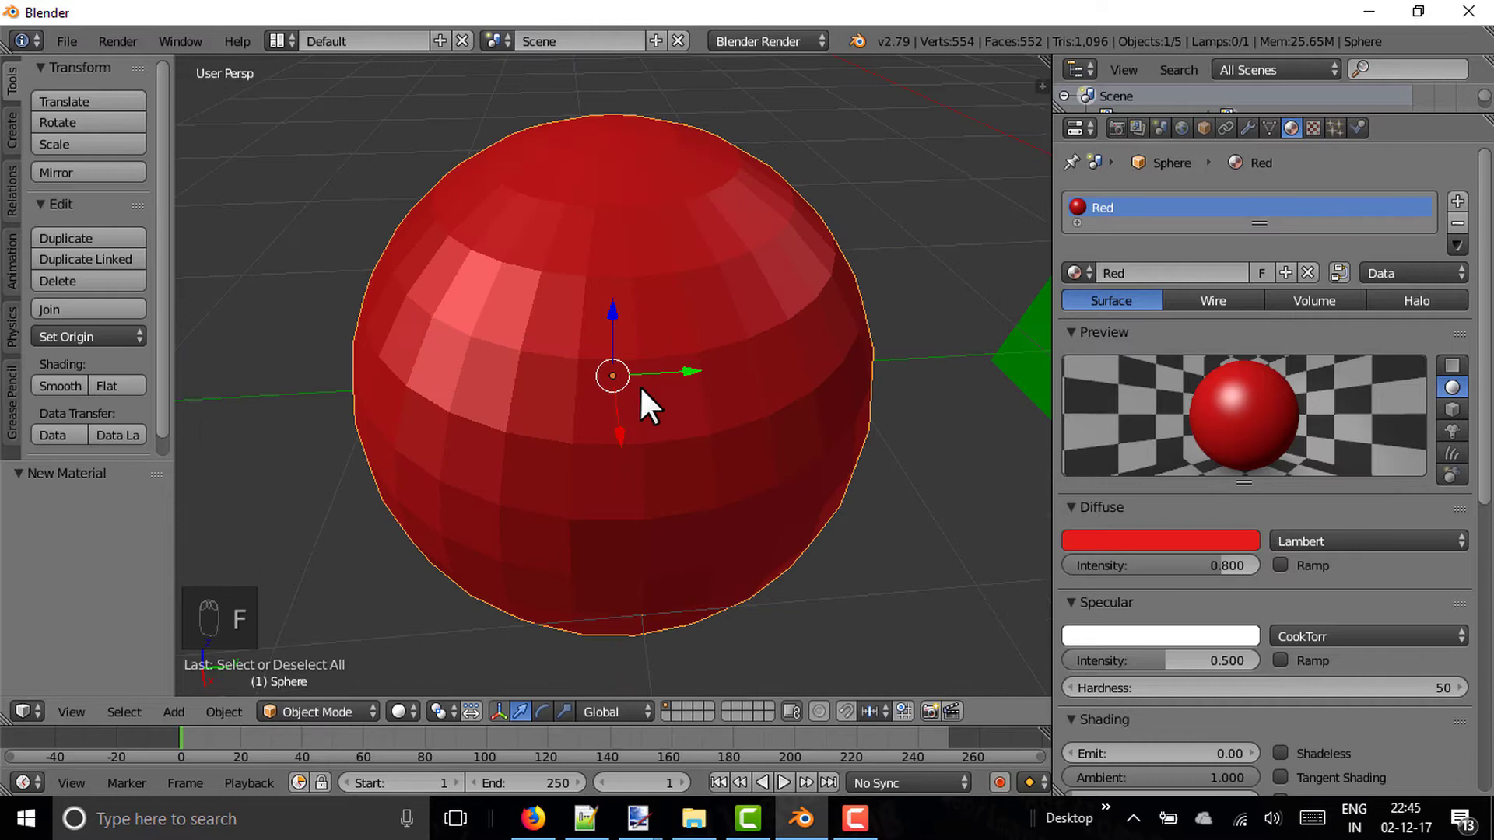
left_click_drag(646, 420, 654, 413)
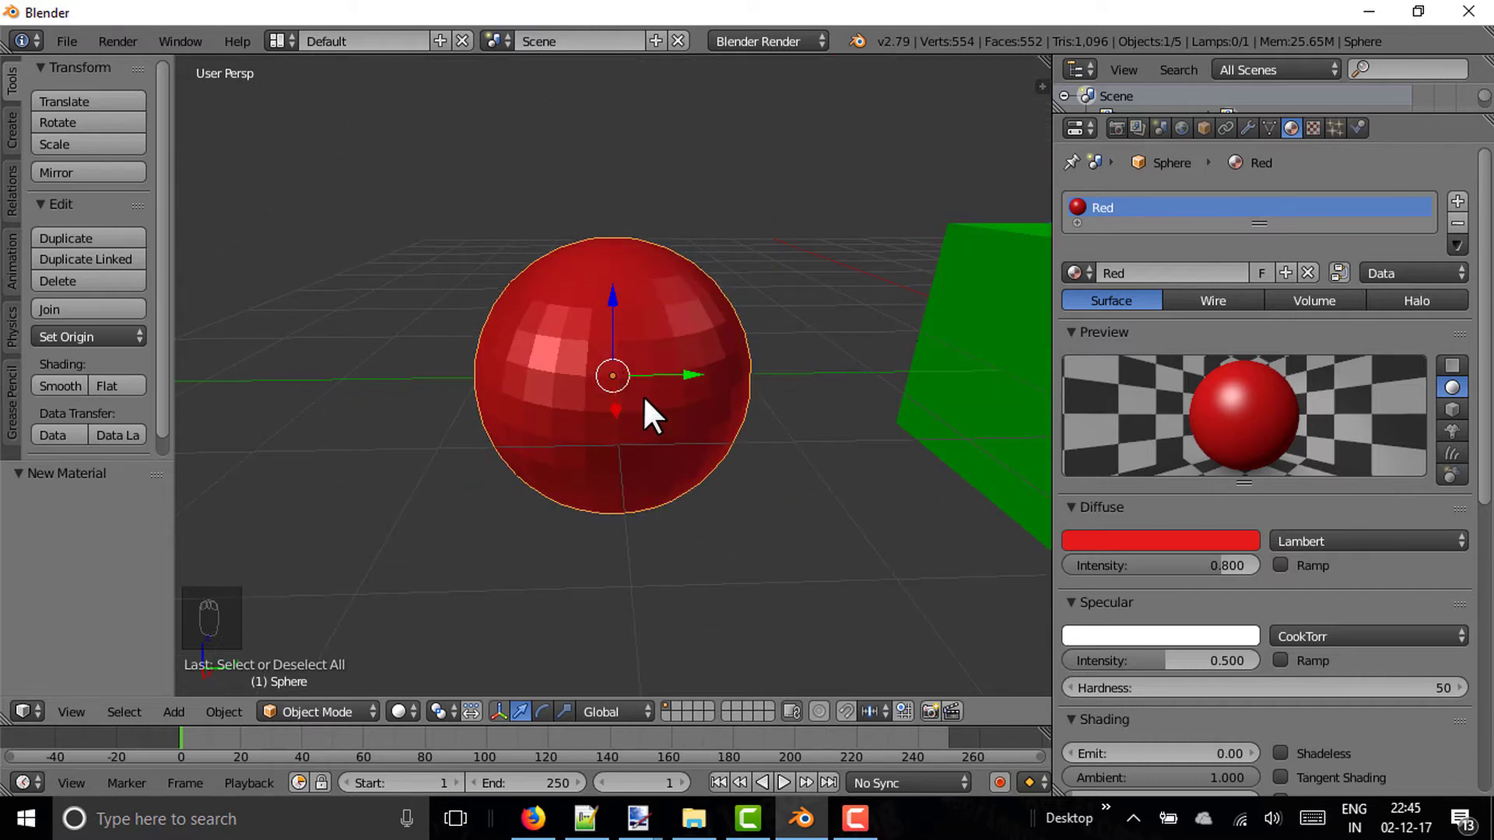
key("Tab")
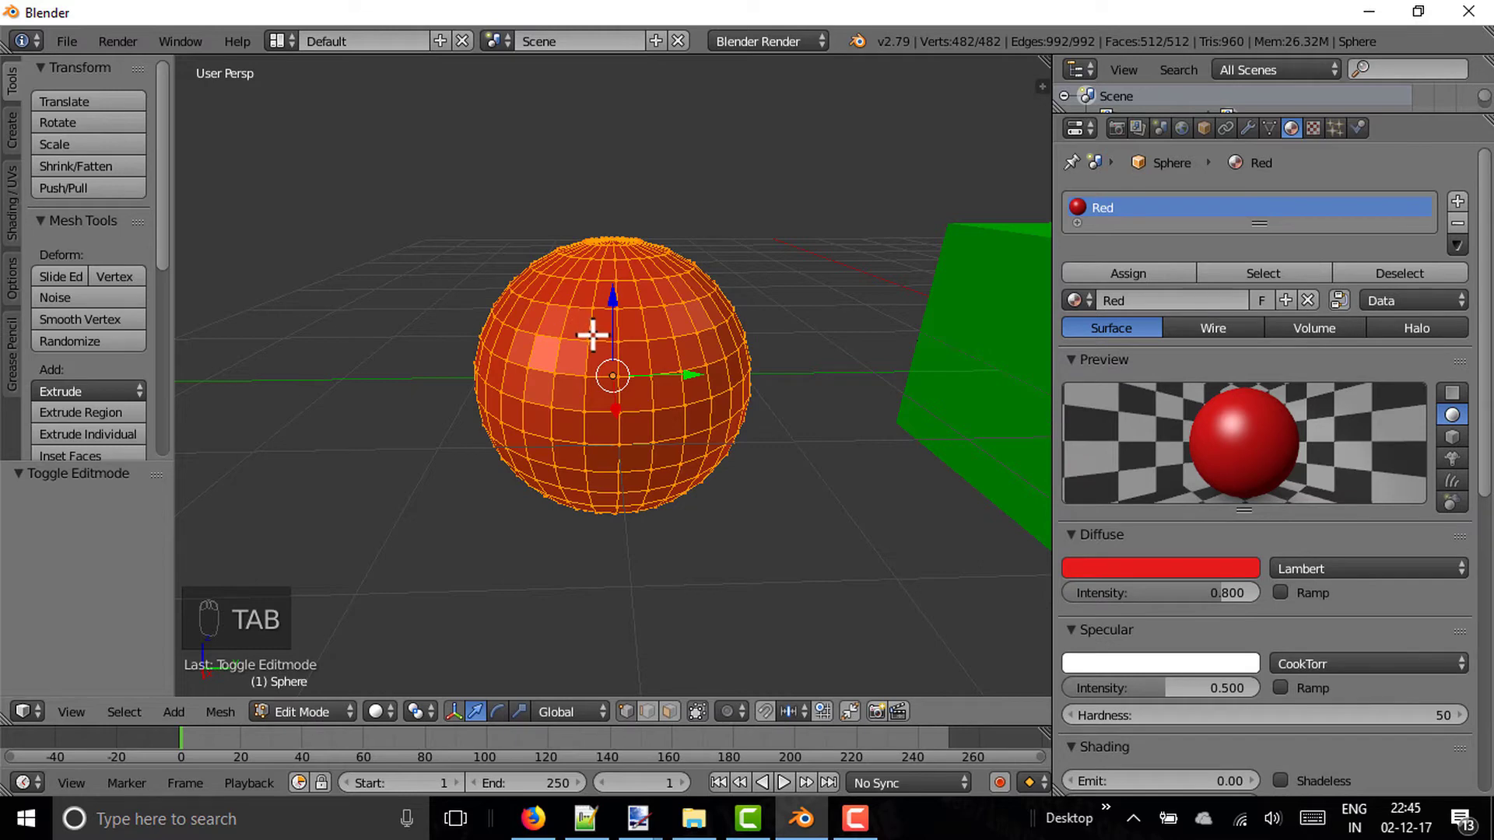
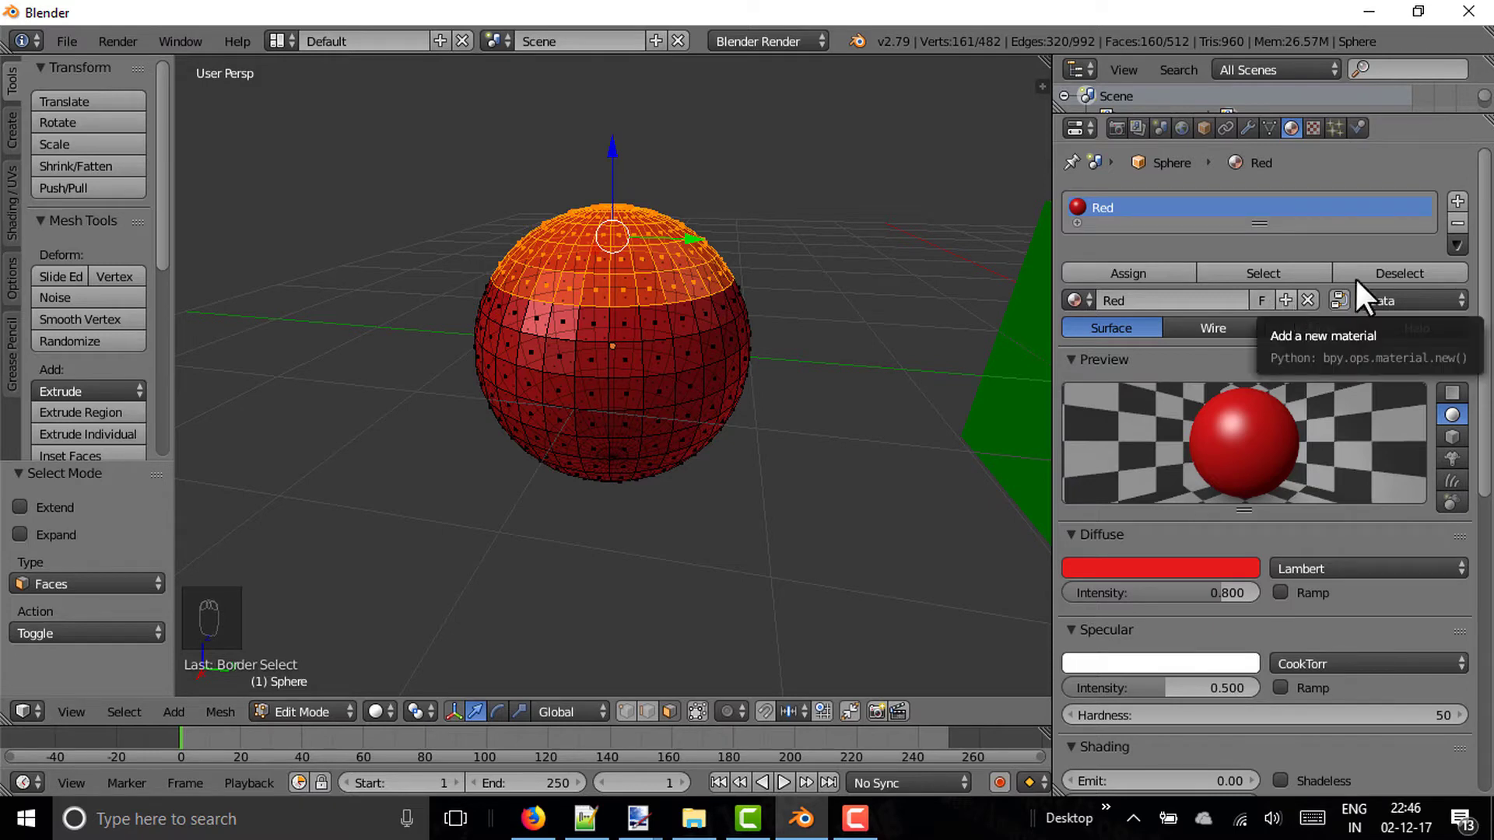
Step: Create the Black material in the empty slot with a black diffuse colour
left_click_drag(1468, 217, 1194, 336)
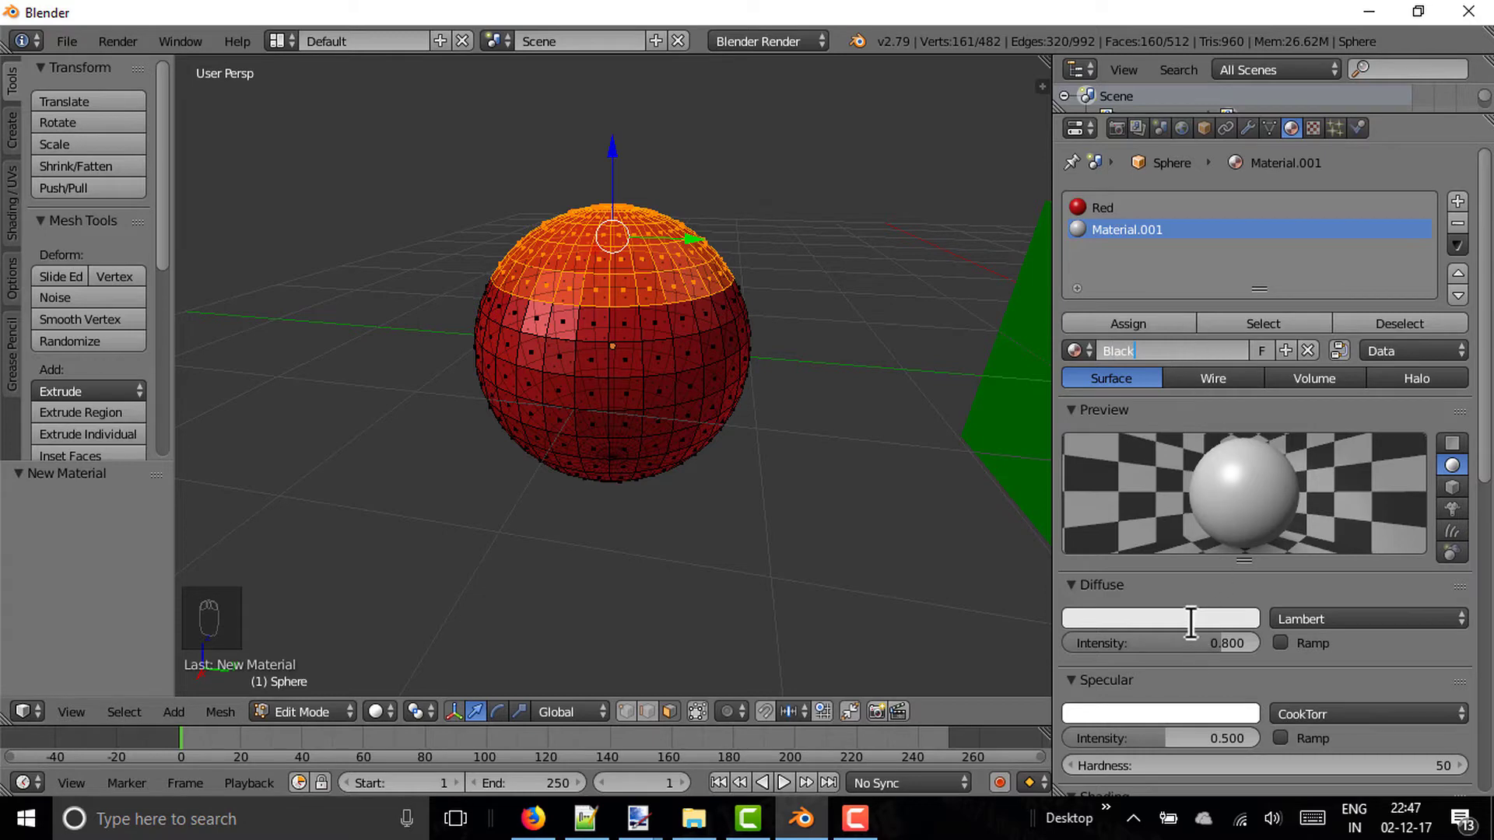
left_click_drag(1203, 635, 1165, 533)
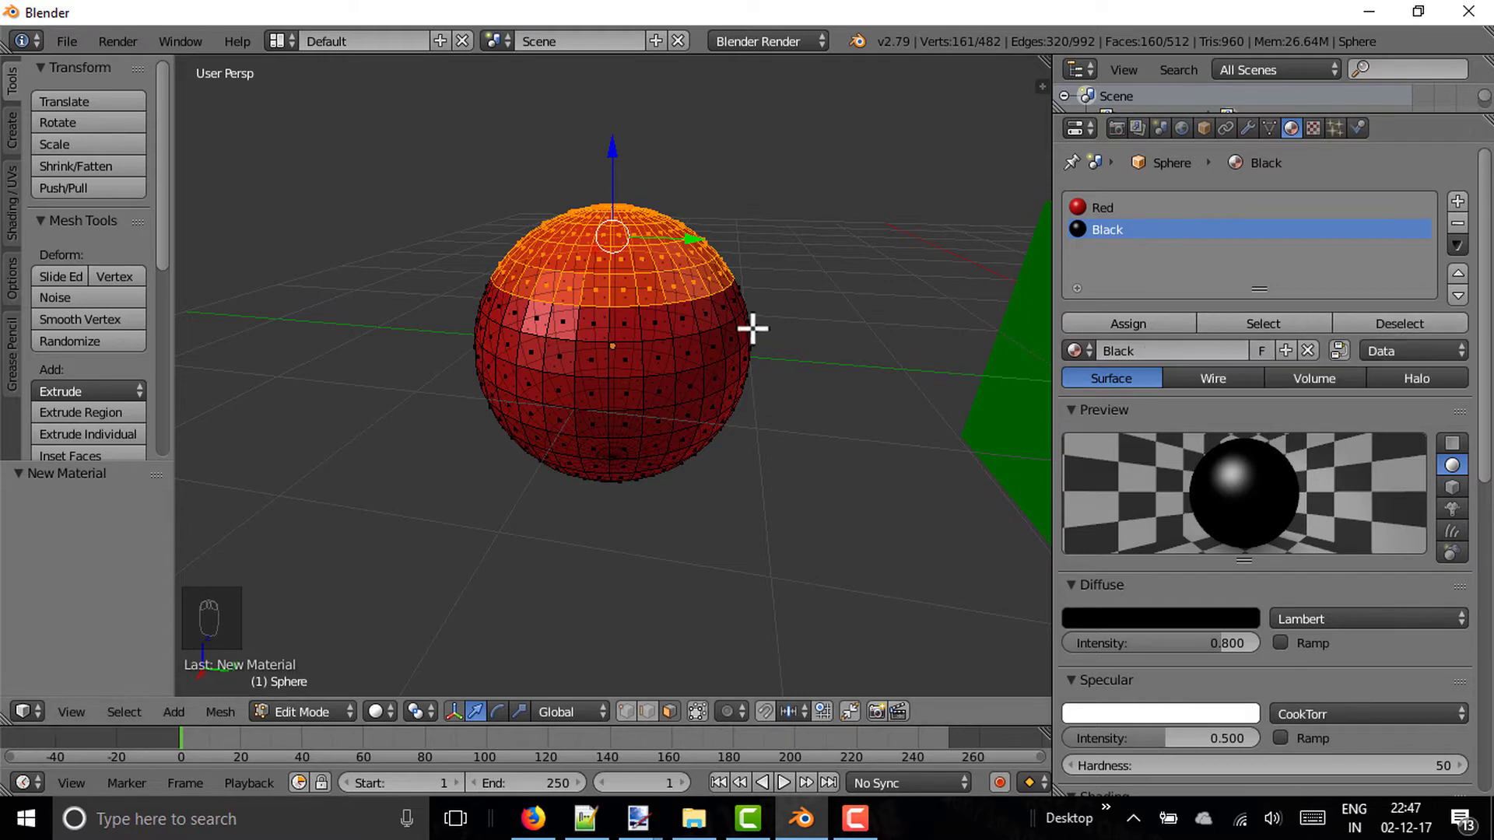
Step: Return to Object Mode to check the black cap, undoing an accidental vertical stretch
key("Tab")
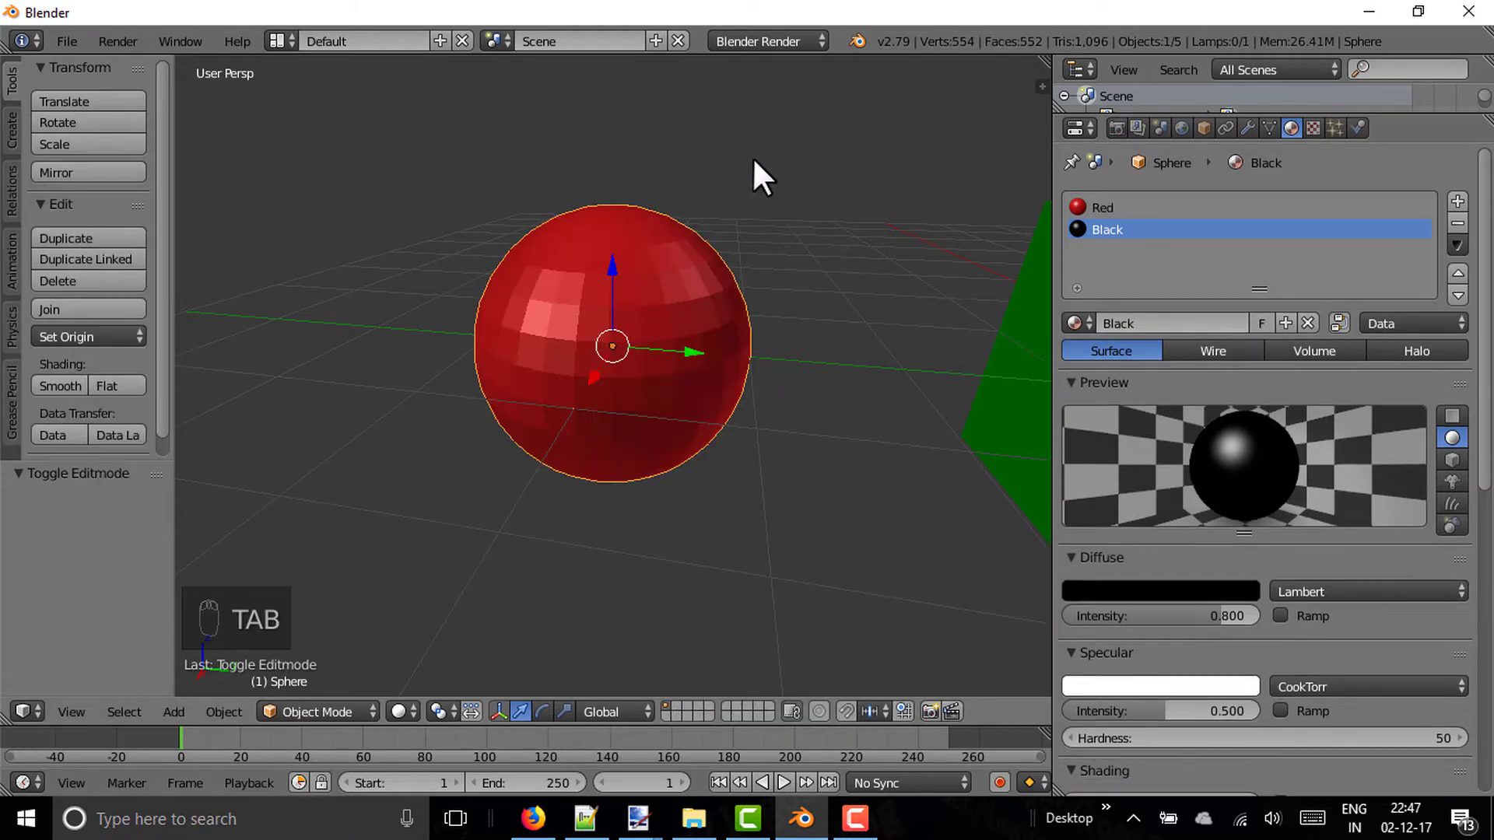
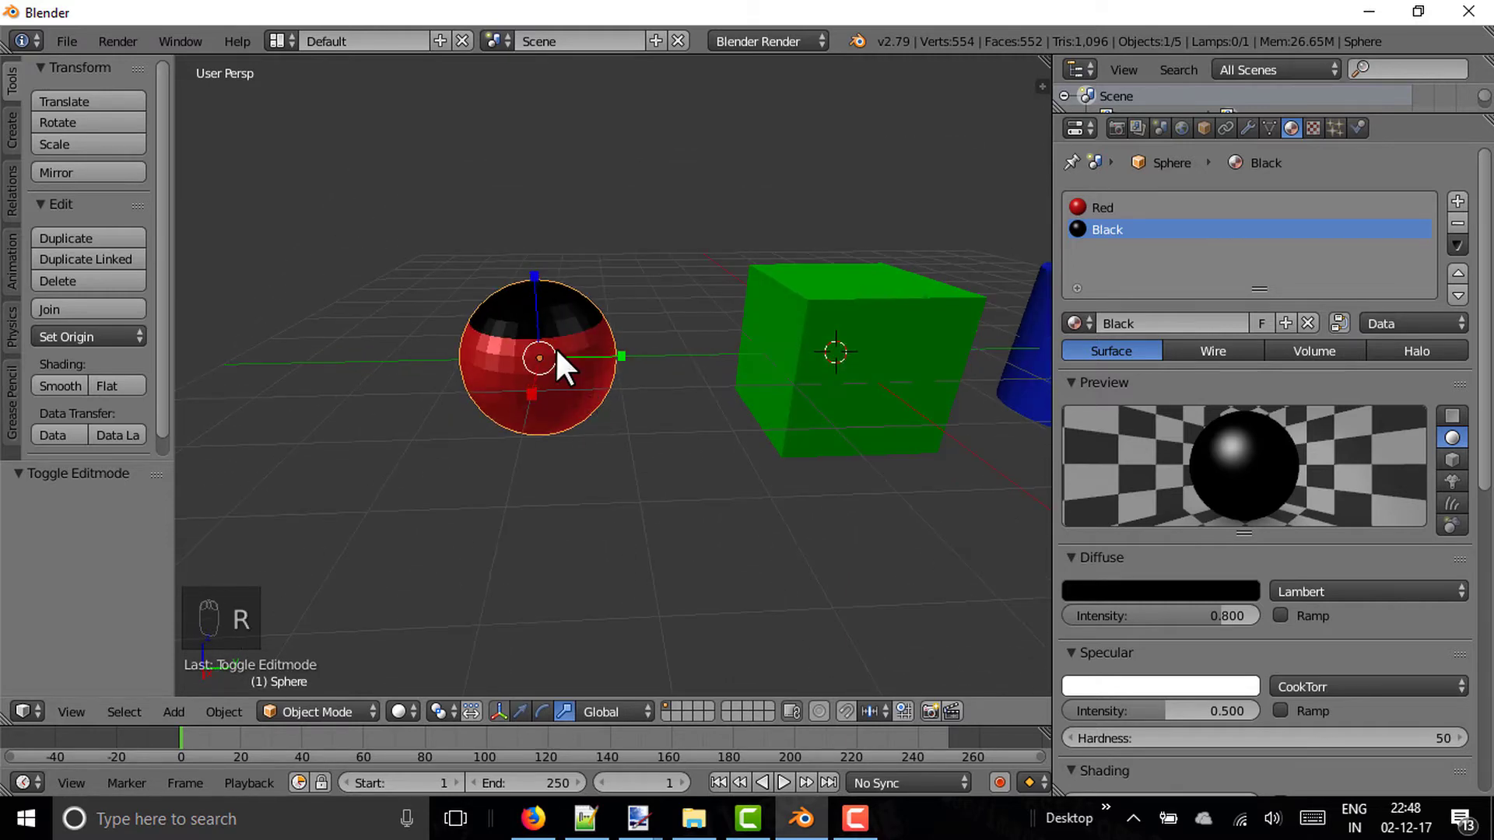
left_click_drag(614, 341, 586, 339)
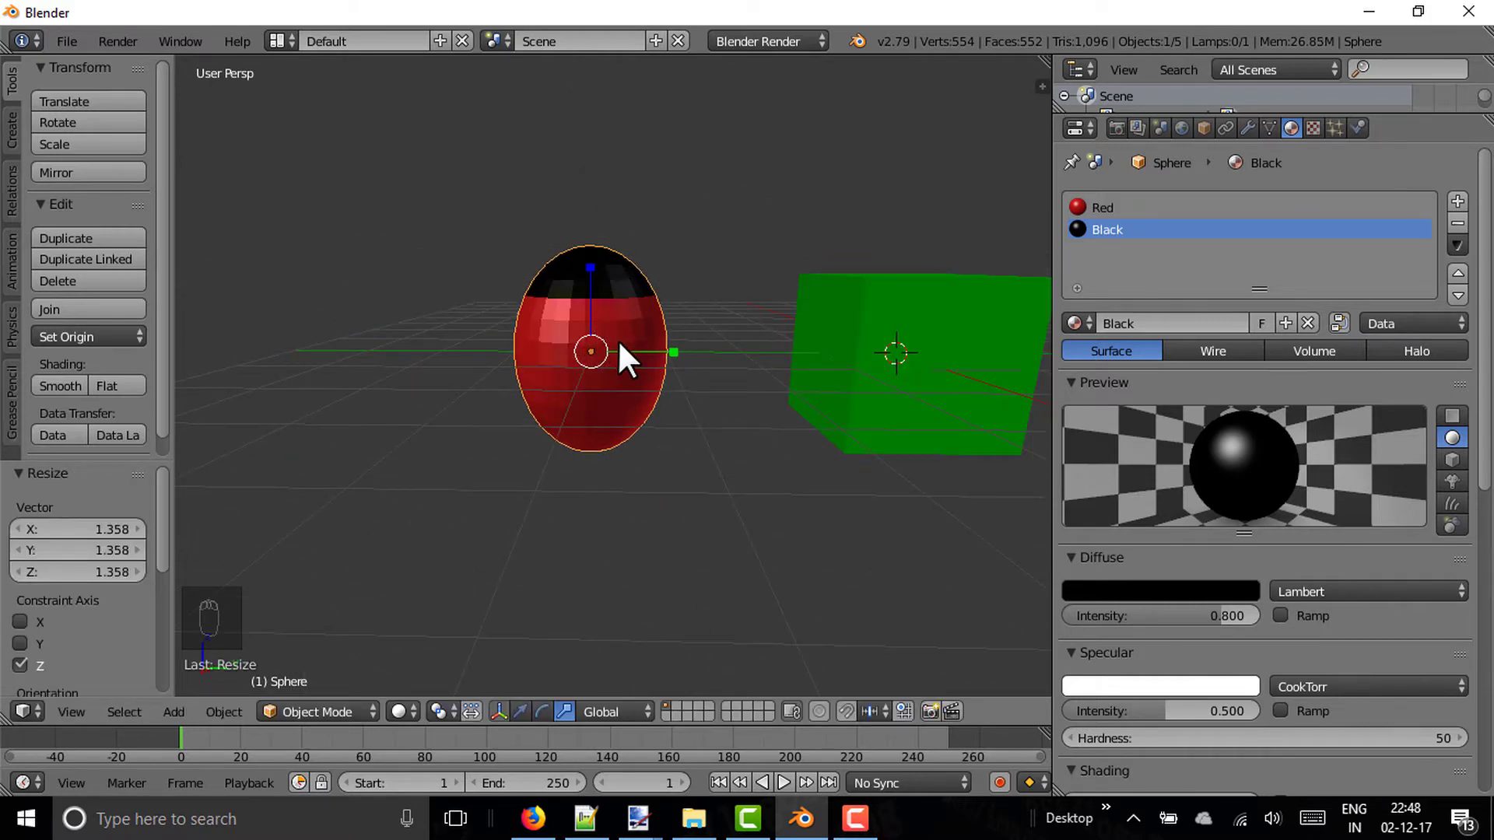
key("ctrl+z")
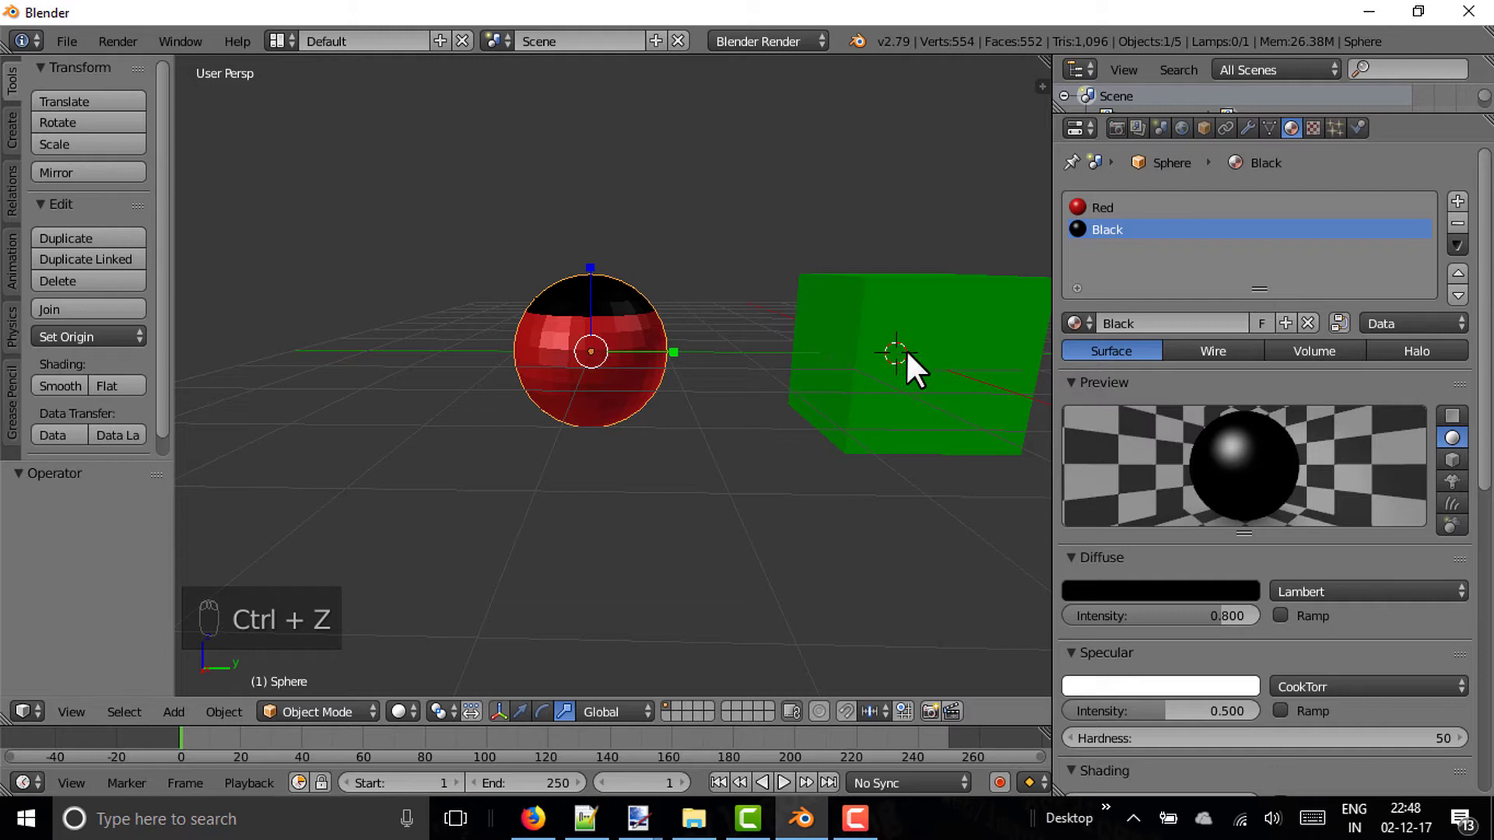
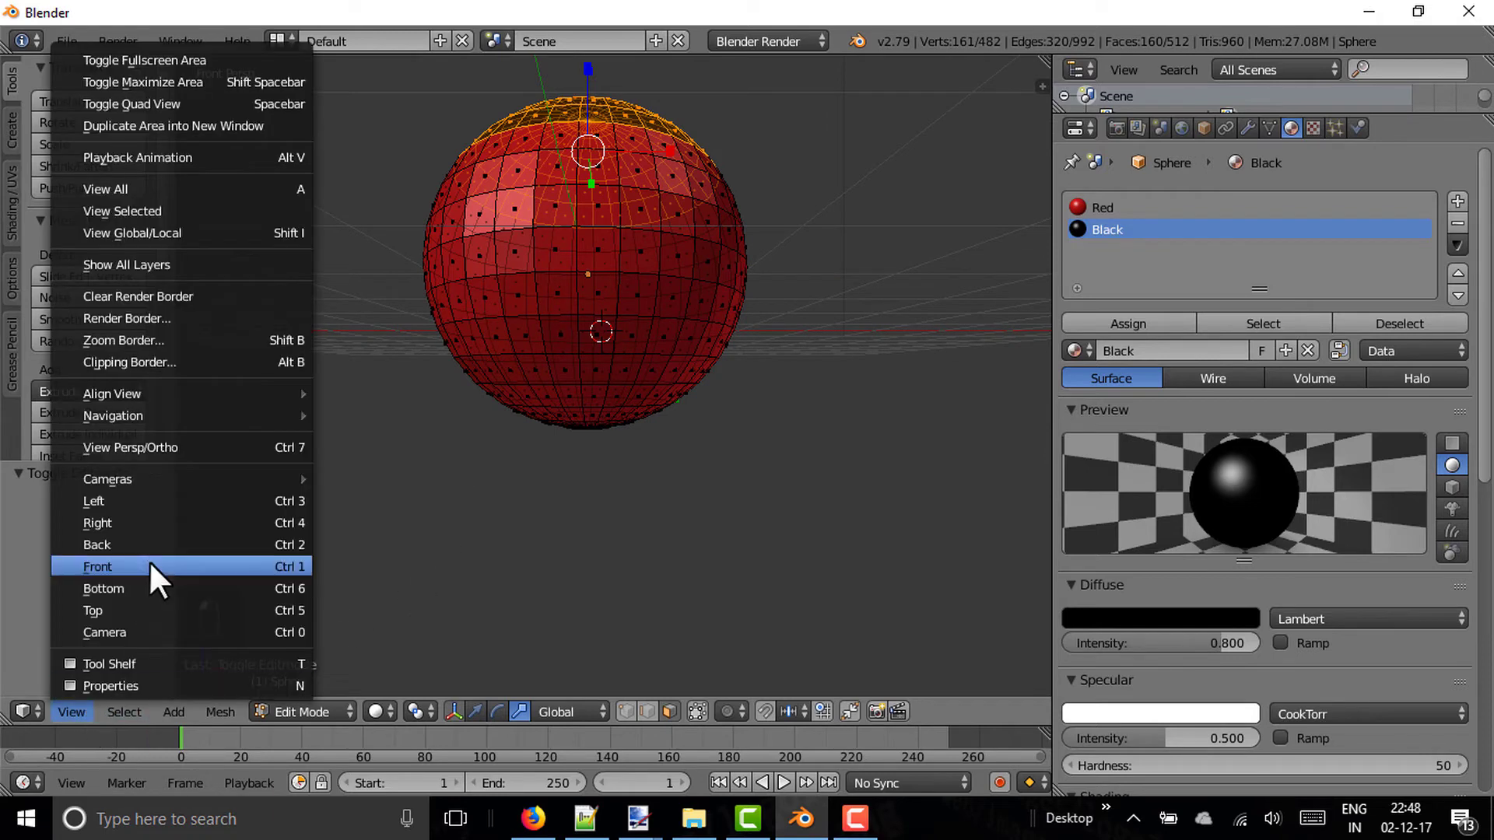
Step: View the sphere from the back to reach its lower band of faces
left_click(160, 548)
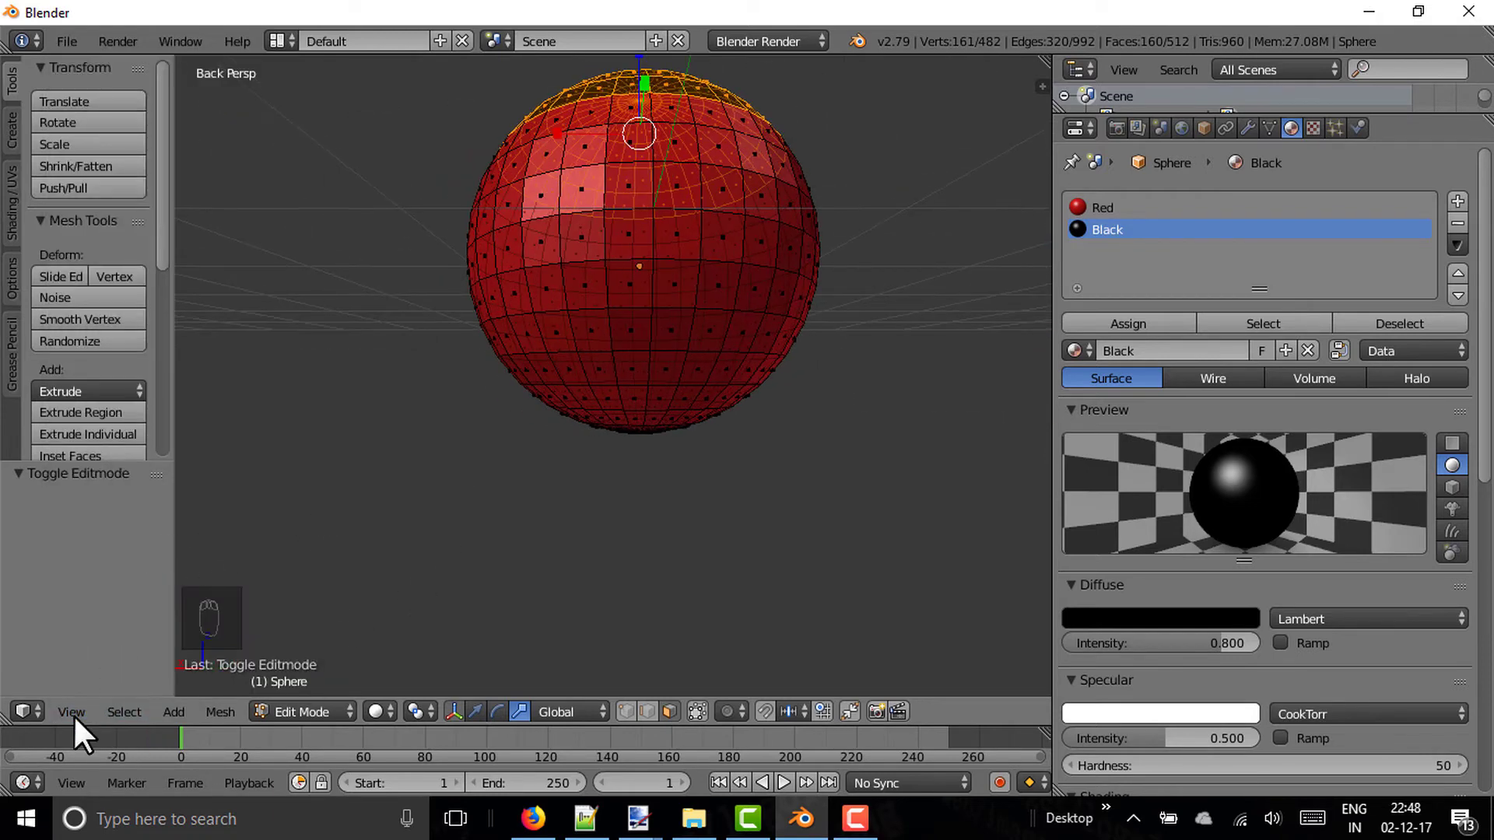
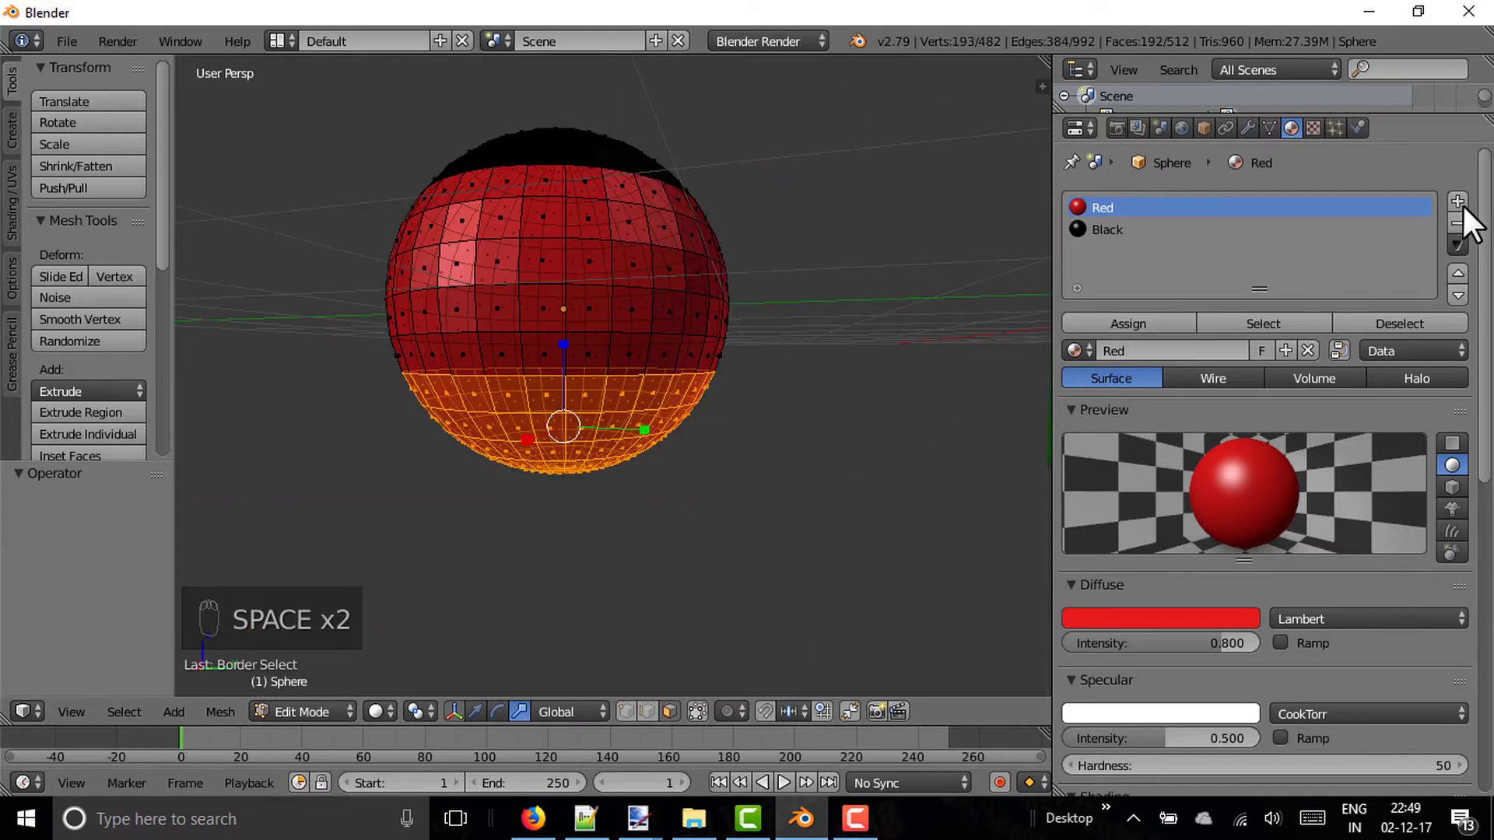
Step: Add a third slot reusing the Green material and assign it to the bottom faces
left_click(1473, 217)
left_click_drag(1099, 361, 1130, 412)
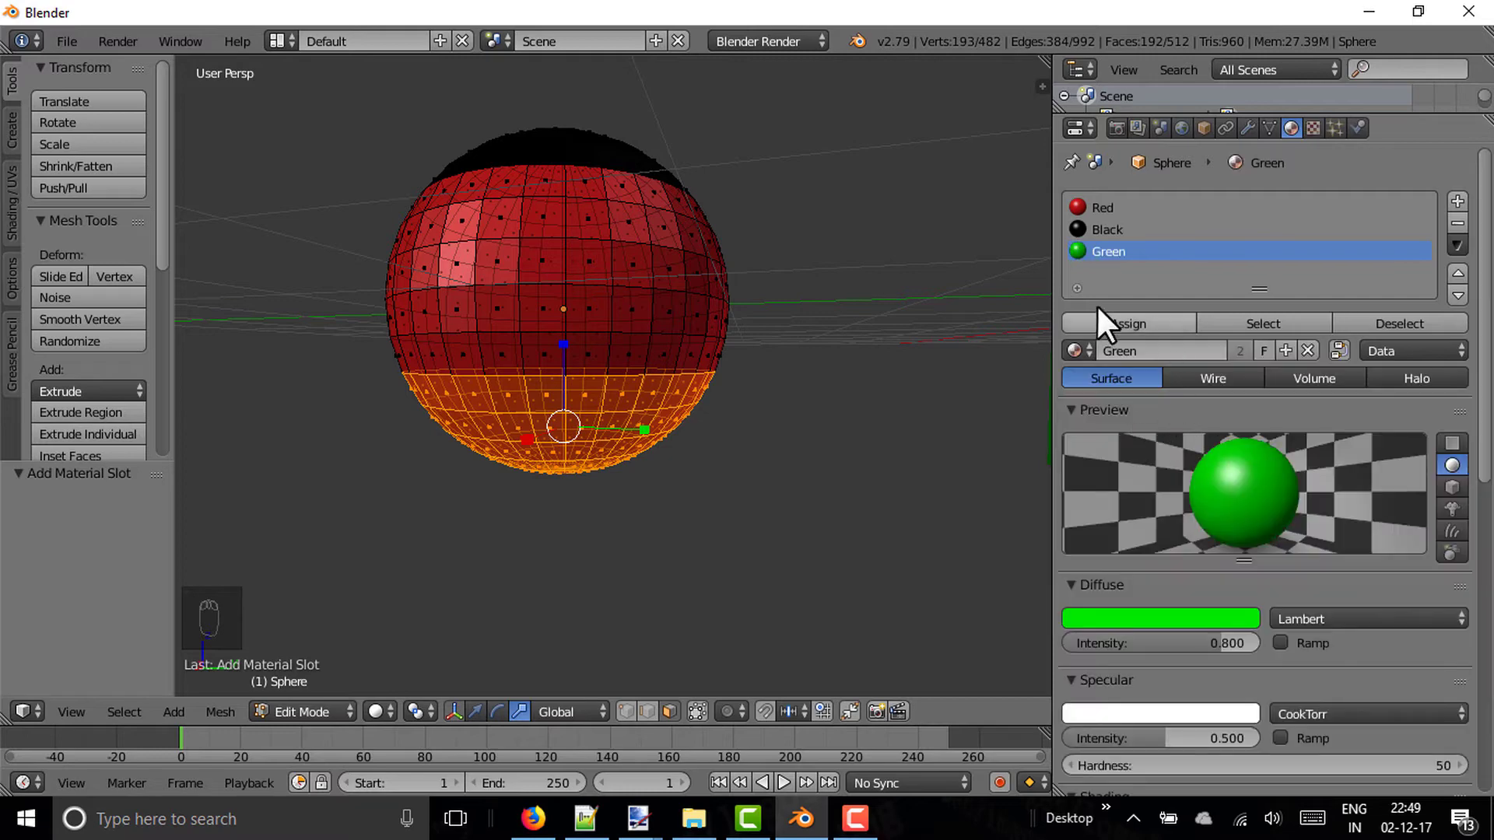
left_click_drag(1153, 337, 699, 424)
Step: Return to Object Mode and orbit to inspect the black, red and green banded sphere
key("Tab")
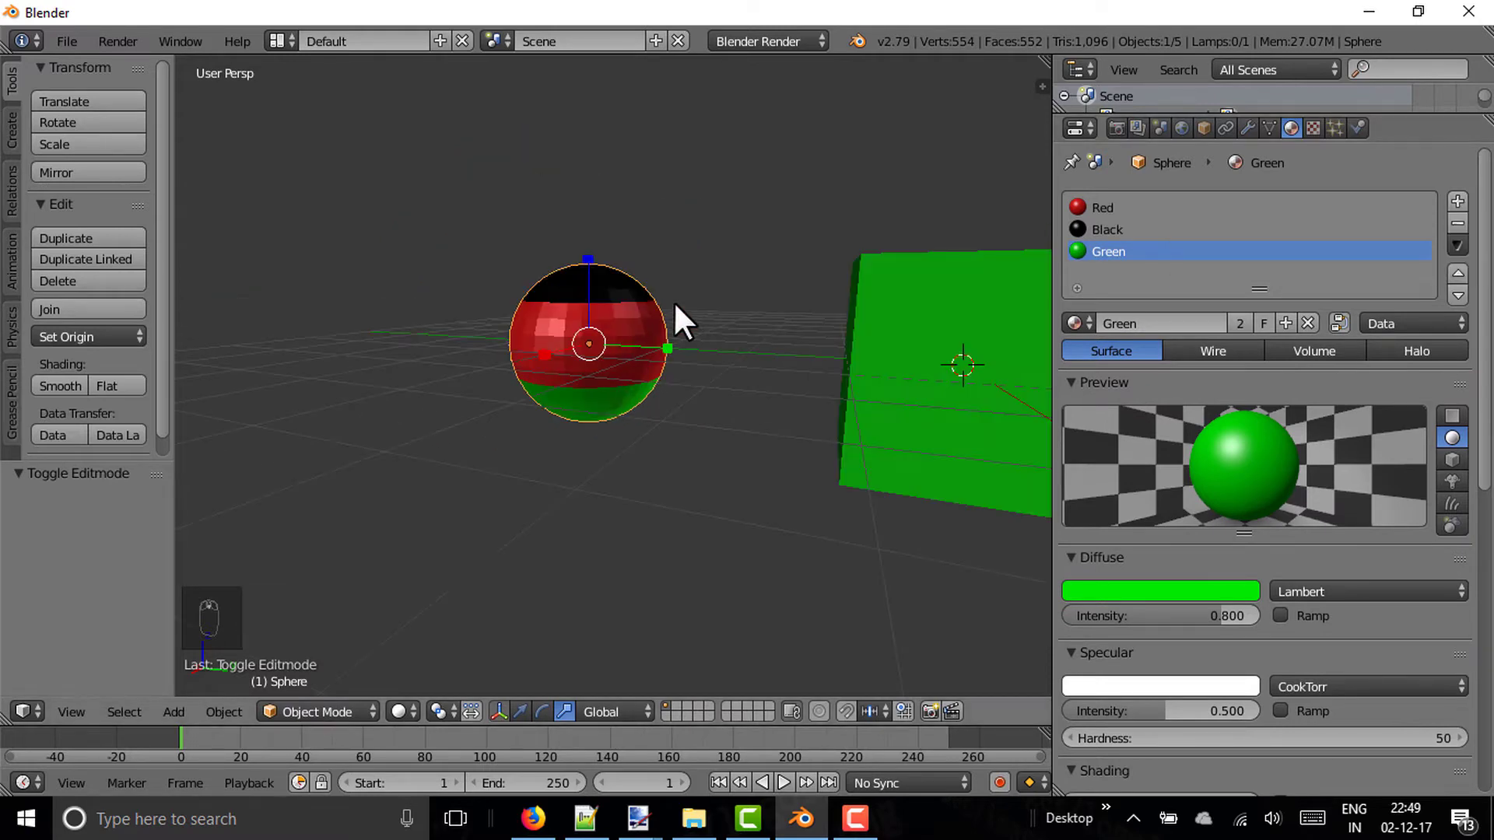
left_click_drag(600, 400, 647, 340)
left_click_drag(596, 417, 648, 340)
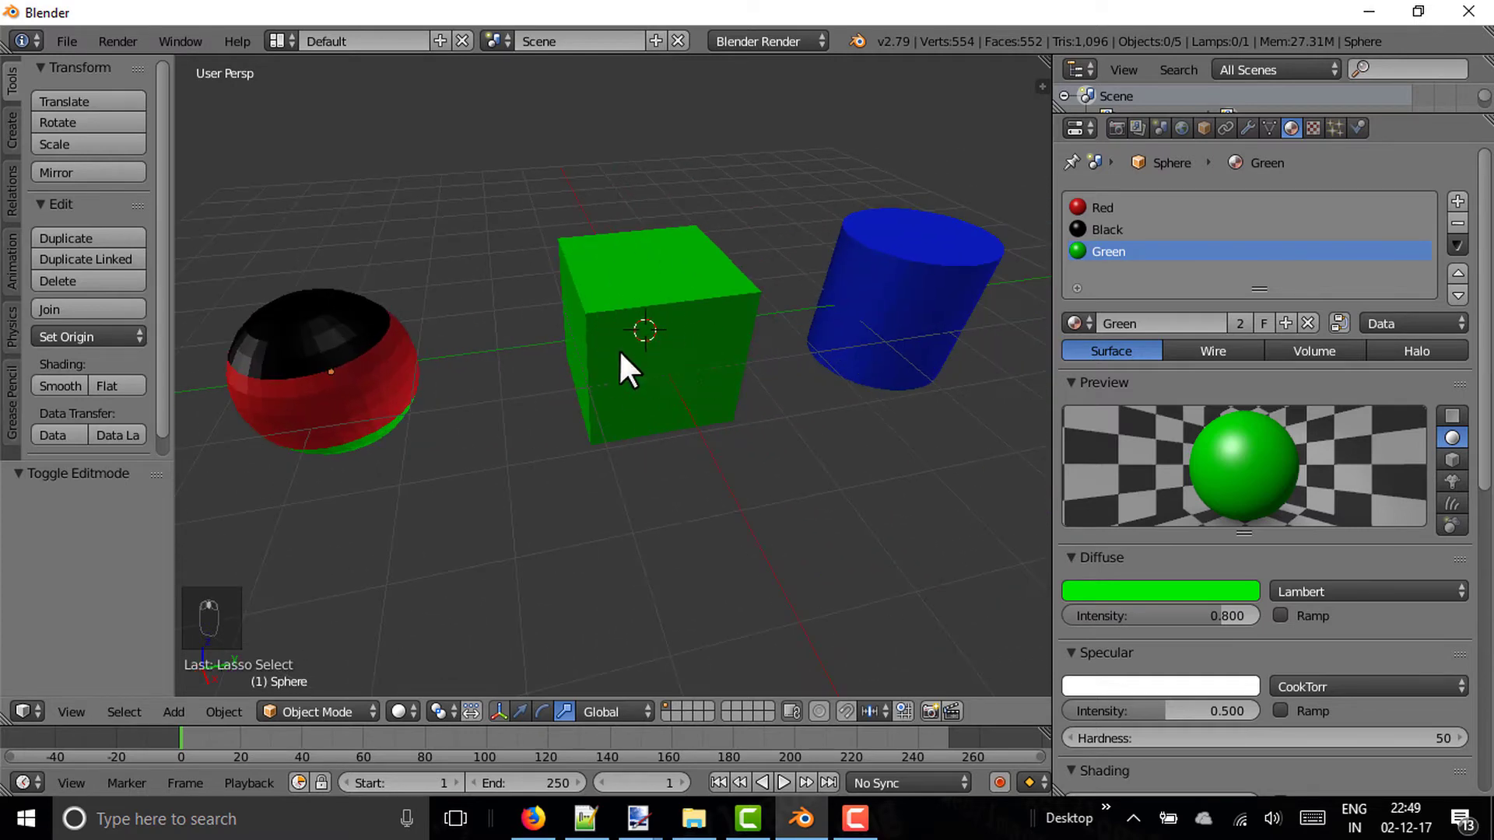
left_click_drag(681, 365, 903, 331)
left_click_drag(903, 331, 1000, 337)
left_click_drag(339, 394, 645, 368)
left_click_drag(645, 368, 710, 397)
key("Tab")
Step: Select the green cube and start a loop cut to divide its faces for the checker pattern
left_click(710, 396)
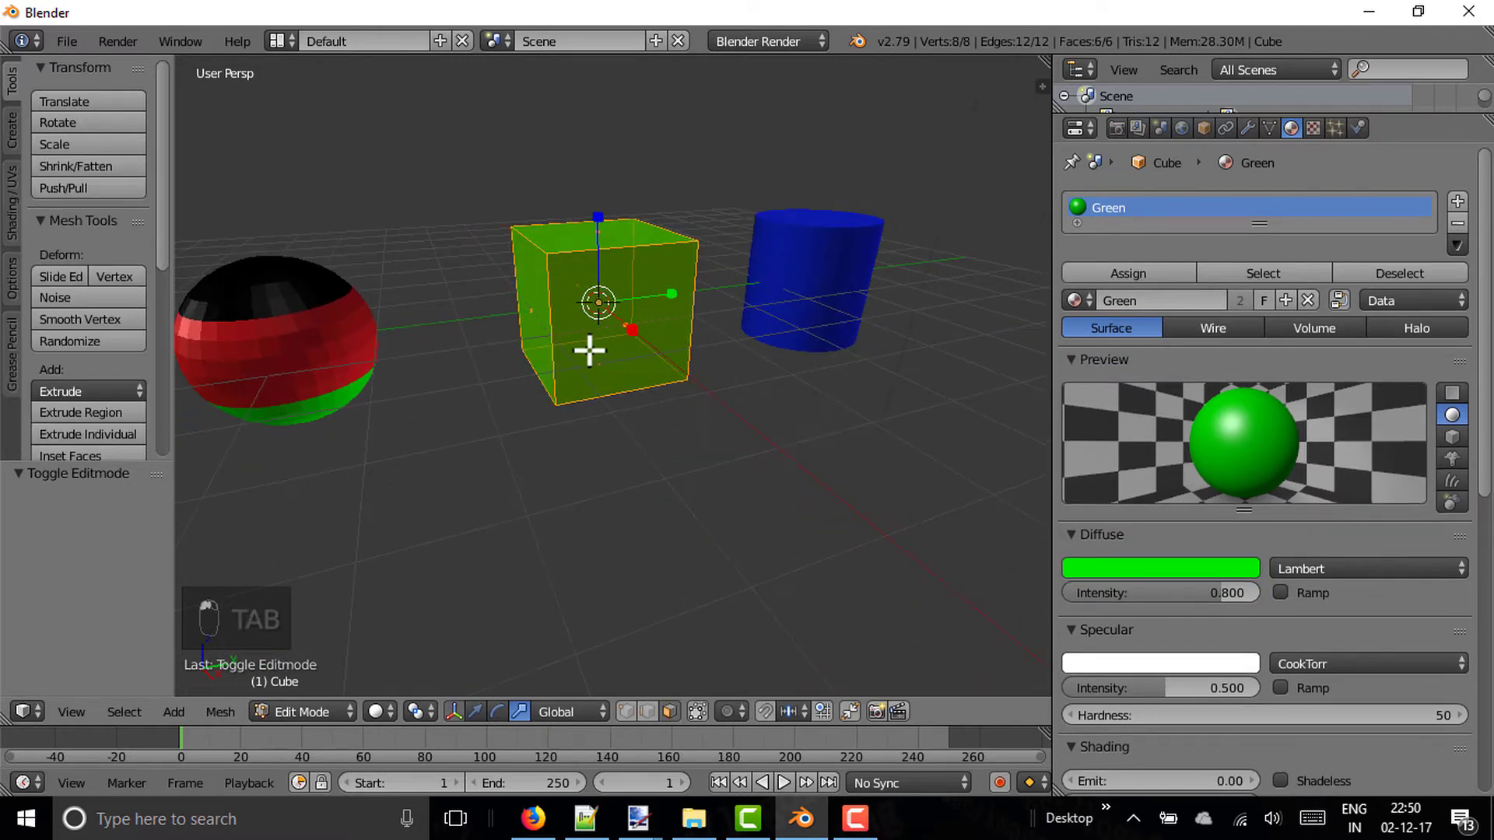
middle_click(713, 725)
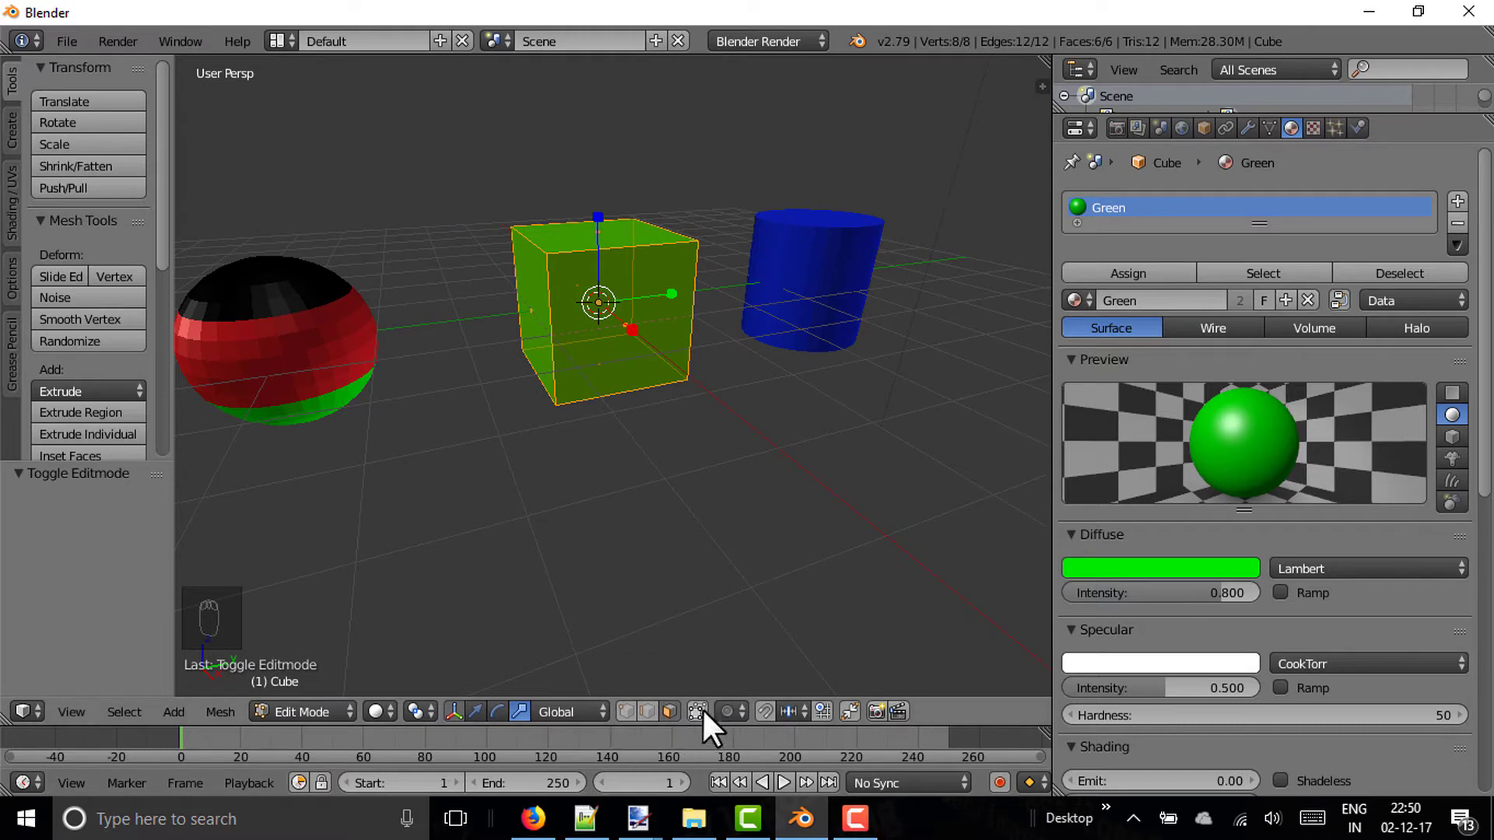
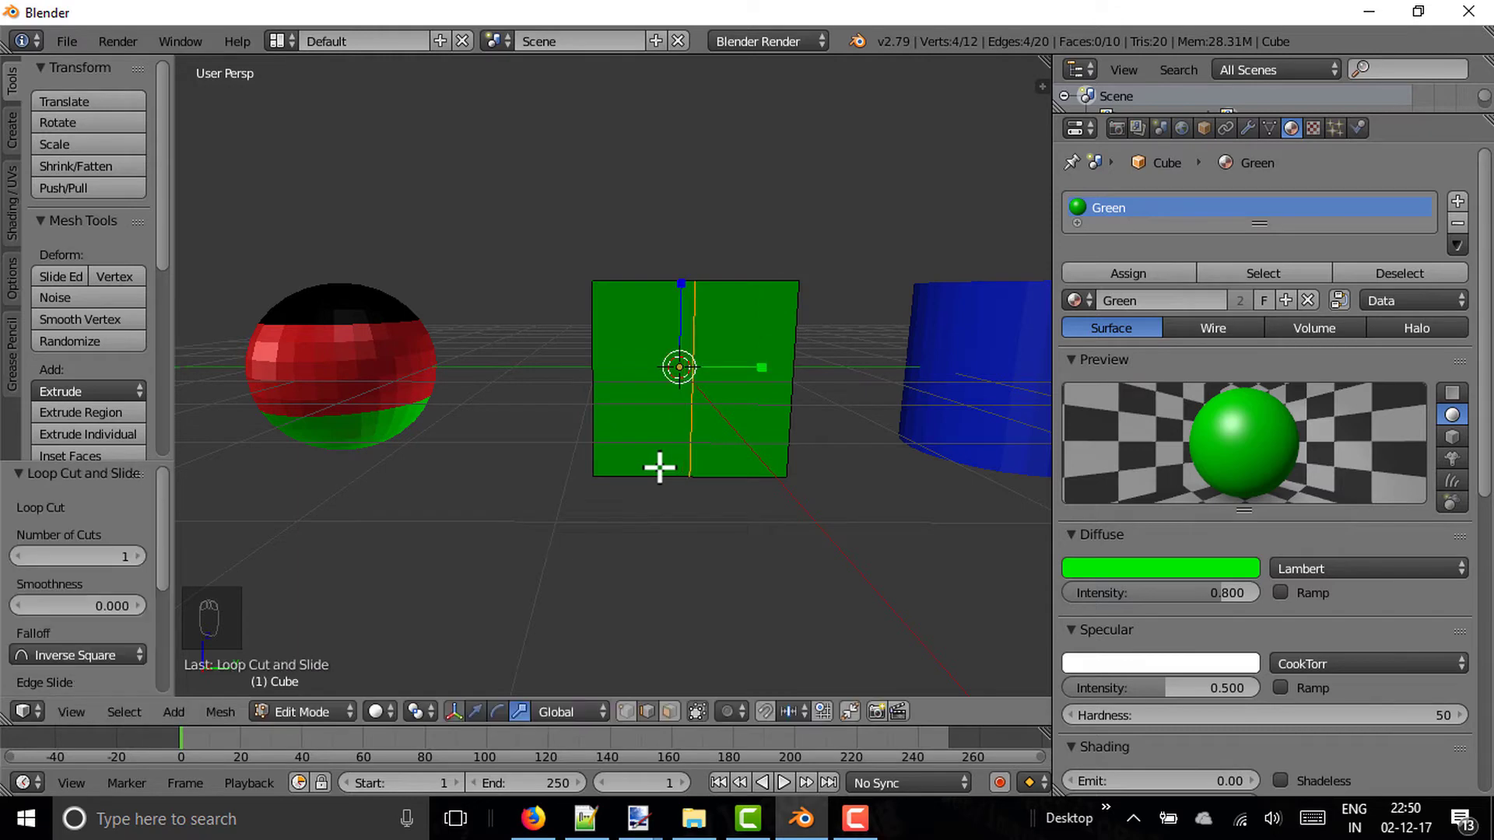
key("ctrl+r")
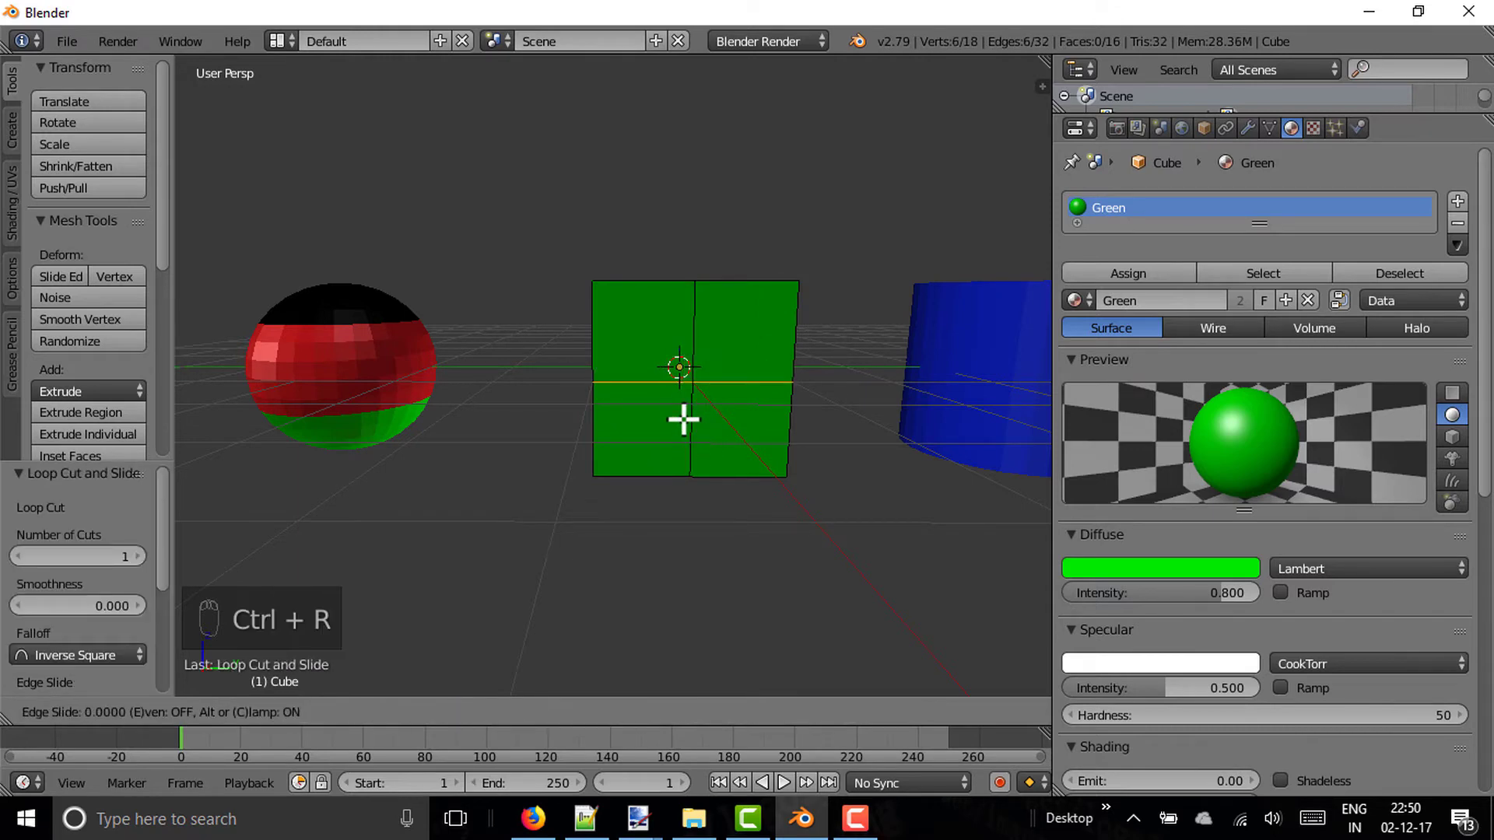
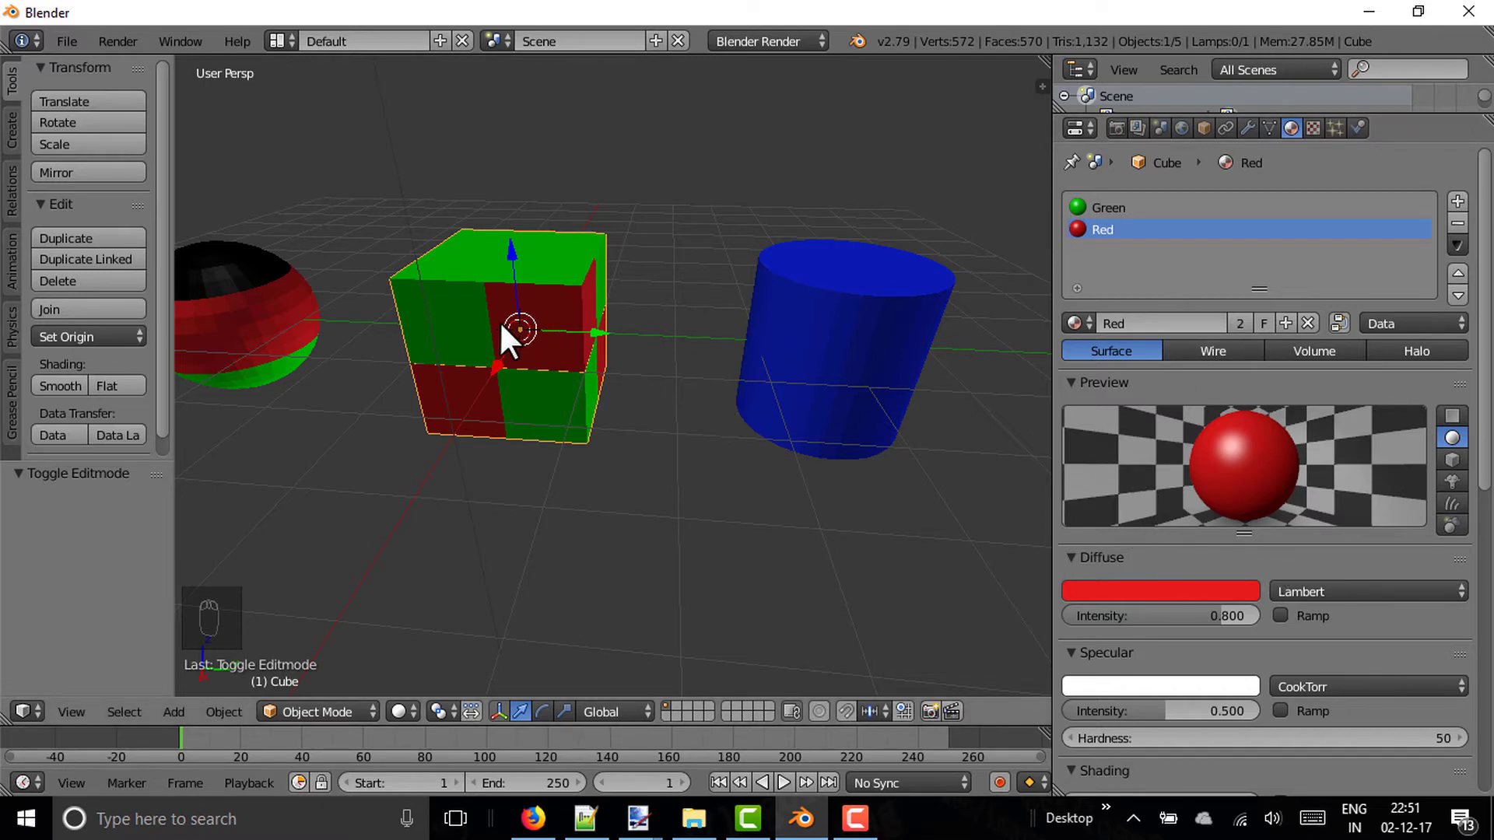
Step: Orbit and frame the view around the checkered cube, sphere and cylinder
left_click_drag(379, 393, 492, 332)
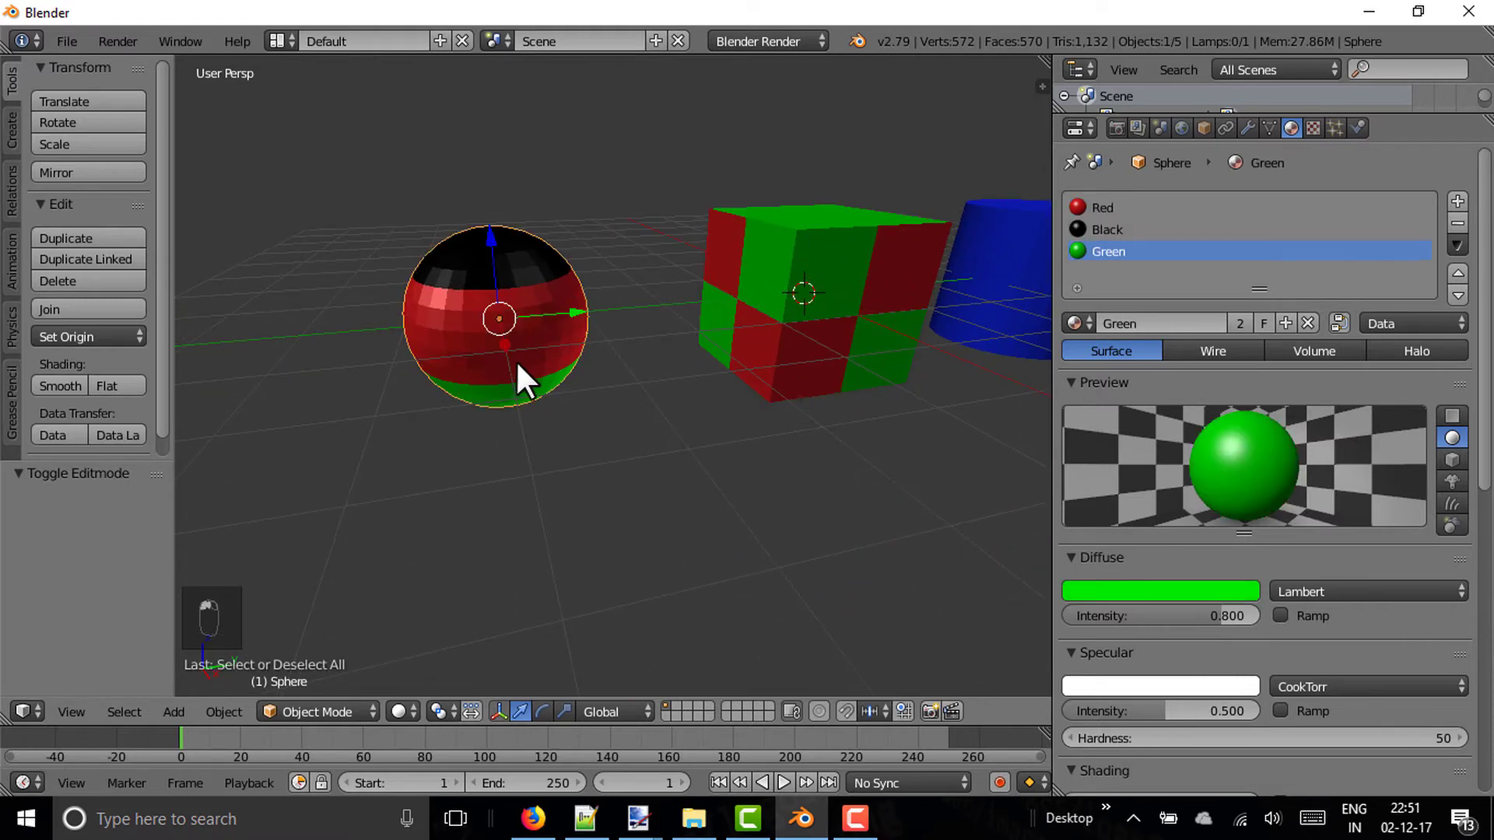
left_click_drag(529, 378, 564, 432)
left_click_drag(556, 442, 609, 369)
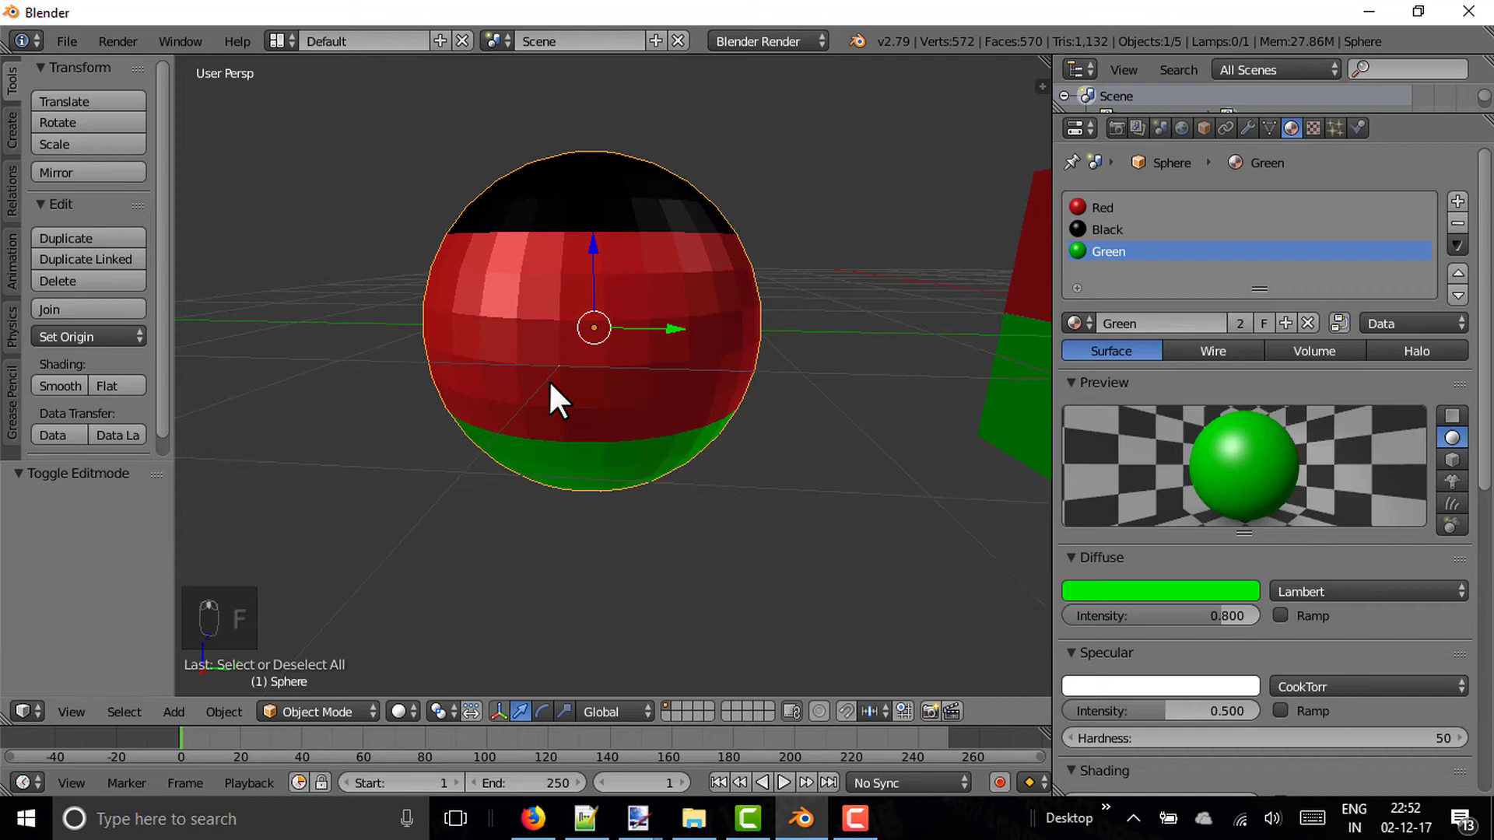
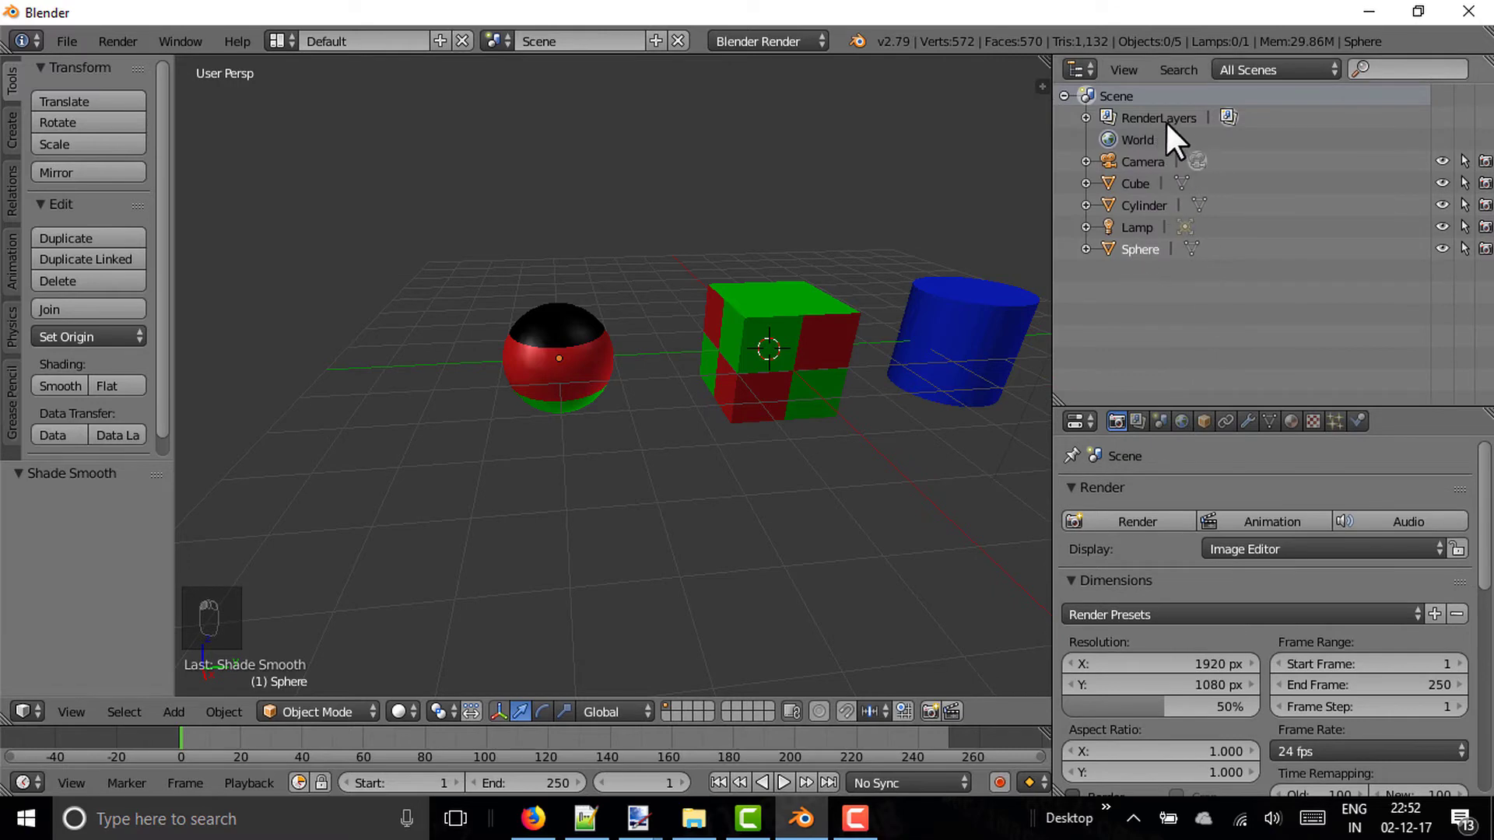
left_click_drag(1149, 242, 765, 328)
left_click_drag(759, 330, 668, 417)
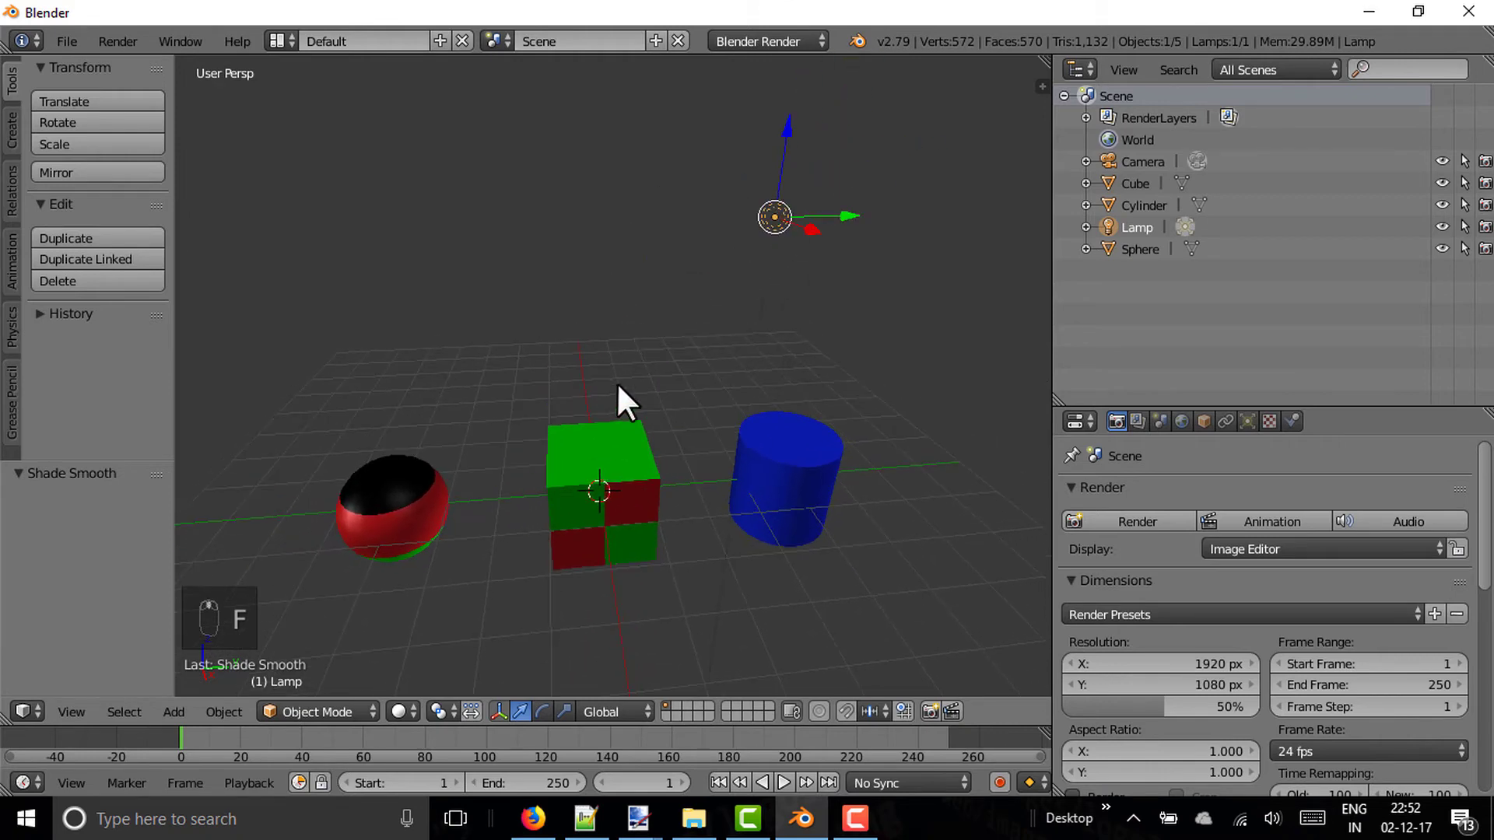
Step: Move the lamp along the Y axis down beside the banded sphere
left_click_drag(846, 231, 317, 292)
left_click_drag(318, 292, 442, 358)
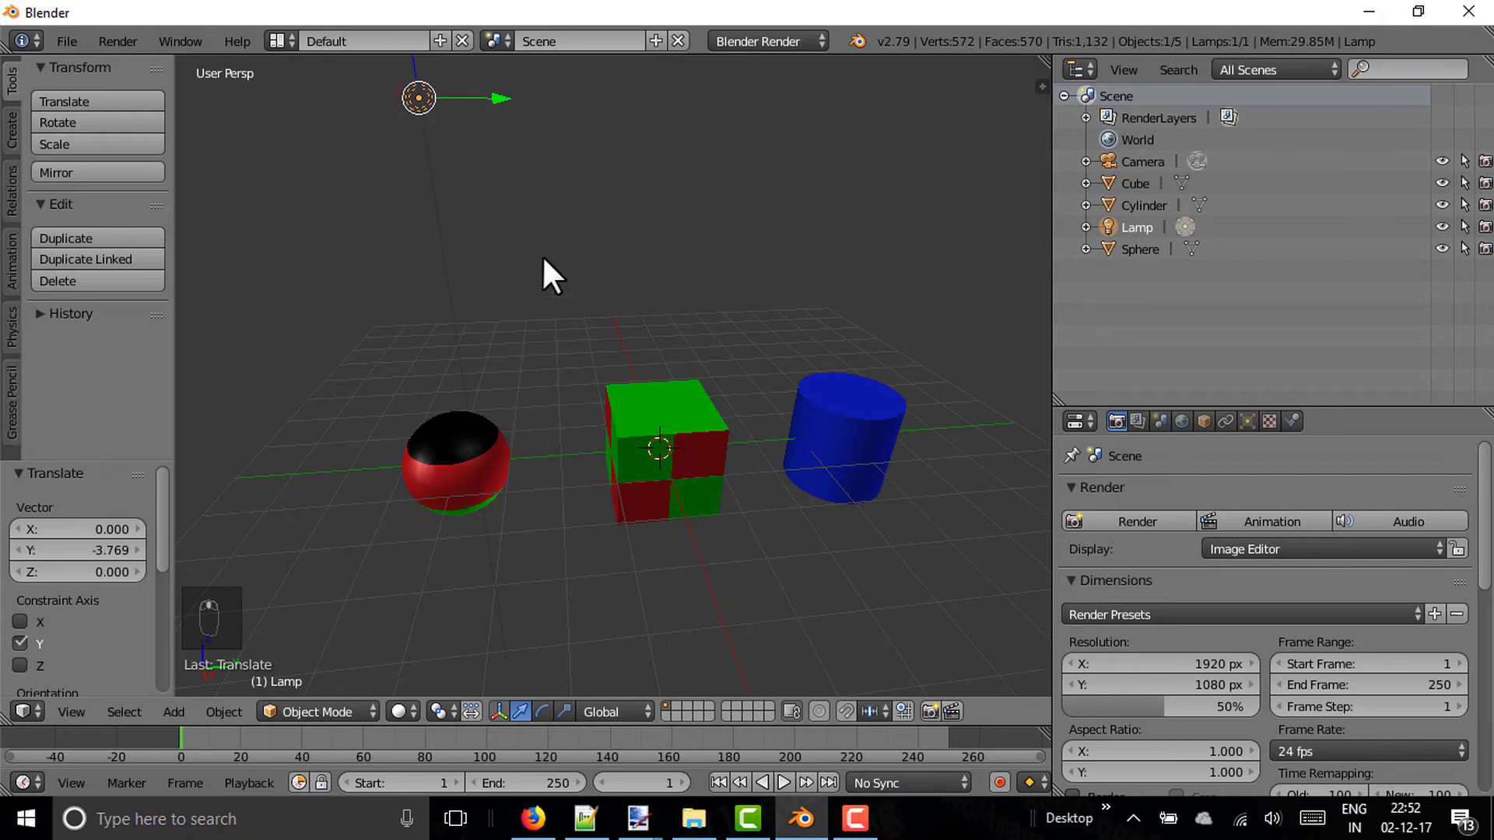
left_click_drag(476, 114, 568, 282)
left_click_drag(568, 282, 555, 379)
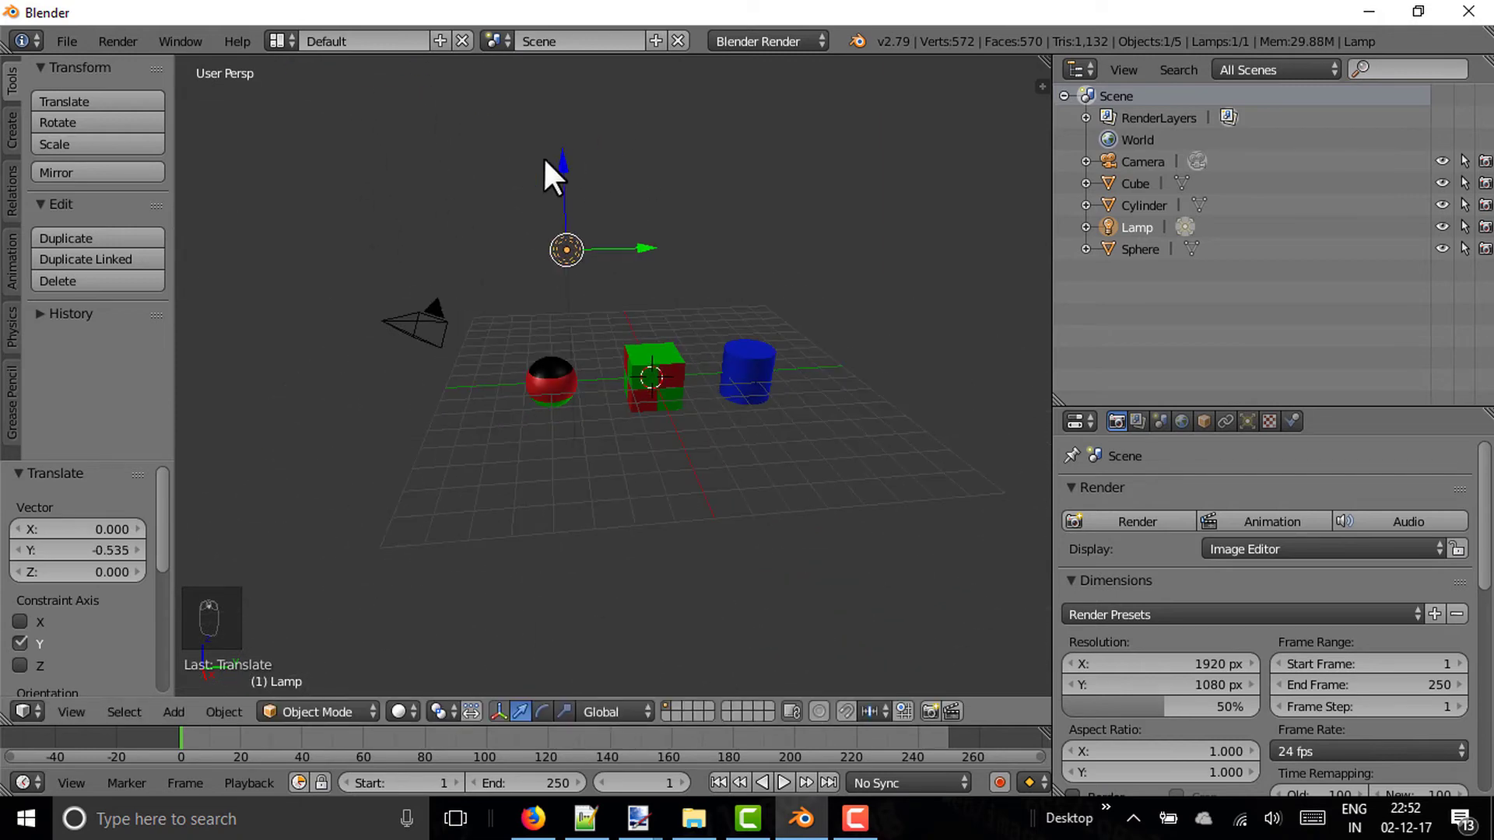
left_click_drag(560, 201, 1099, 499)
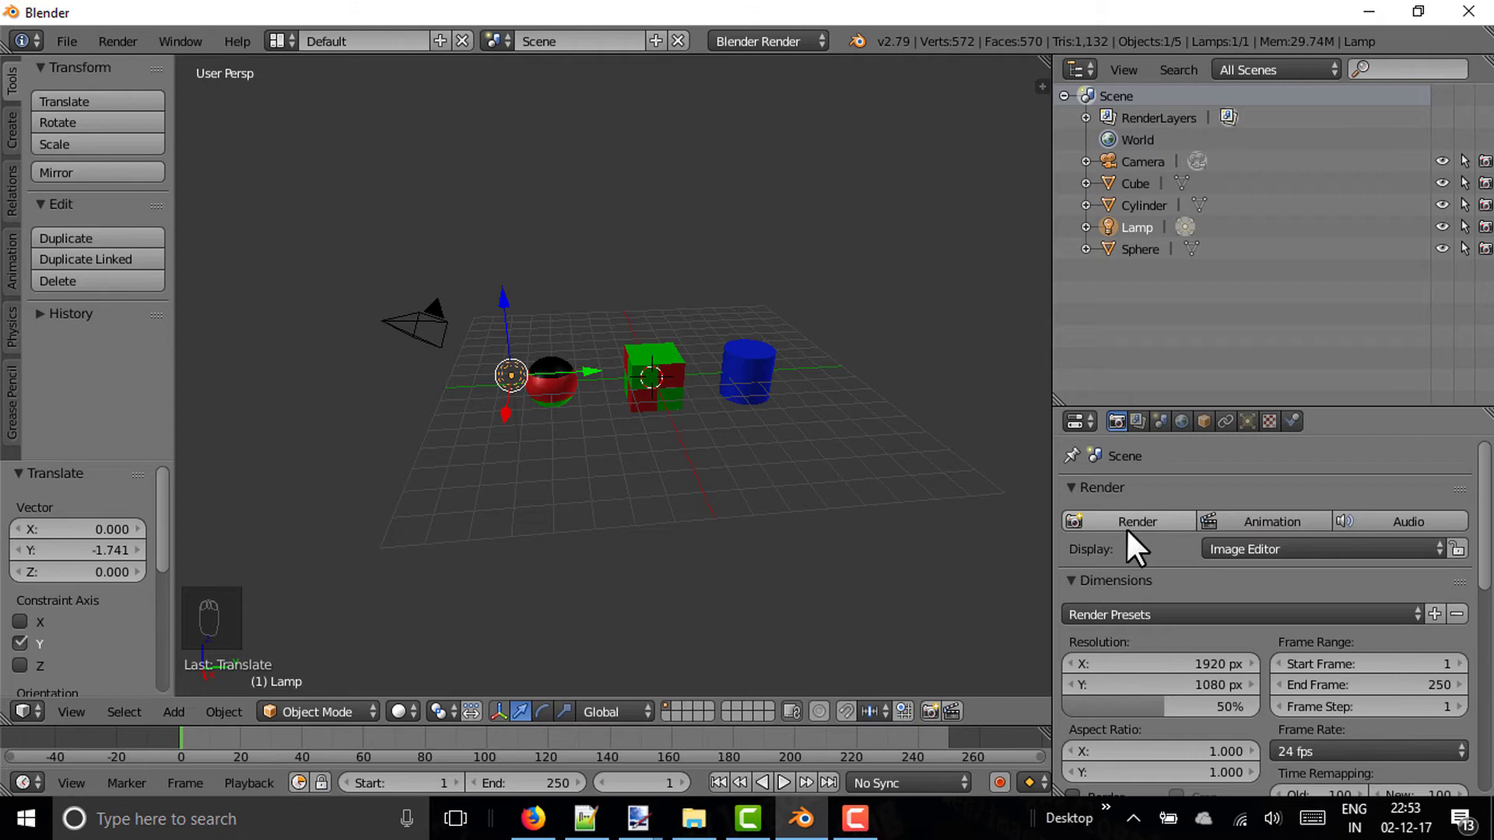
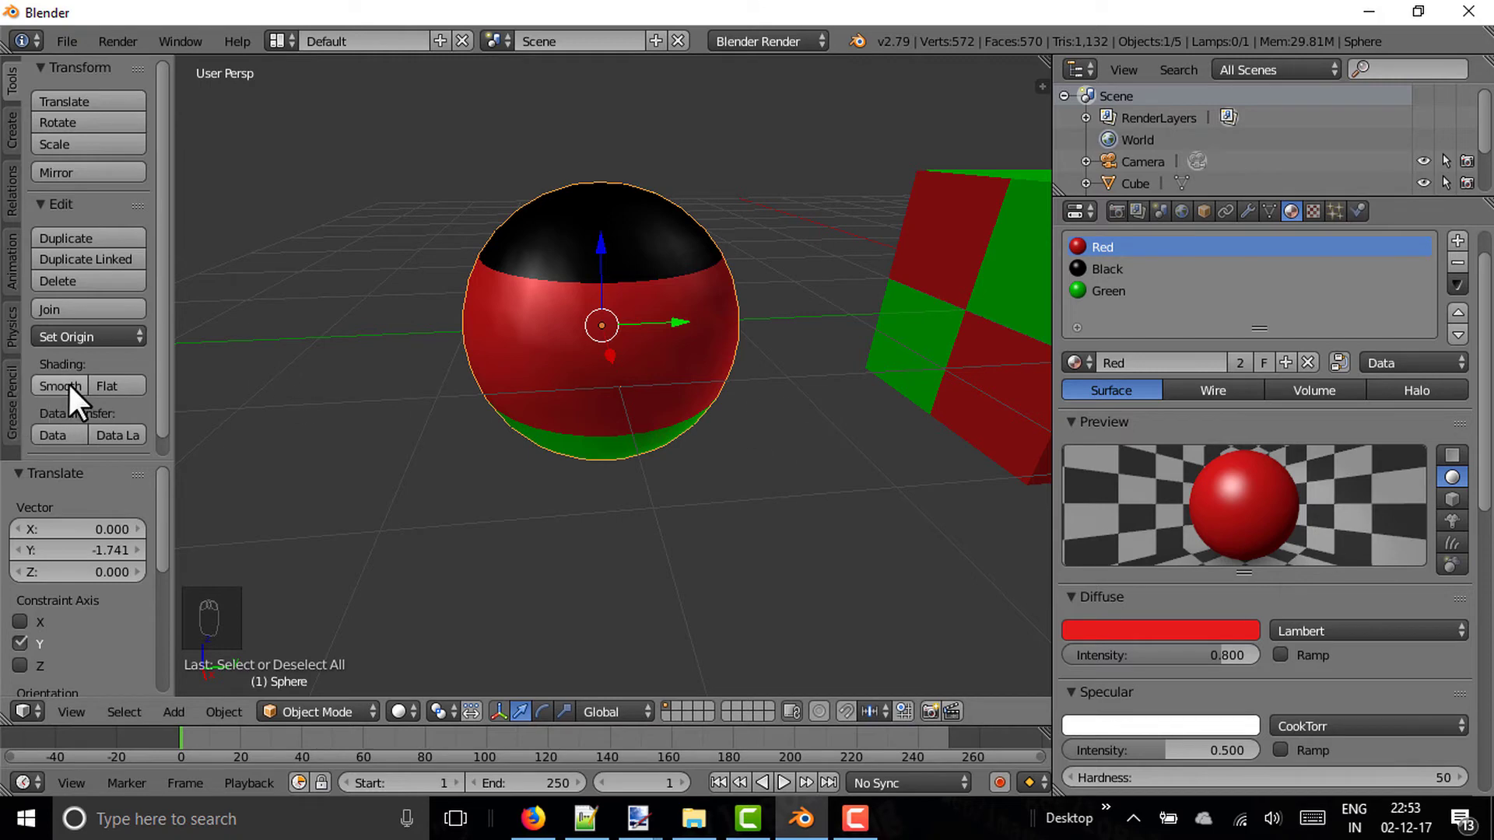
Step: Move the banded sphere along the Y axis and adjust its Red material toward a halo type
left_click_drag(119, 392, 1238, 436)
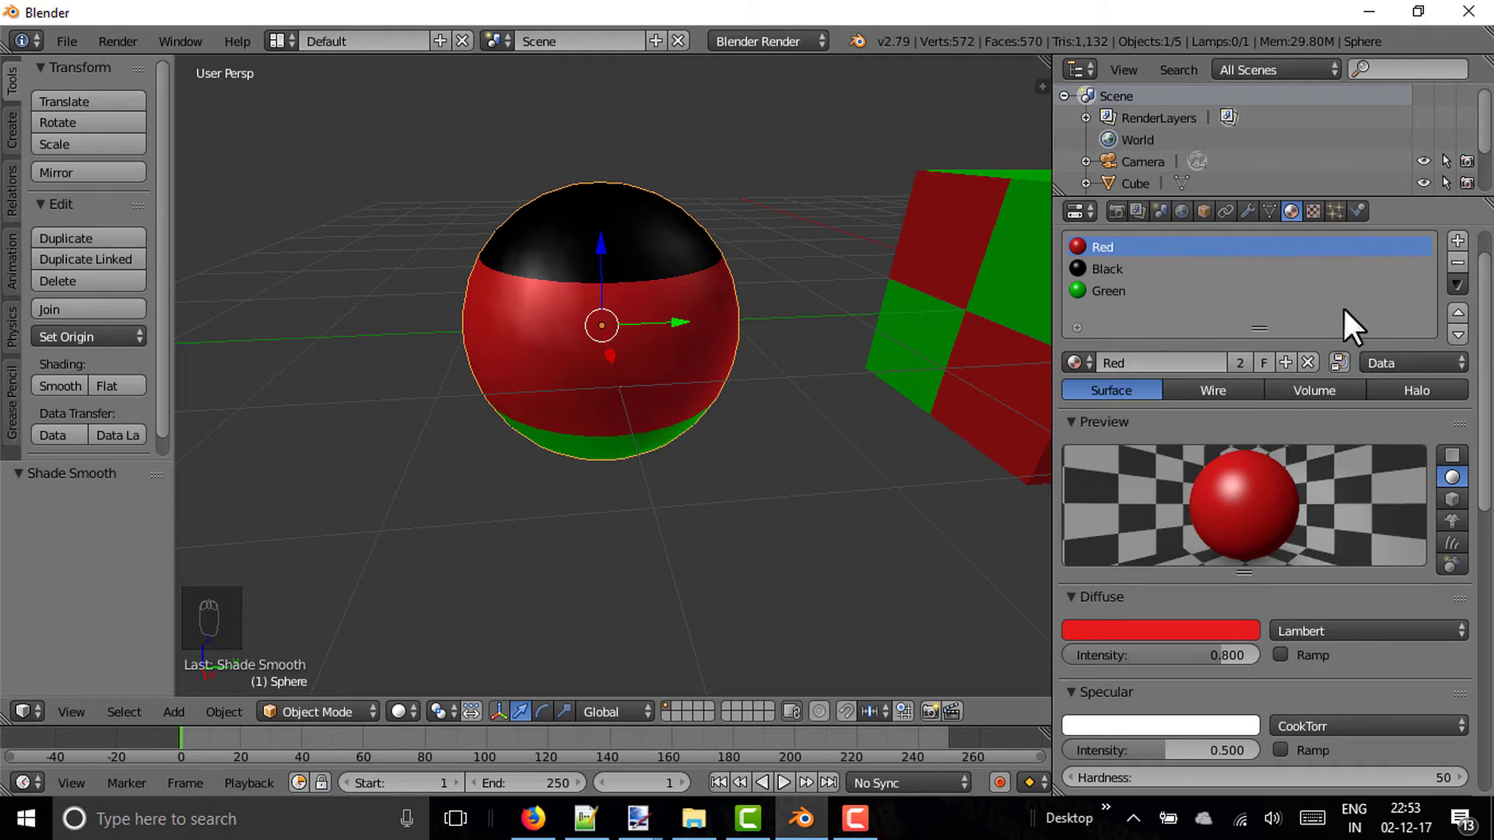
left_click_drag(1408, 381, 1187, 400)
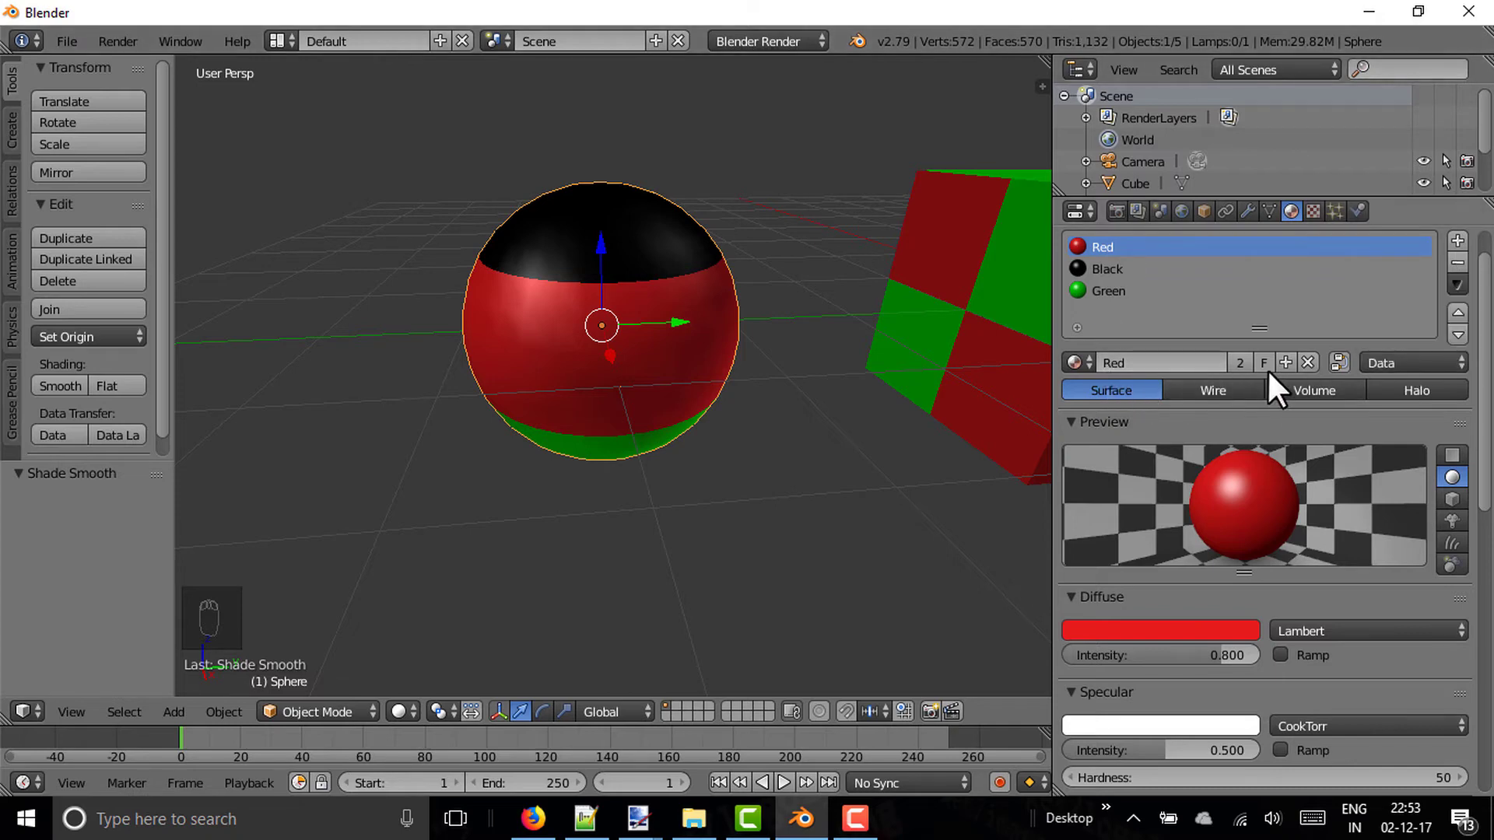
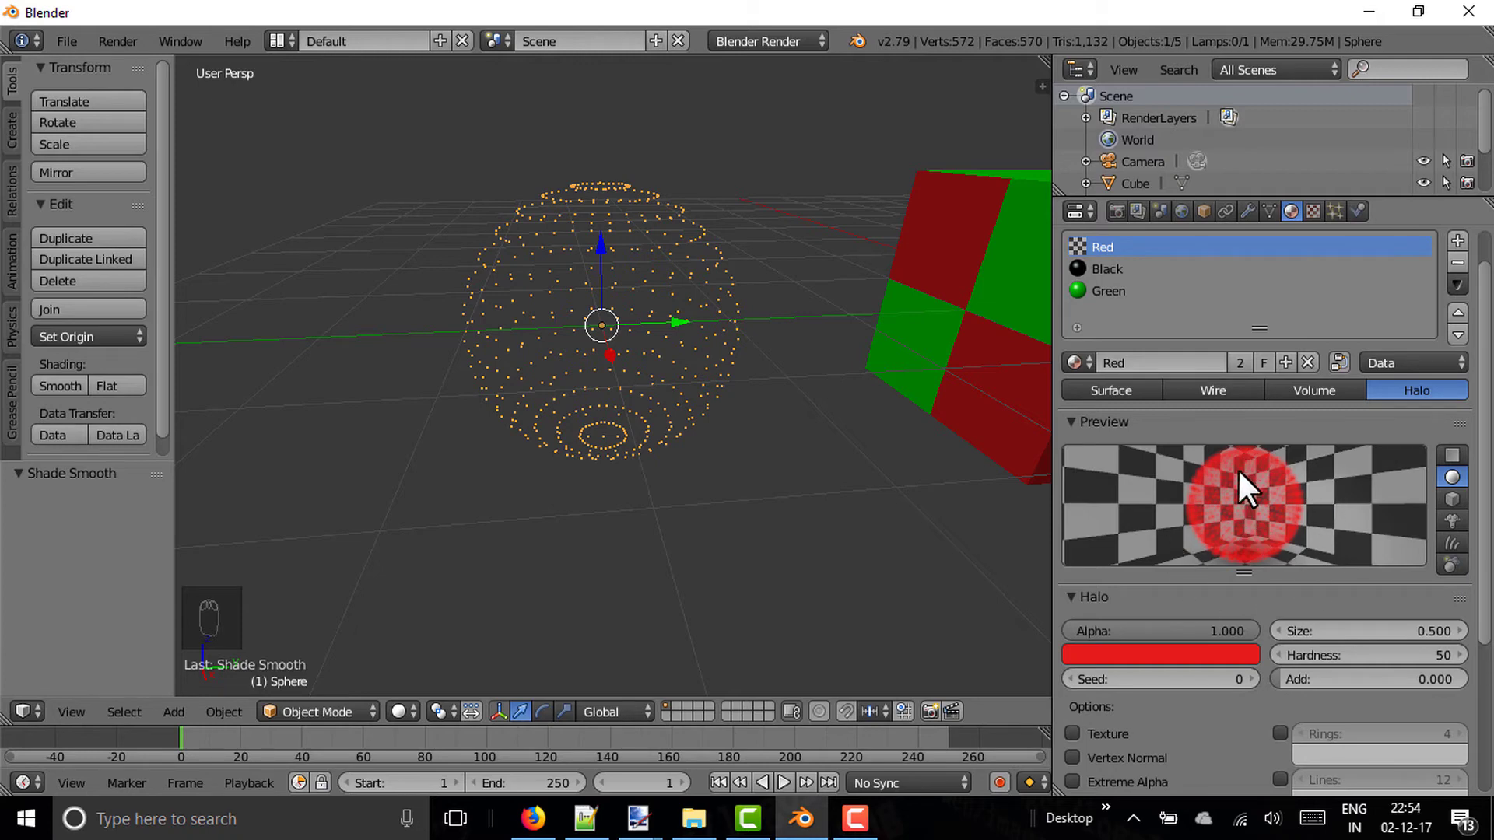
Step: Switch the Red material from halo to wire type, showing the sphere as a wireframe
left_click_drag(1201, 413, 957, 392)
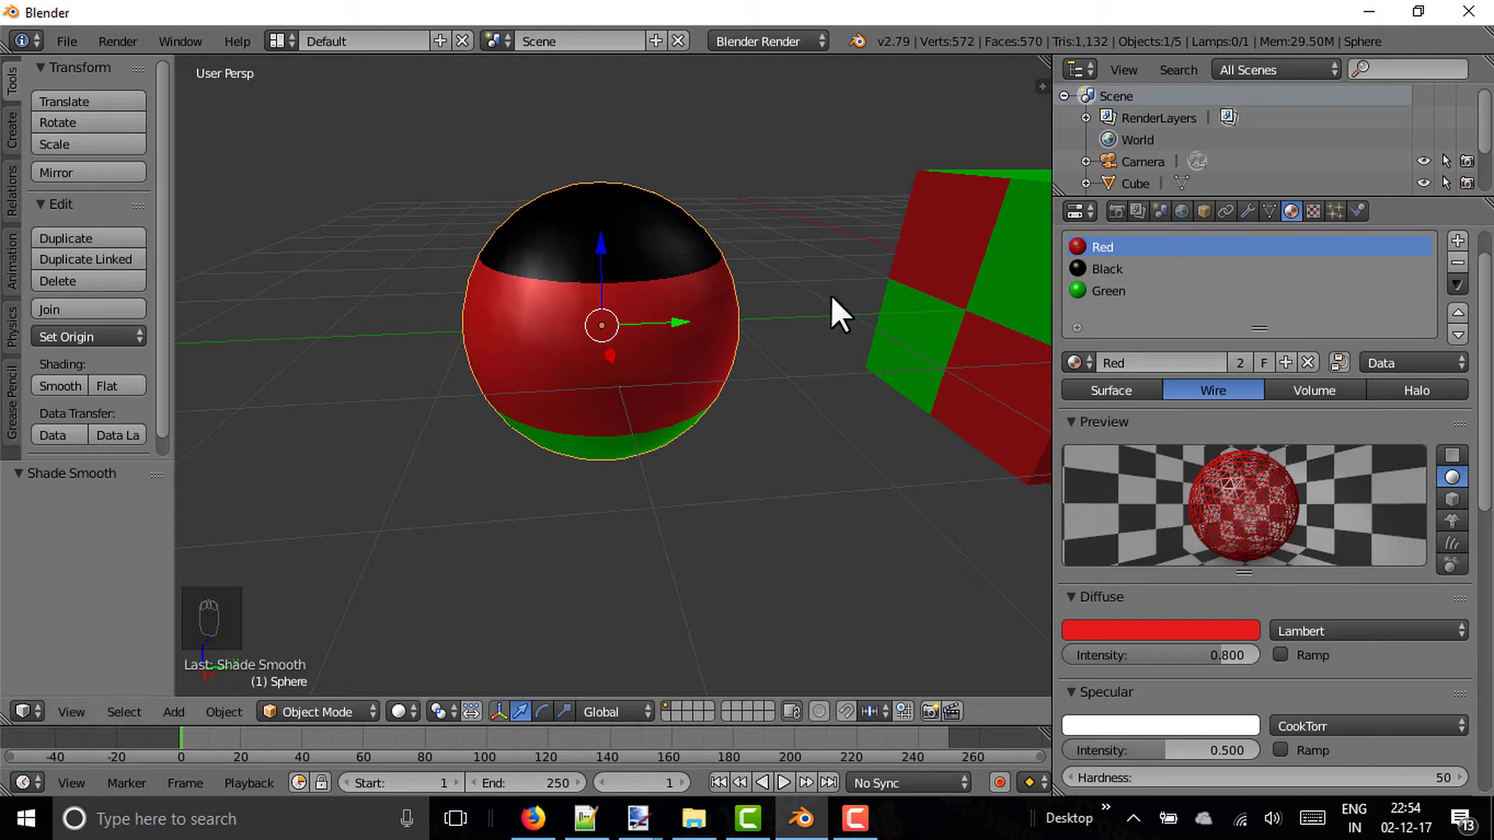
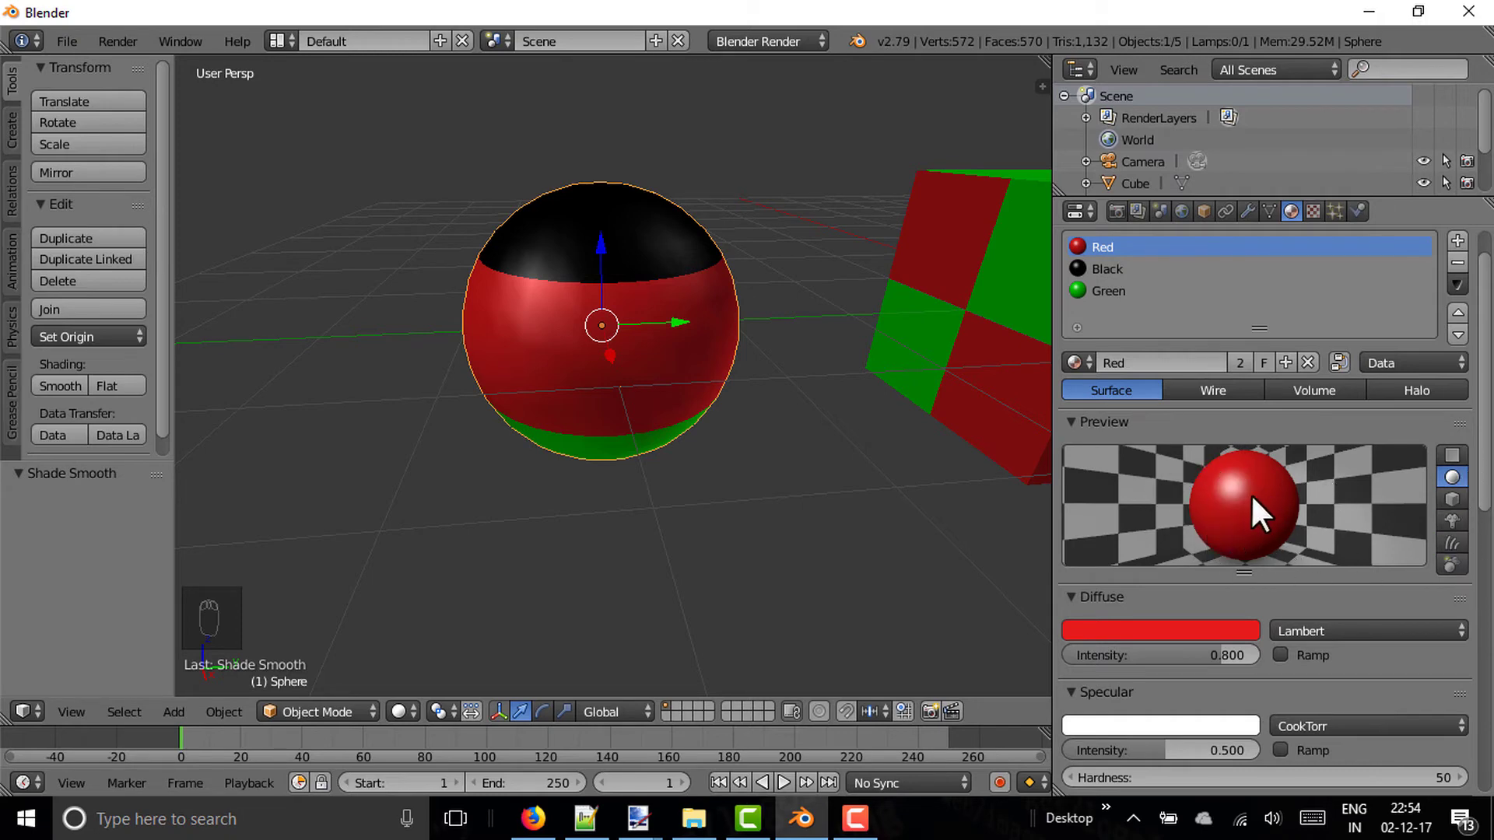
Step: Pull the view back and add a new UV sphere to the scene
left_click_drag(1474, 506, 533, 420)
left_click_drag(533, 420, 669, 444)
key("shift+a")
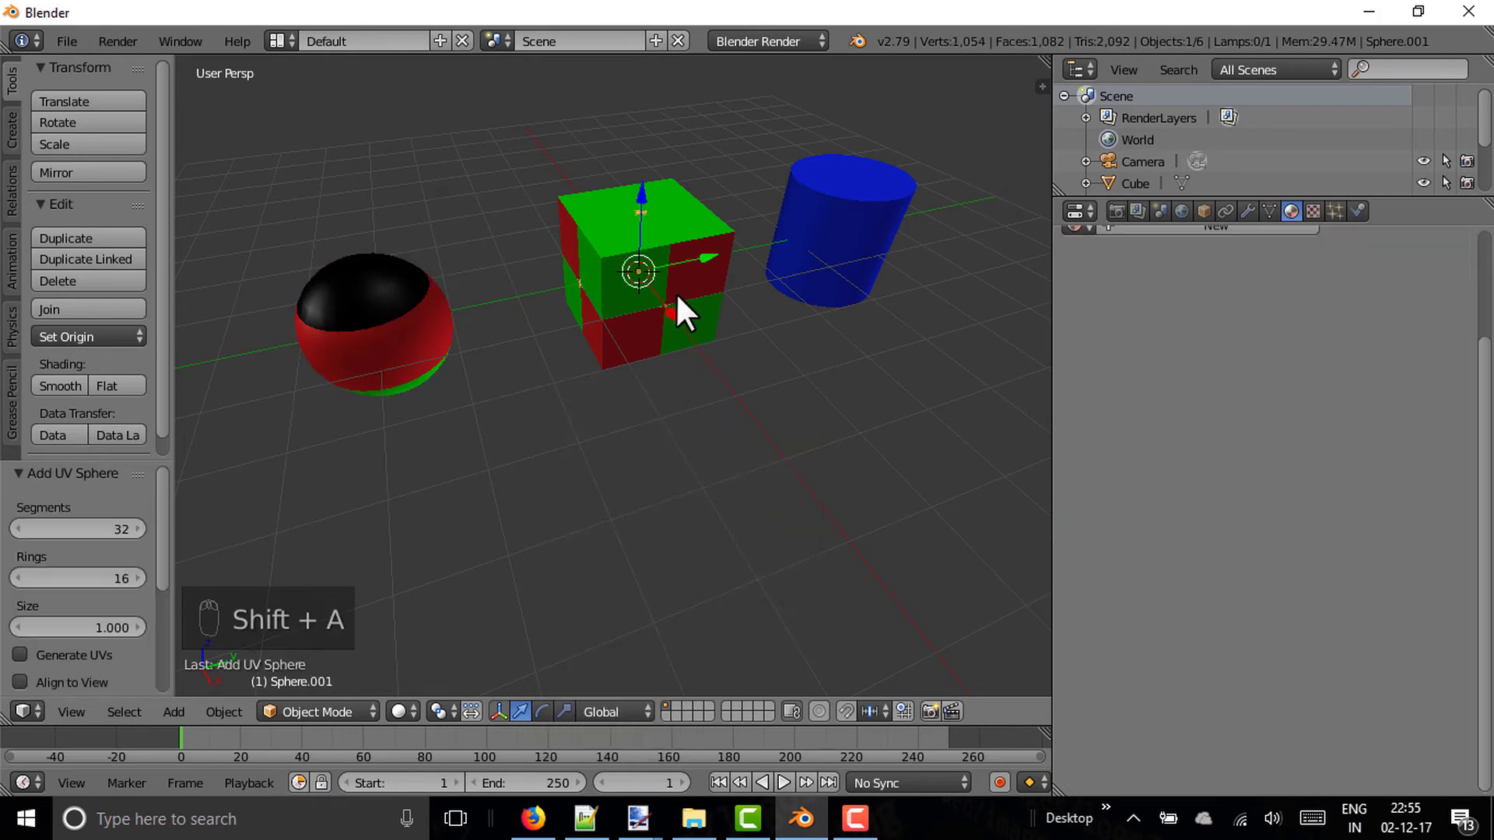
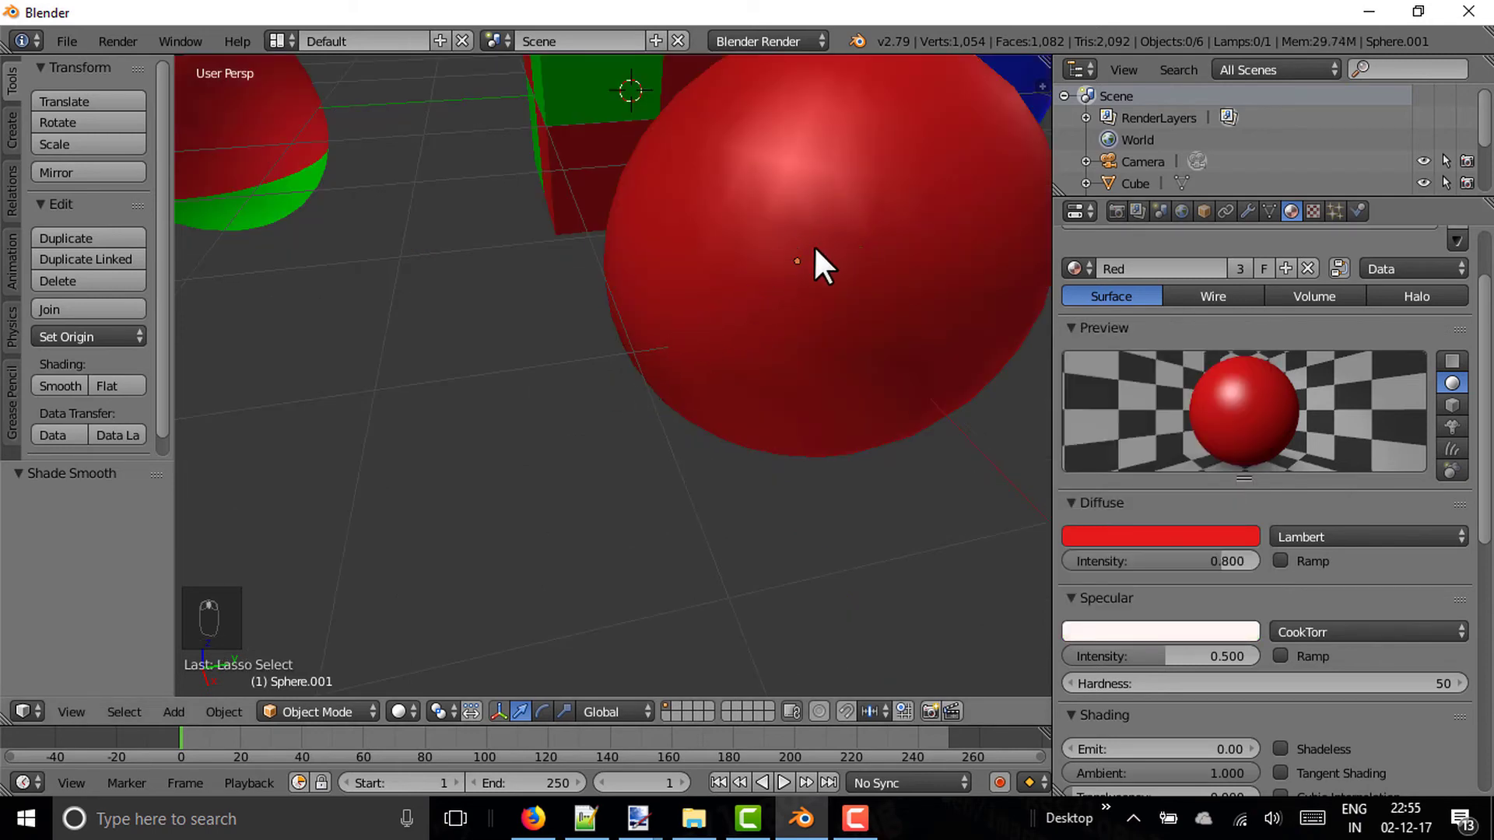
Step: Zoom in and centre the view on the new red sphere
left_click_drag(836, 262, 1196, 653)
left_click_drag(1200, 646, 1201, 646)
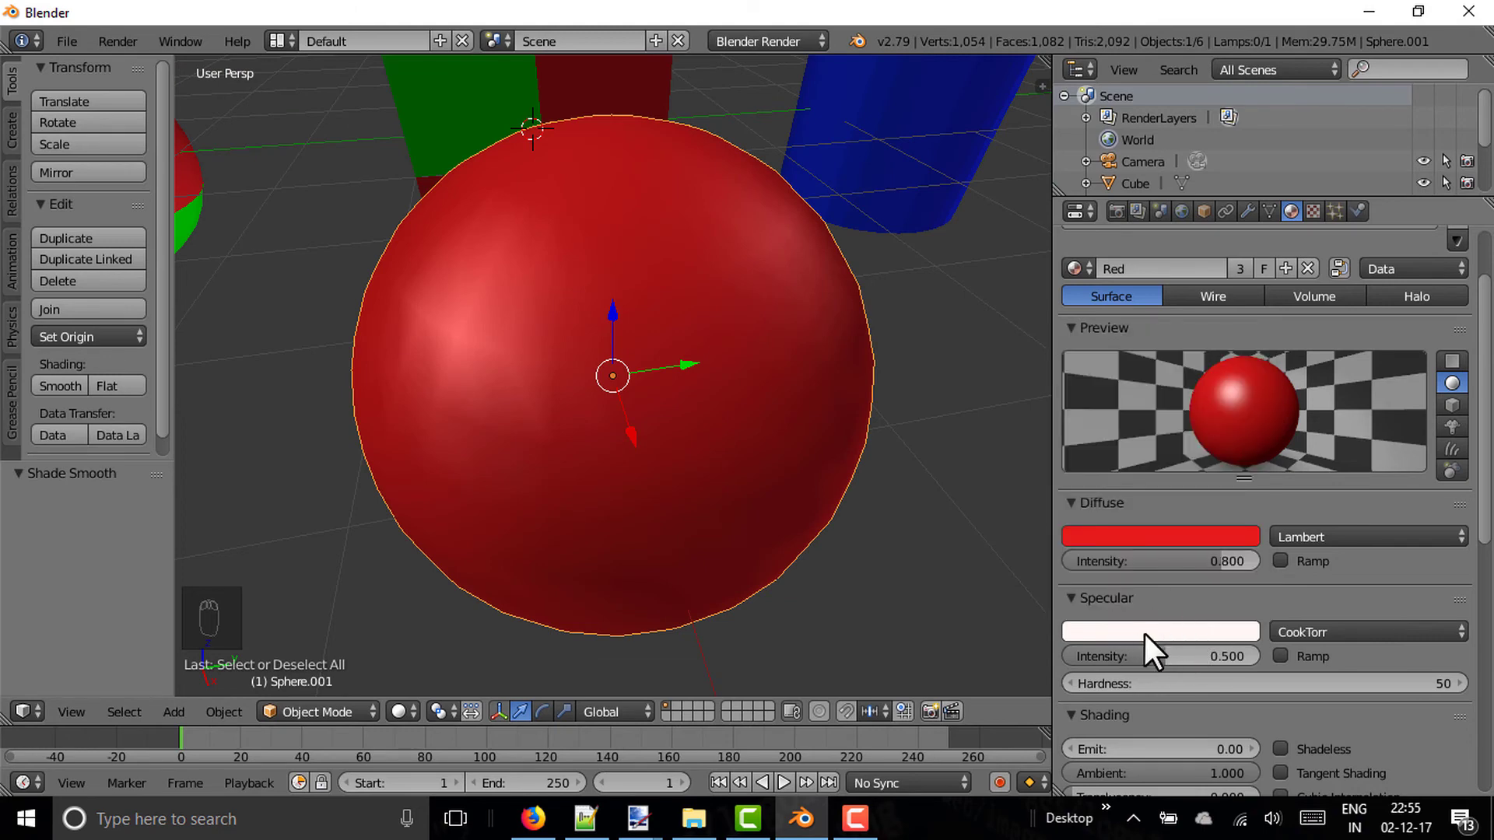
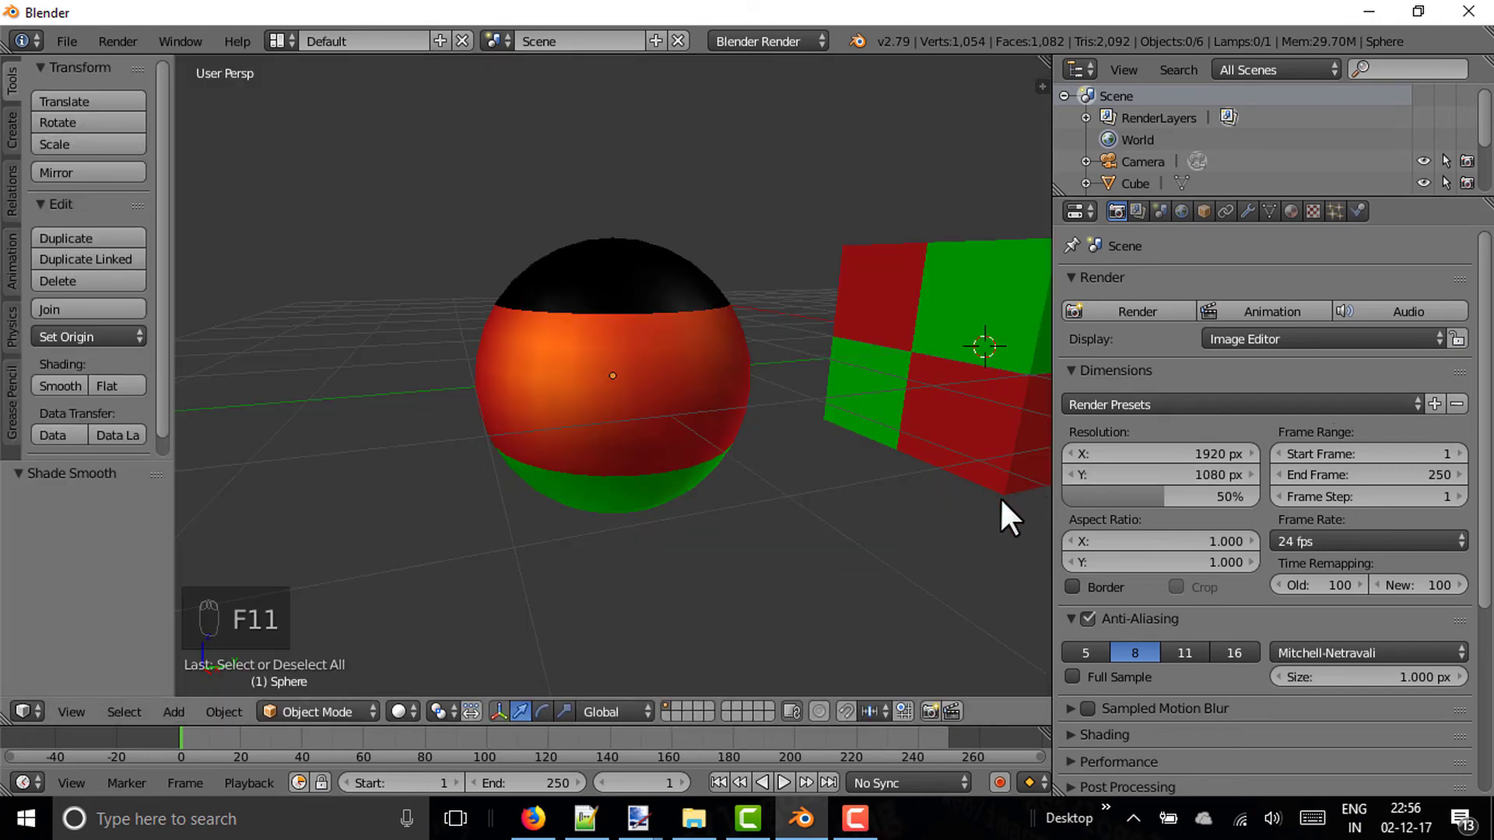
Step: Zoom out to the whole scene, then zoom in on the second sphere
left_click_drag(1299, 225, 1328, 548)
left_click_drag(1328, 548, 1325, 431)
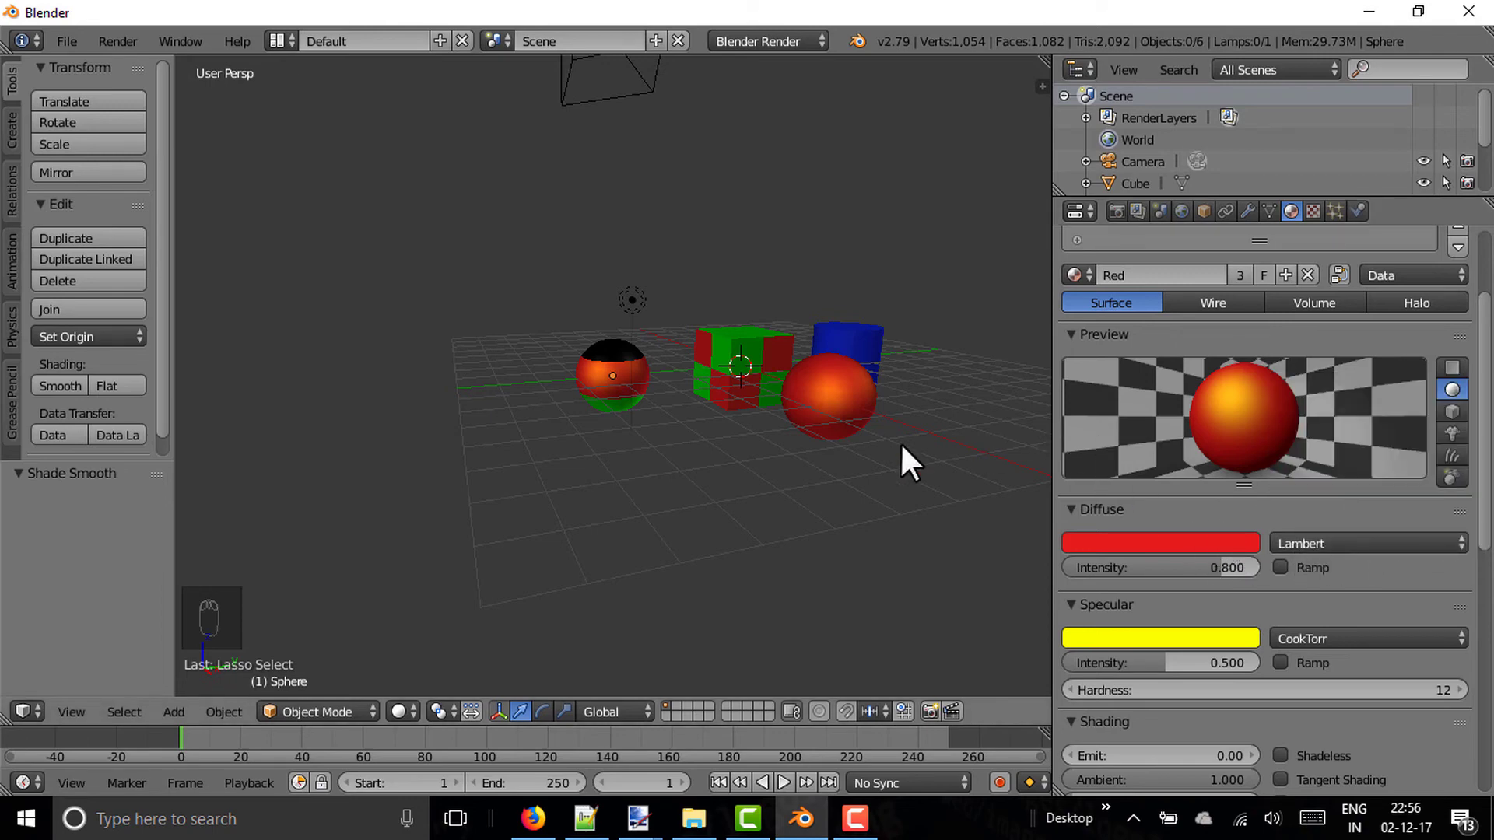
left_click_drag(844, 408, 1340, 426)
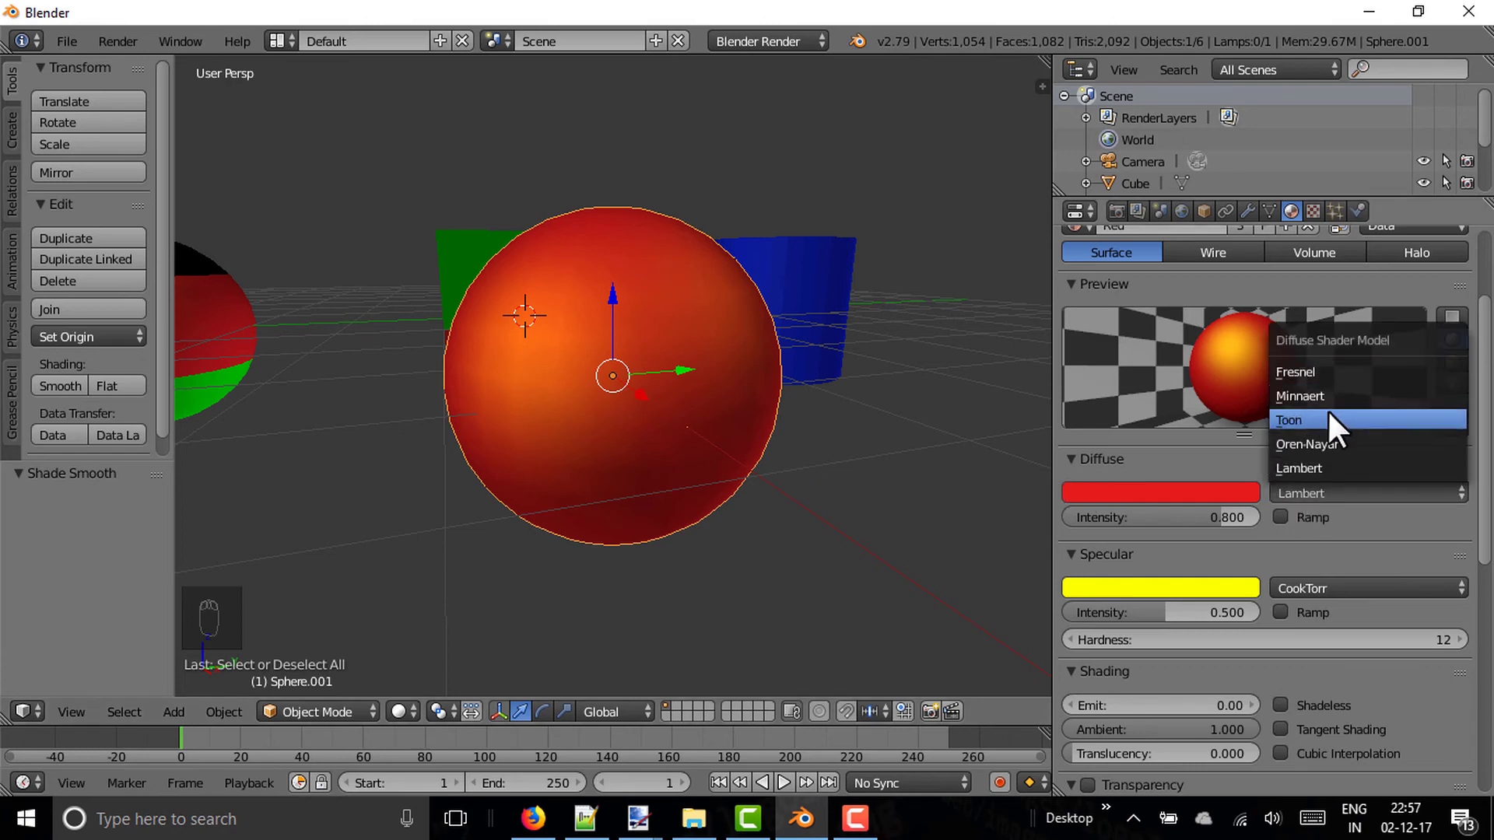
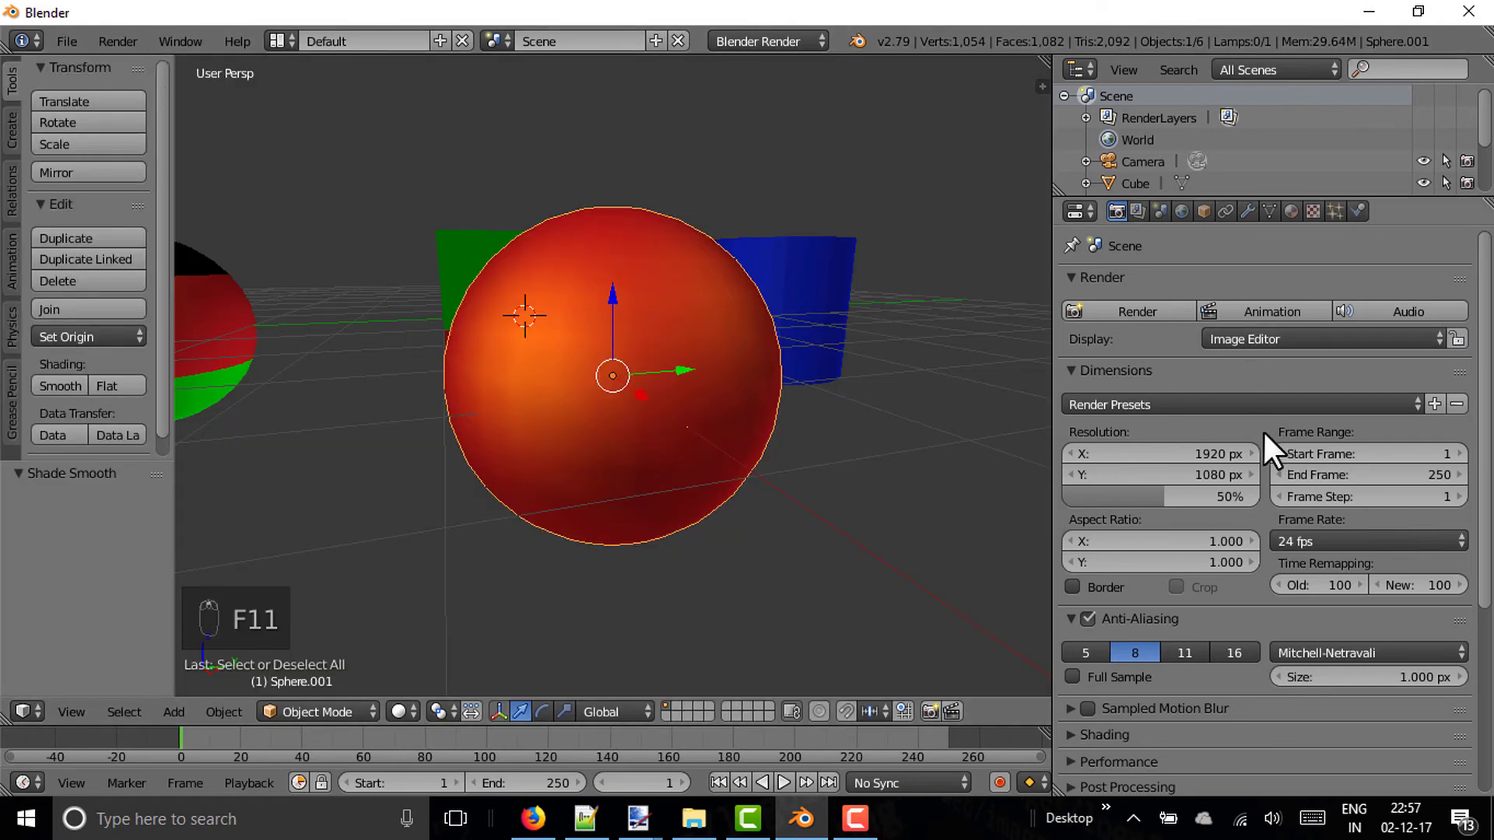
Step: Lower the Red material's Toon diffuse intensity to about 0.5
left_click_drag(1305, 230, 1189, 538)
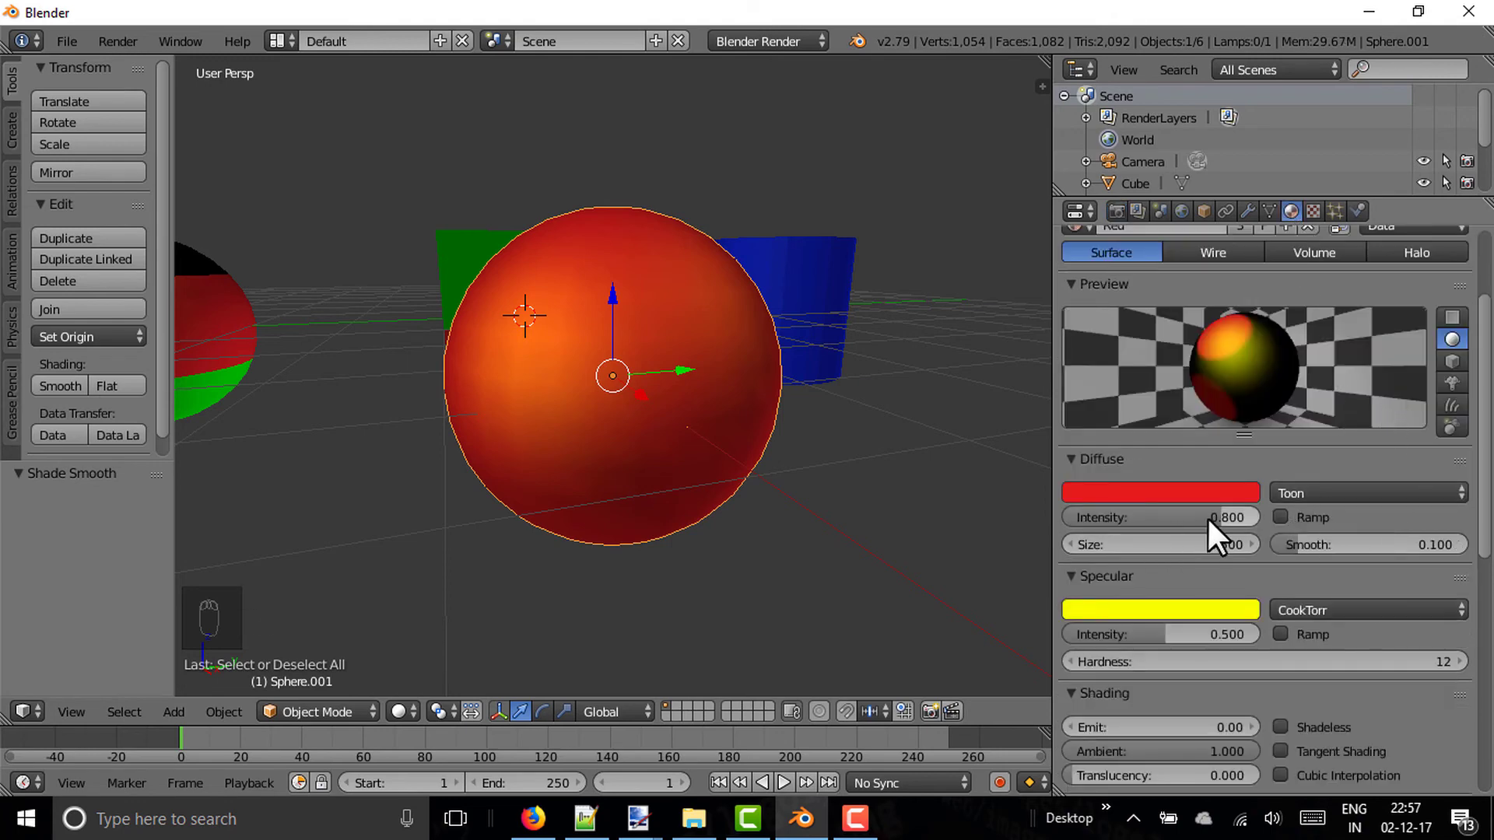
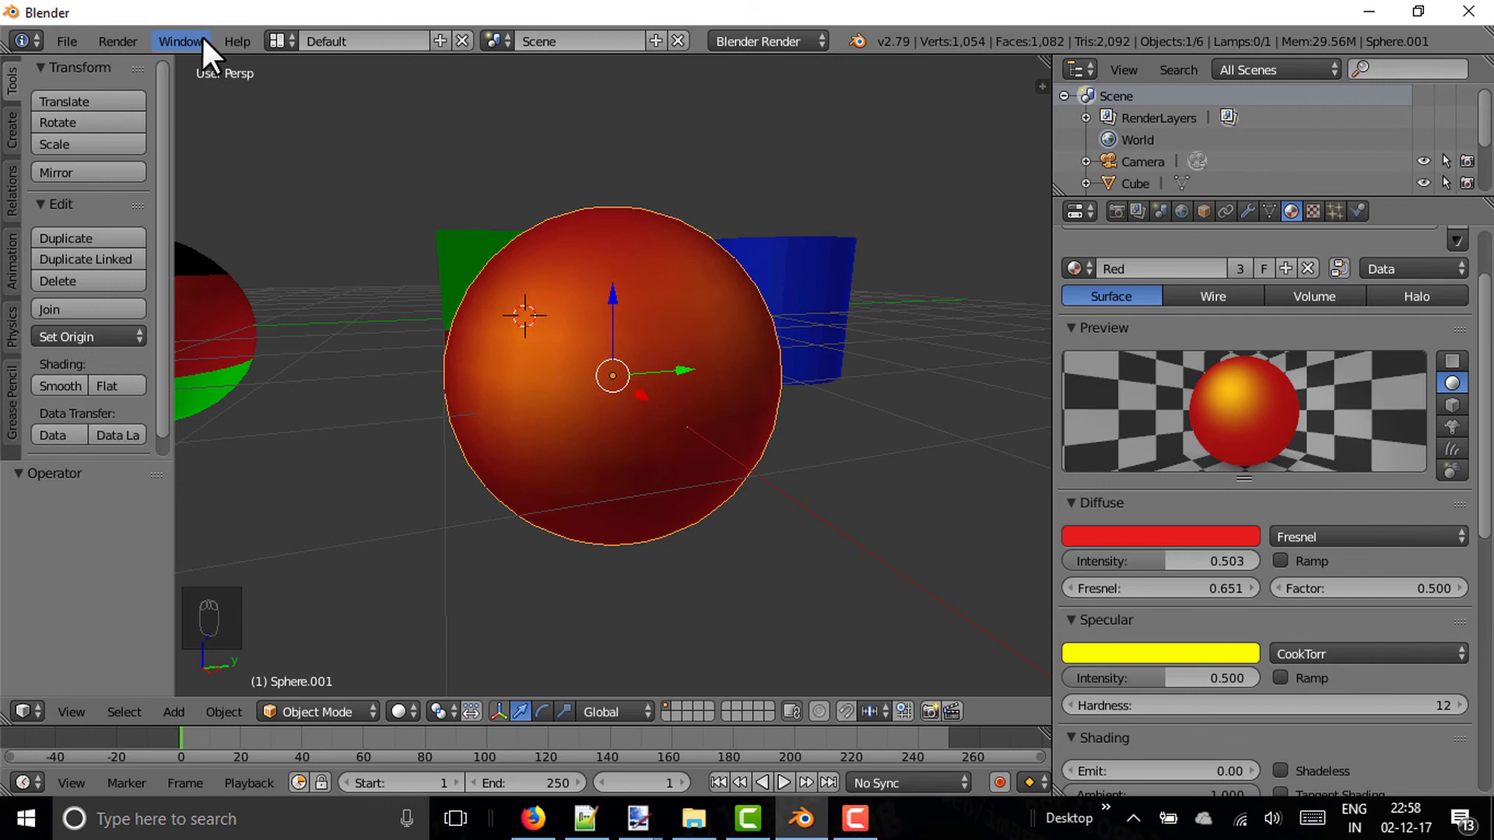
Step: Set the Red material's diffuse to Fresnel and switch its specular model to Toon
left_click_drag(1127, 218, 1168, 322)
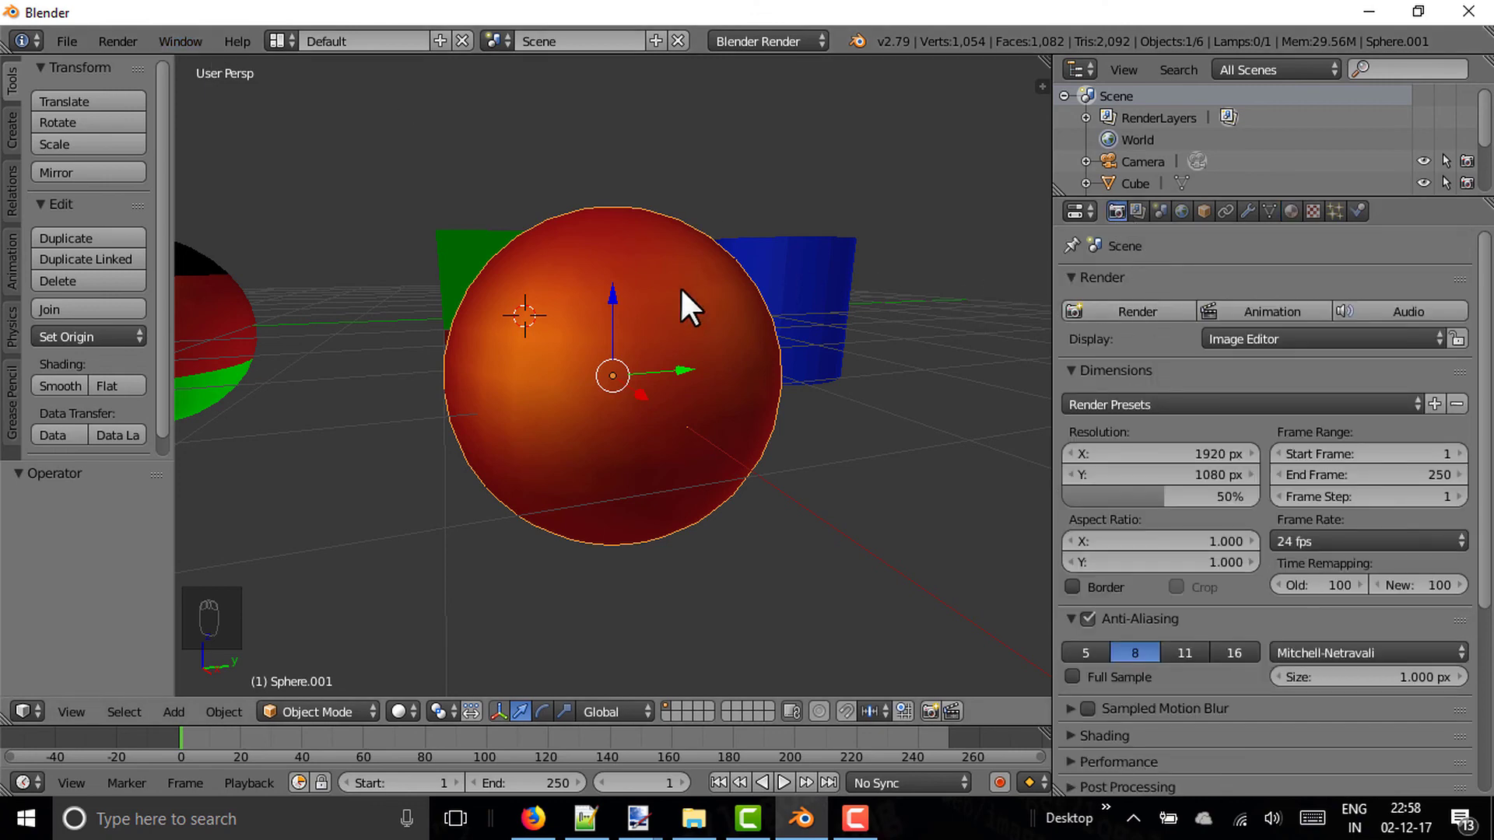
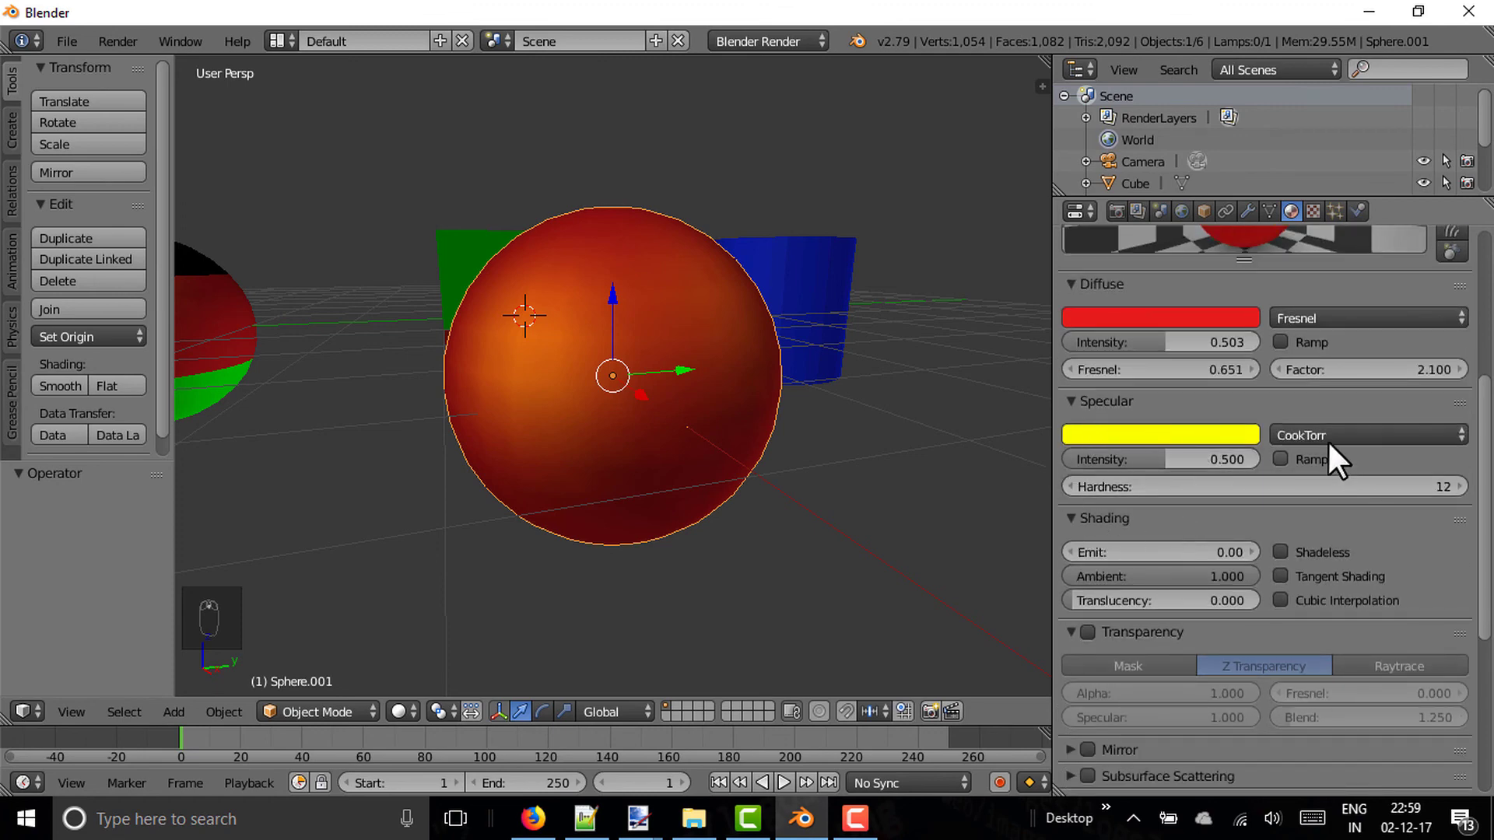
left_click_drag(1341, 449, 1314, 356)
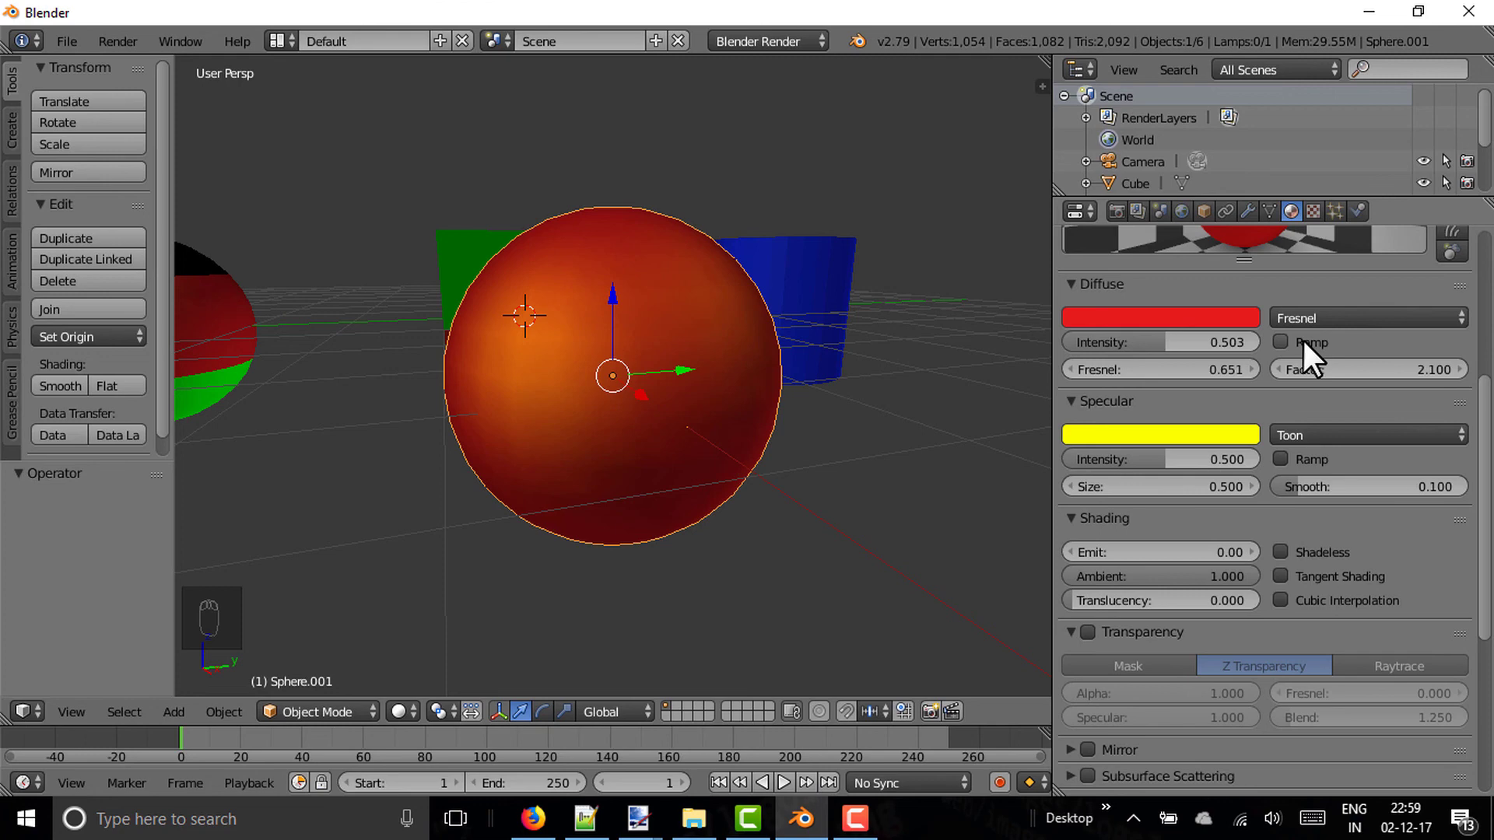
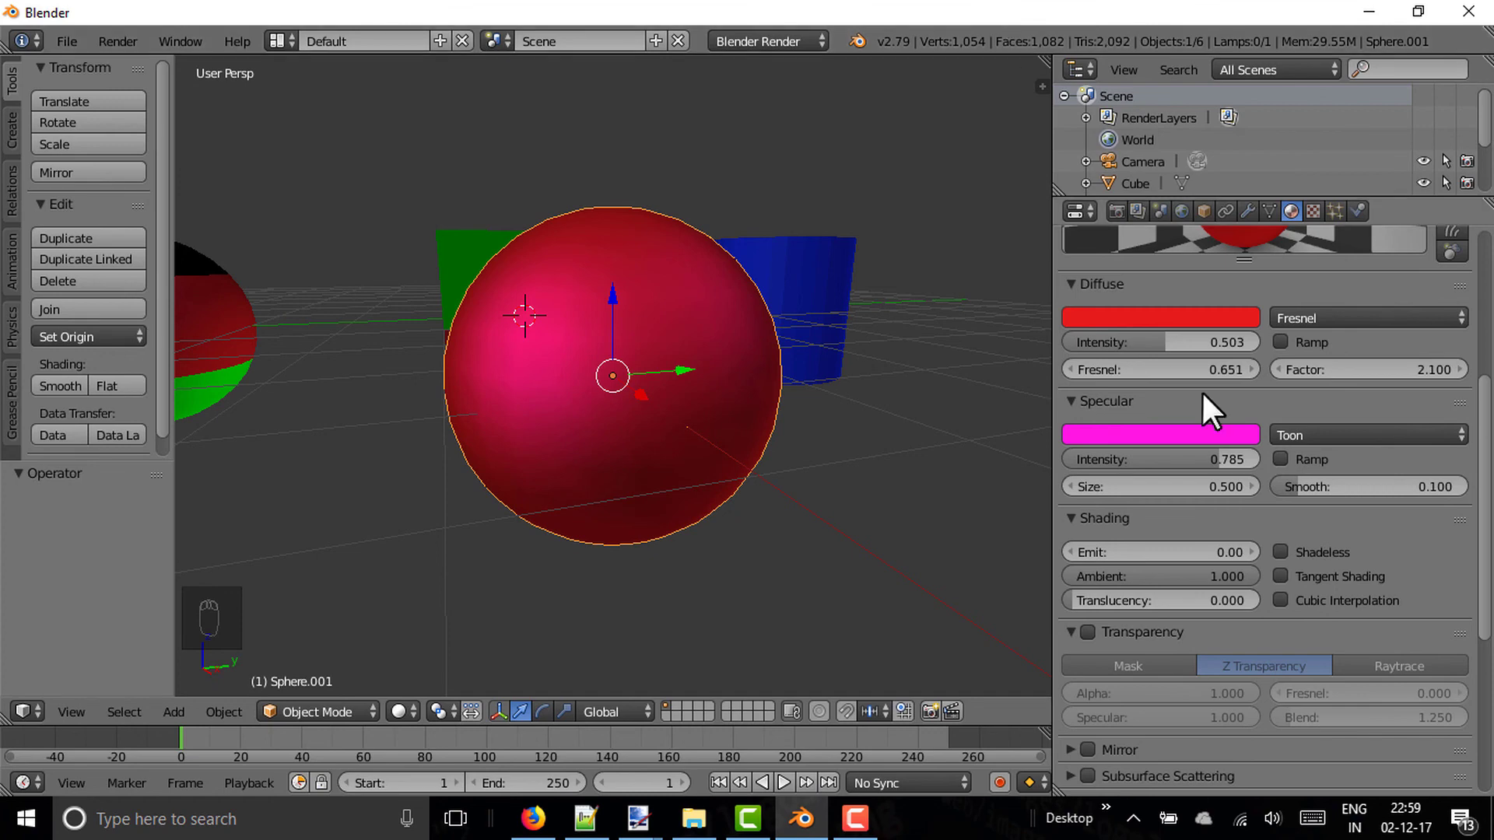
Step: Raise the pink Toon specular highlight's size to 1.53
left_click_drag(1121, 502, 1248, 468)
left_click_drag(1248, 468, 1186, 544)
left_click(1186, 544)
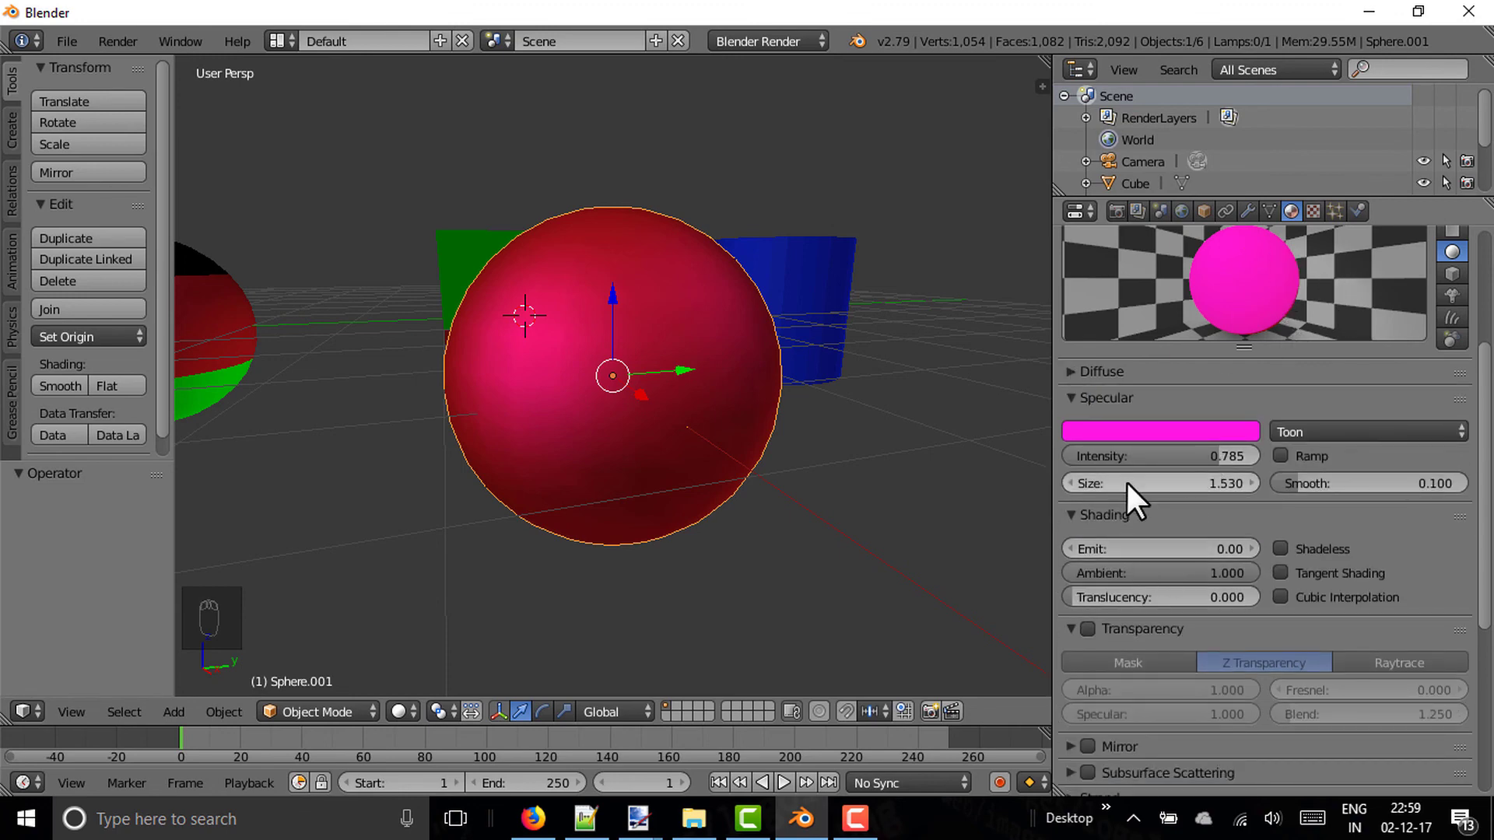